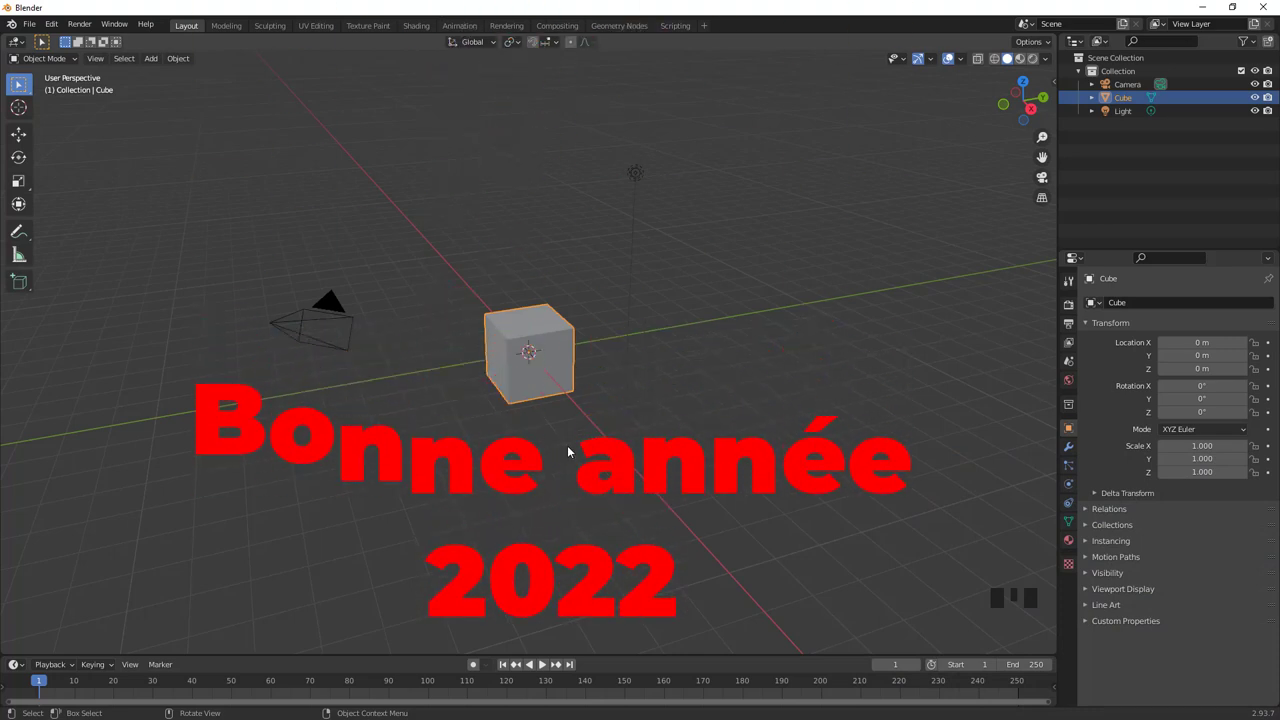
View the default scene from the front and add a Bezier curve at the origin
{"action": "left_click_drag", "start_coordinate": [568, 443], "coordinate": [556, 369]}
{"action": "key", "text": "KP_1"}
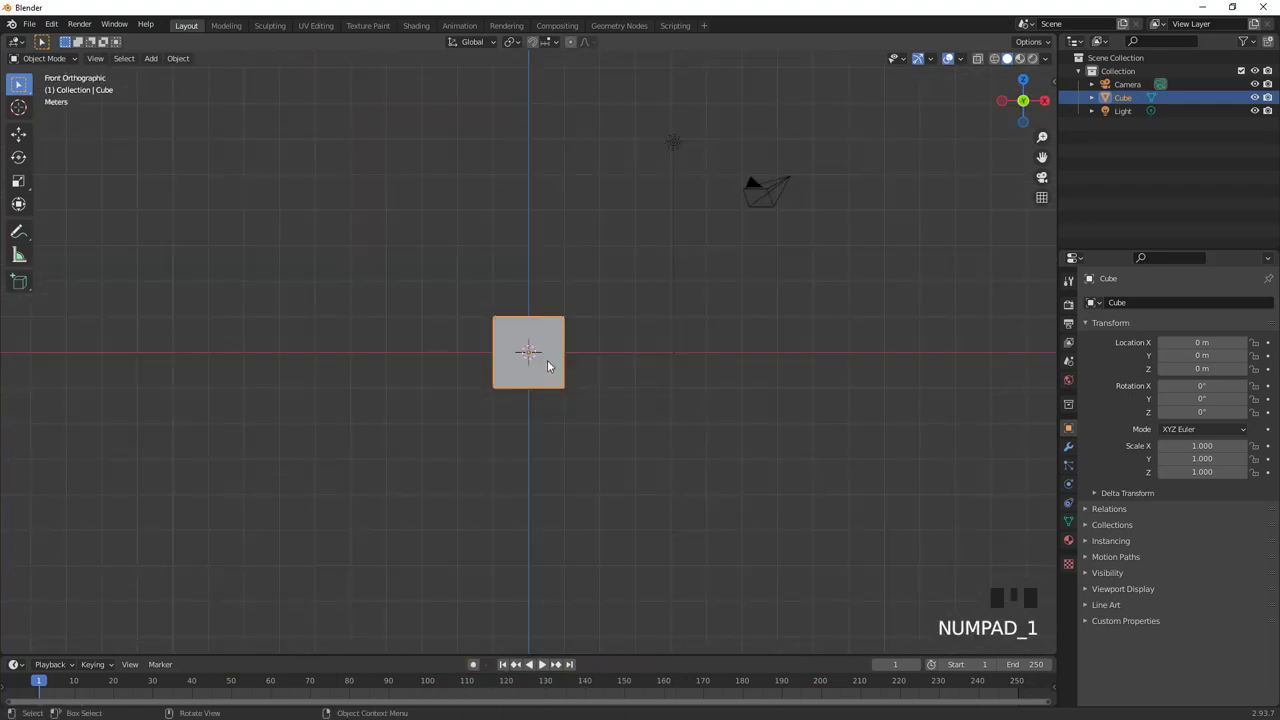
{"action": "key", "text": "shift+a"}
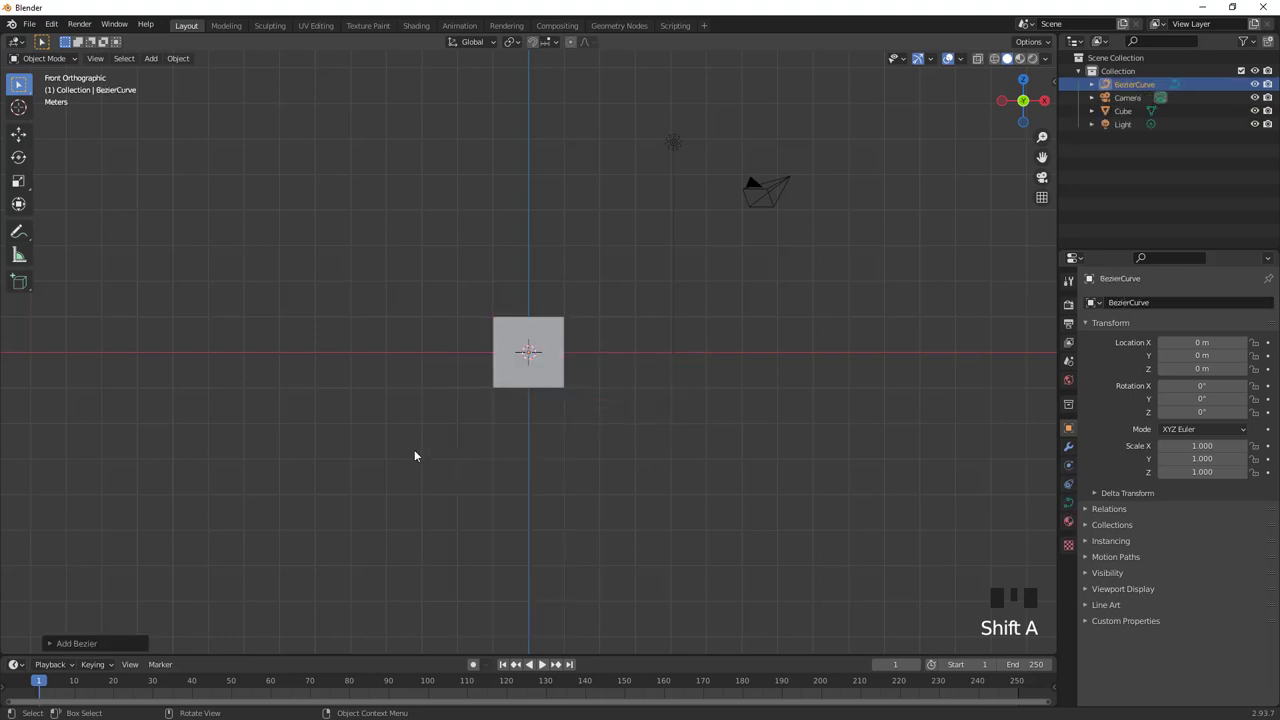
Rotate the Bezier curve upright and move it to the right of the cube
{"action": "left_click_drag", "start_coordinate": [61, 643], "coordinate": [542, 408]}
{"action": "key", "text": "z"}
{"action": "left_click_drag", "start_coordinate": [564, 424], "coordinate": [448, 438]}
{"action": "key", "text": "g"}
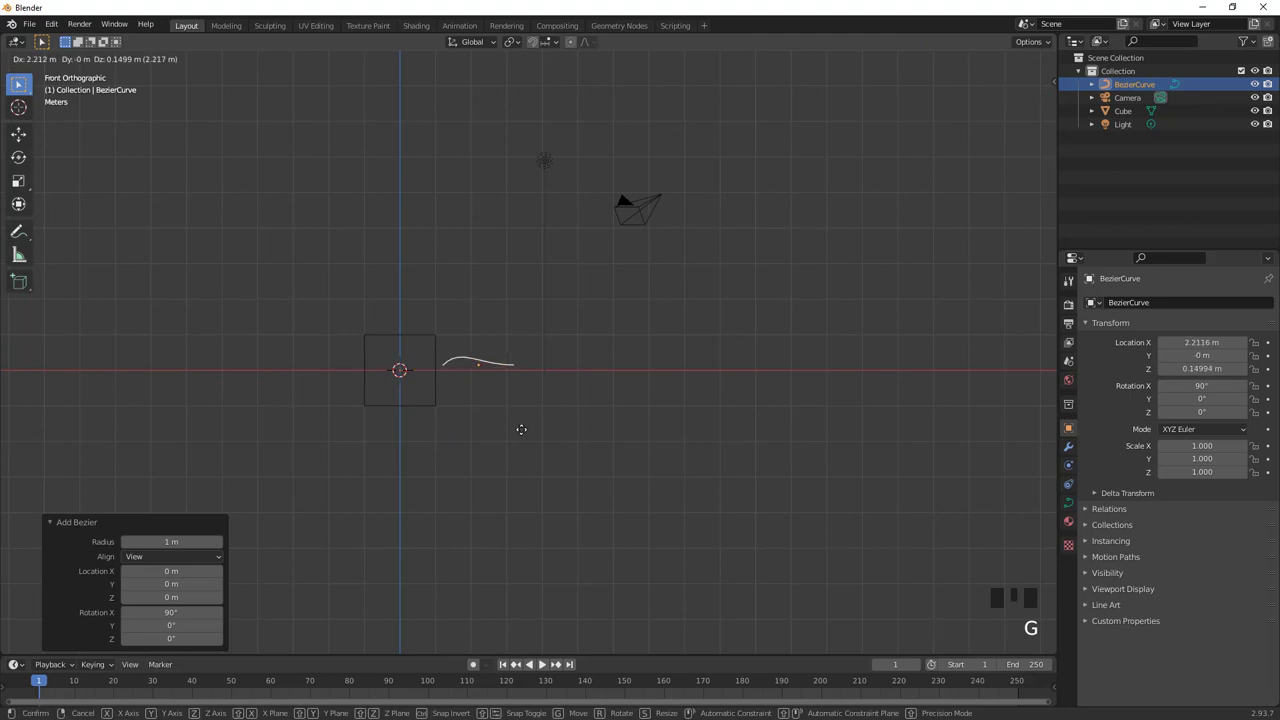
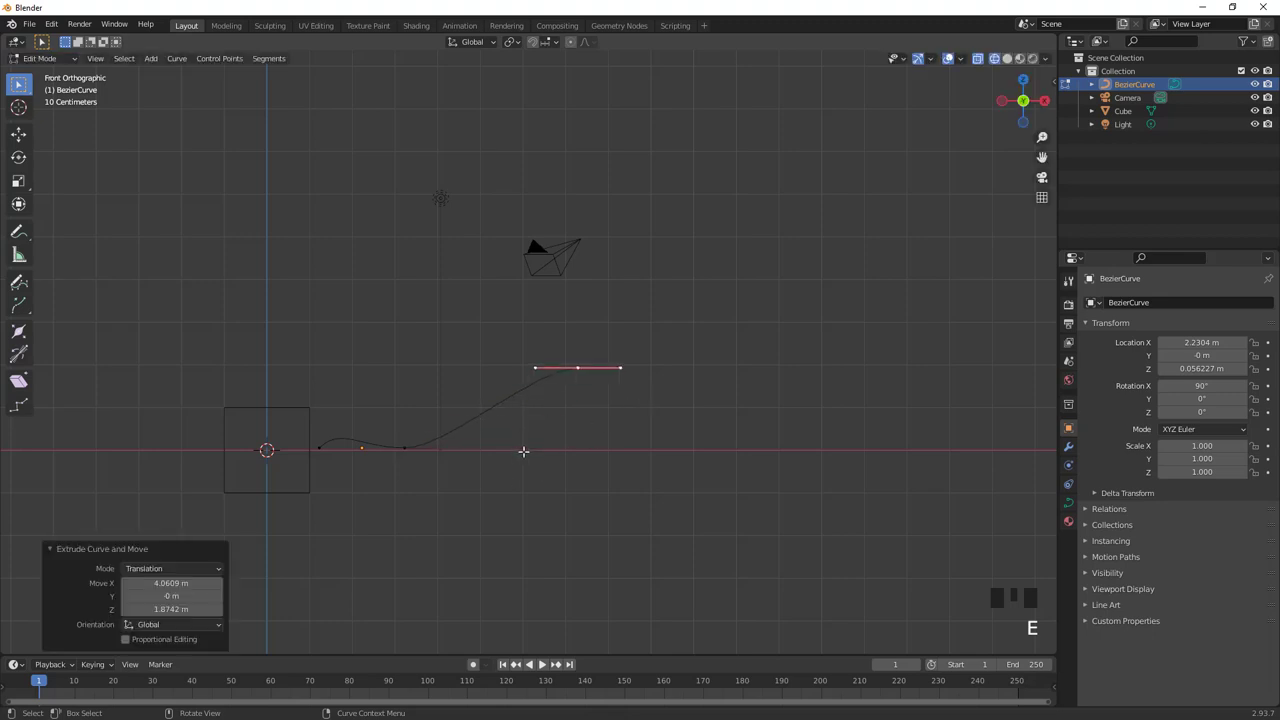
Give all curve points Automatic handles and extrude a higher end point for the arc
{"action": "key", "text": "a"}
{"action": "key", "text": "a"}
{"action": "key", "text": "v"}
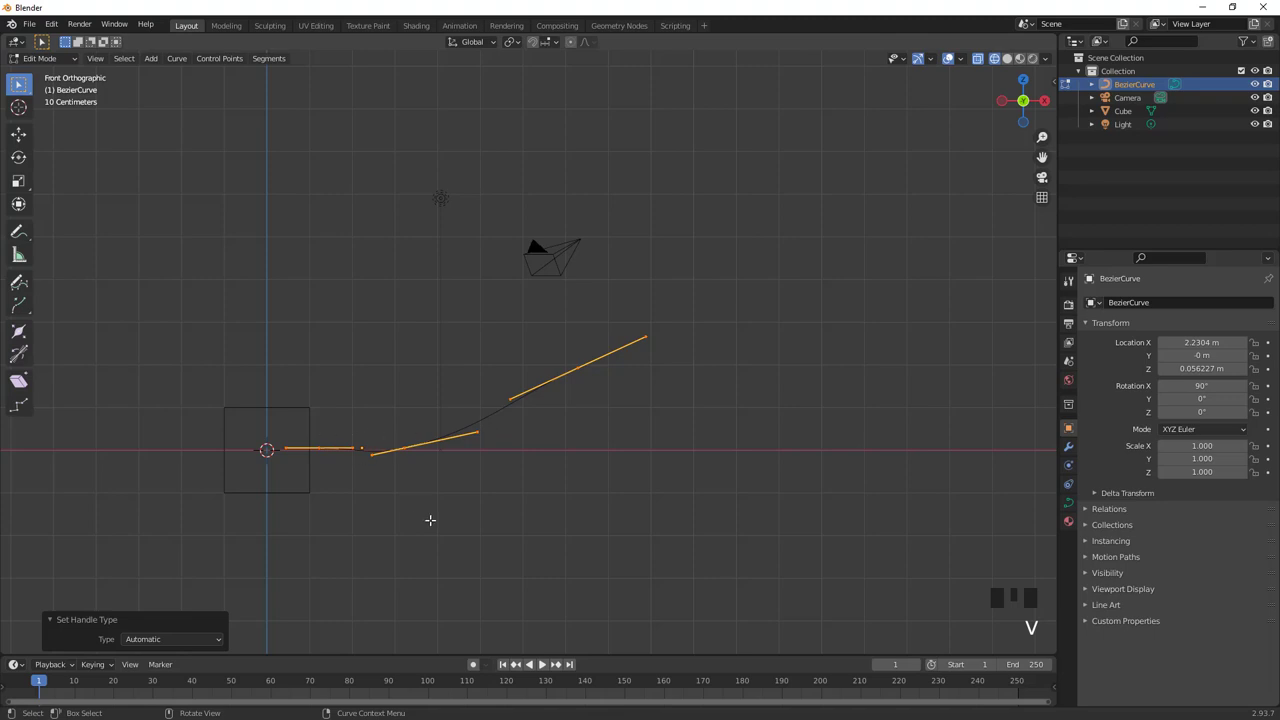
{"action": "key", "text": "Tab"}
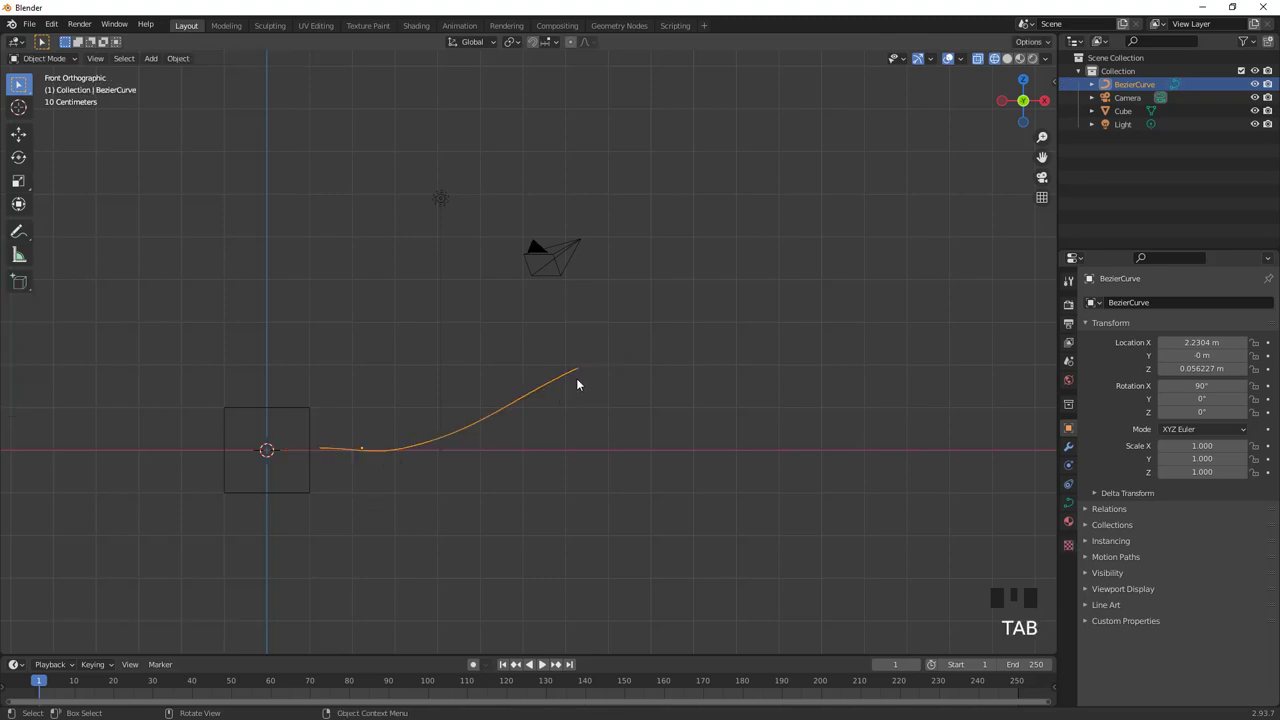
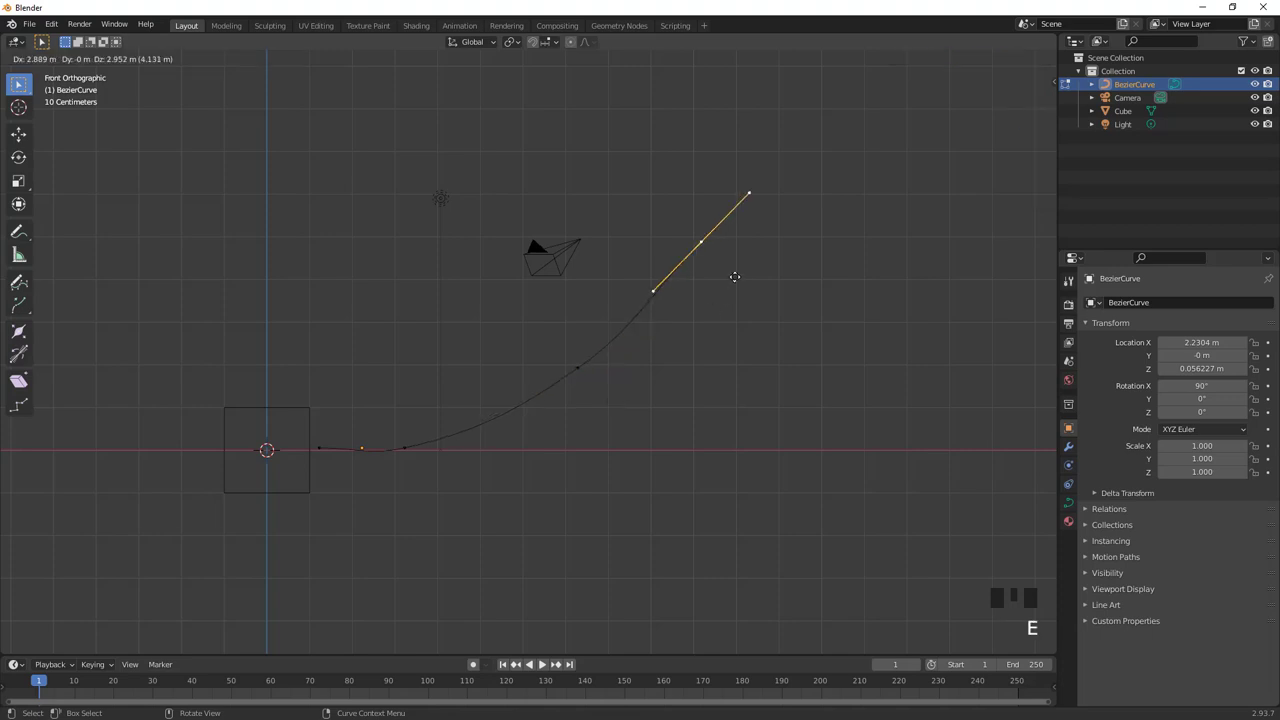
{"action": "key", "text": "e"}
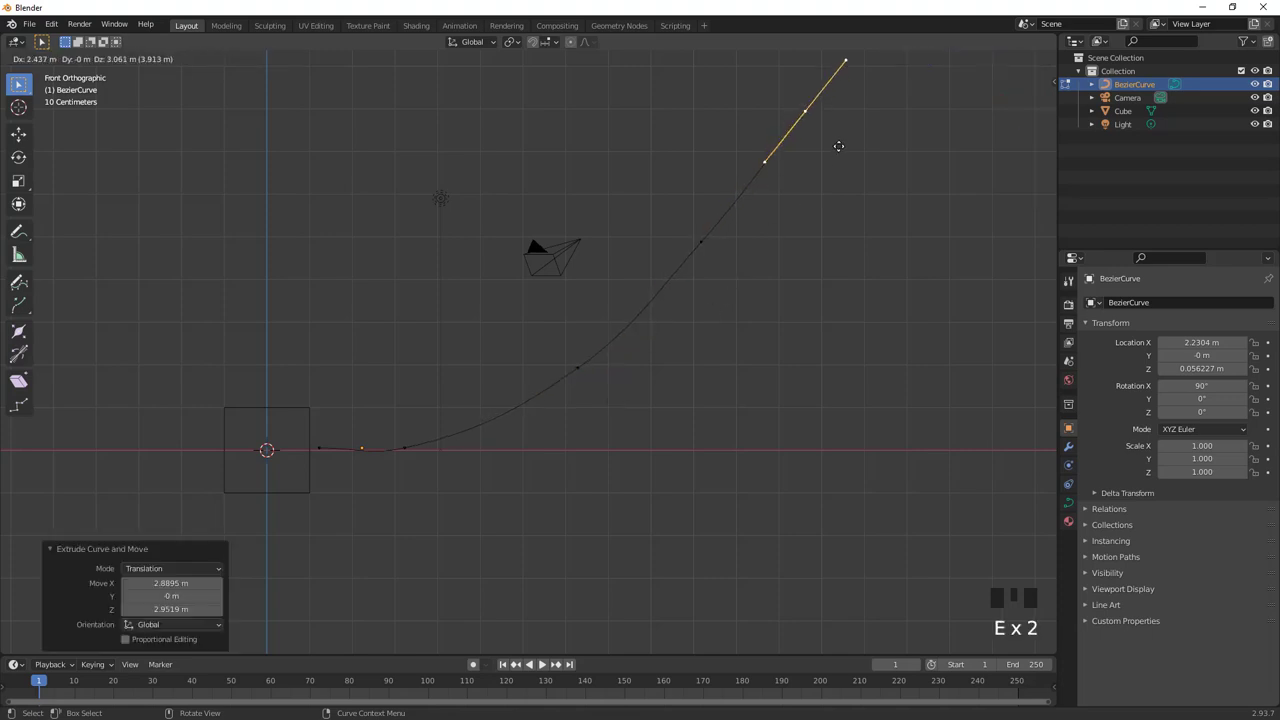
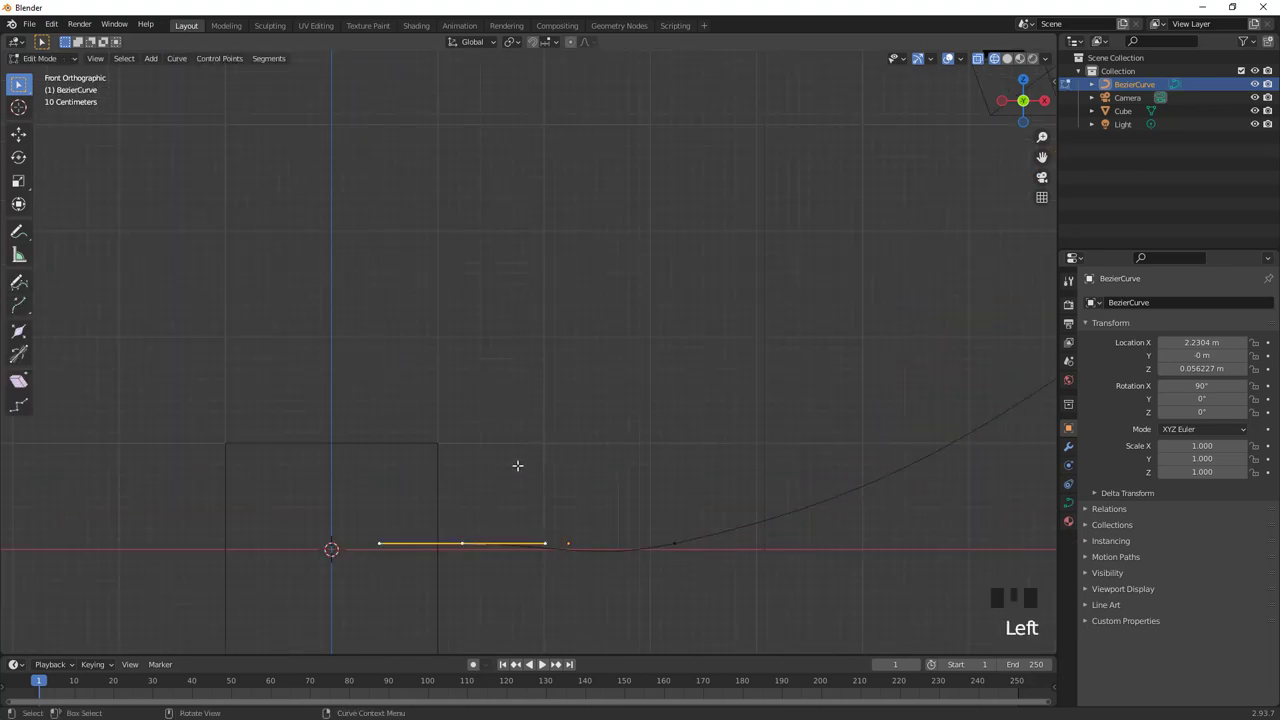
Lower the curve's first points, return to Object Mode and add a plane at the origin
{"action": "key", "text": "g"}
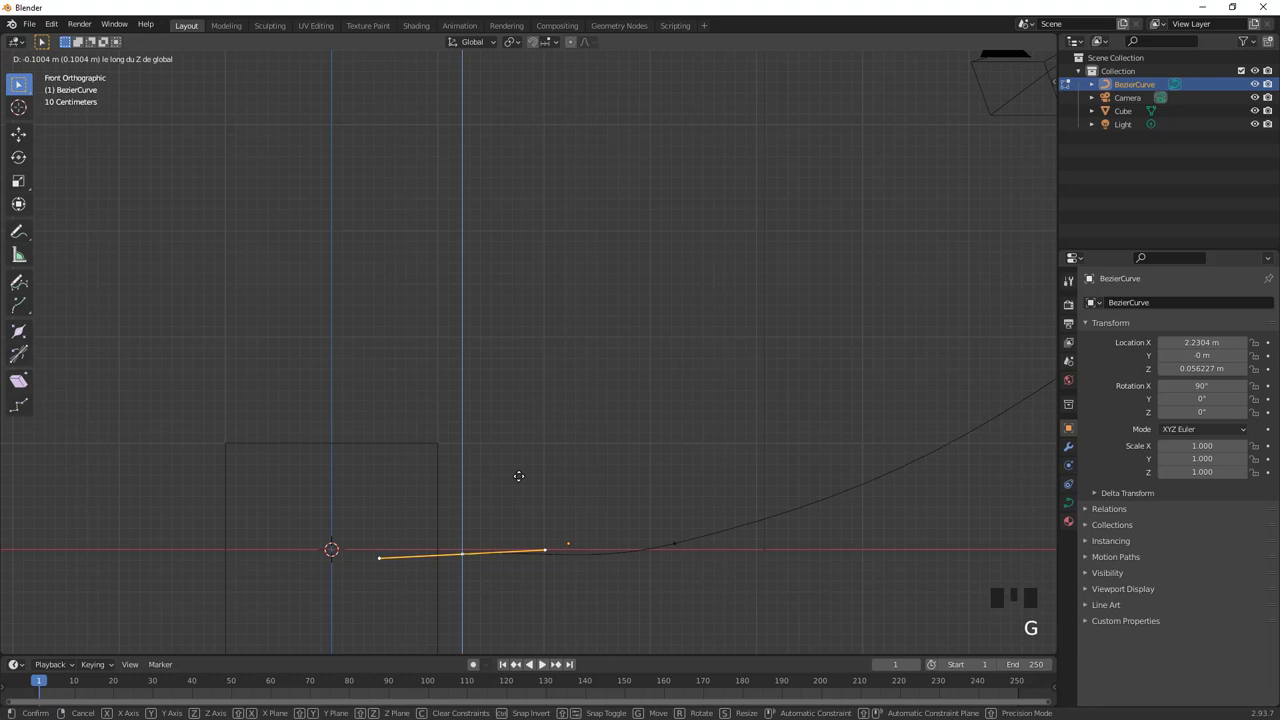
{"action": "key", "text": "Tab"}
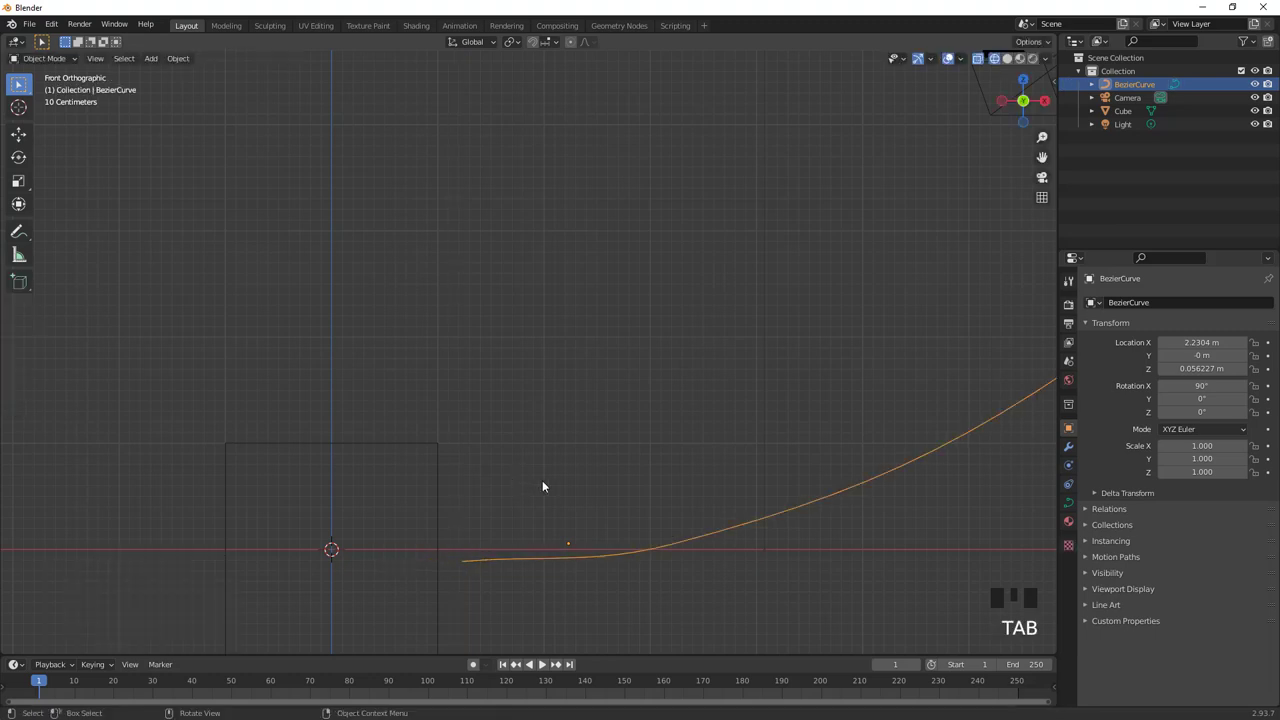
{"action": "scroll", "scroll_direction": "down", "scroll_amount": 3}
{"action": "left_click_drag", "start_coordinate": [622, 451], "coordinate": [466, 498]}
{"action": "key", "text": "shift+a"}
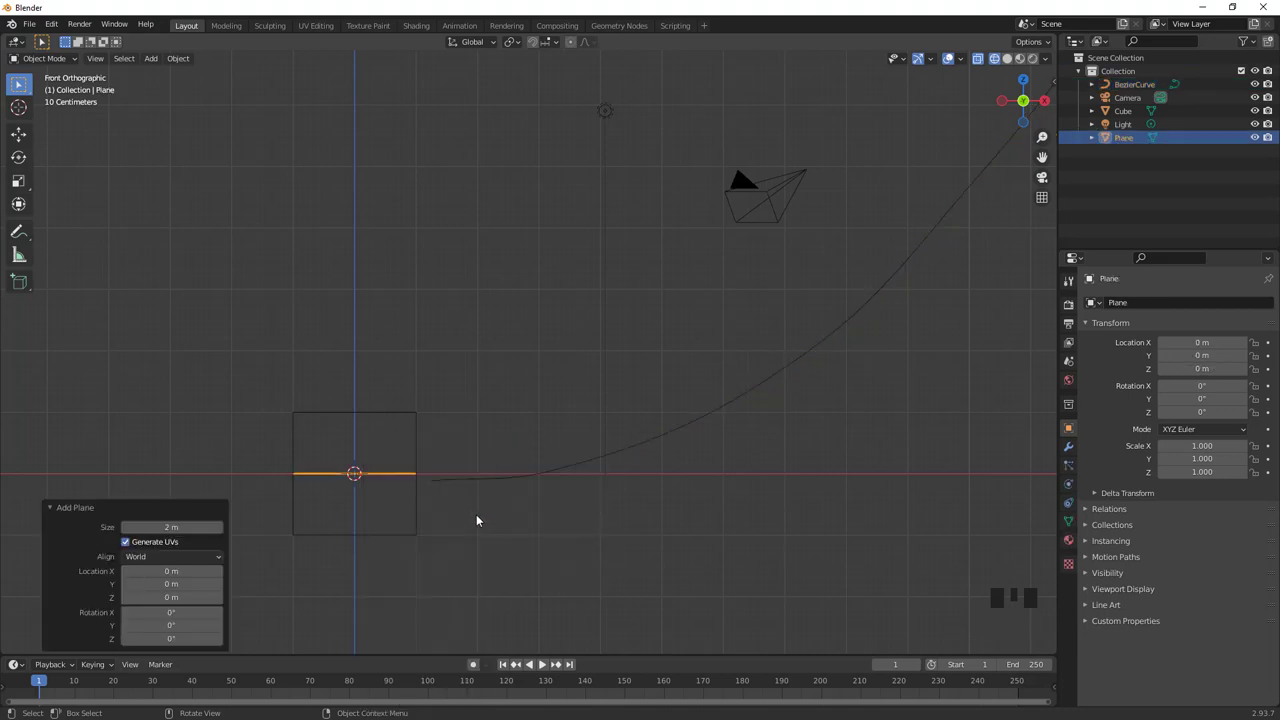
Scale the plane up into a large ground floor
{"action": "key", "text": "s"}
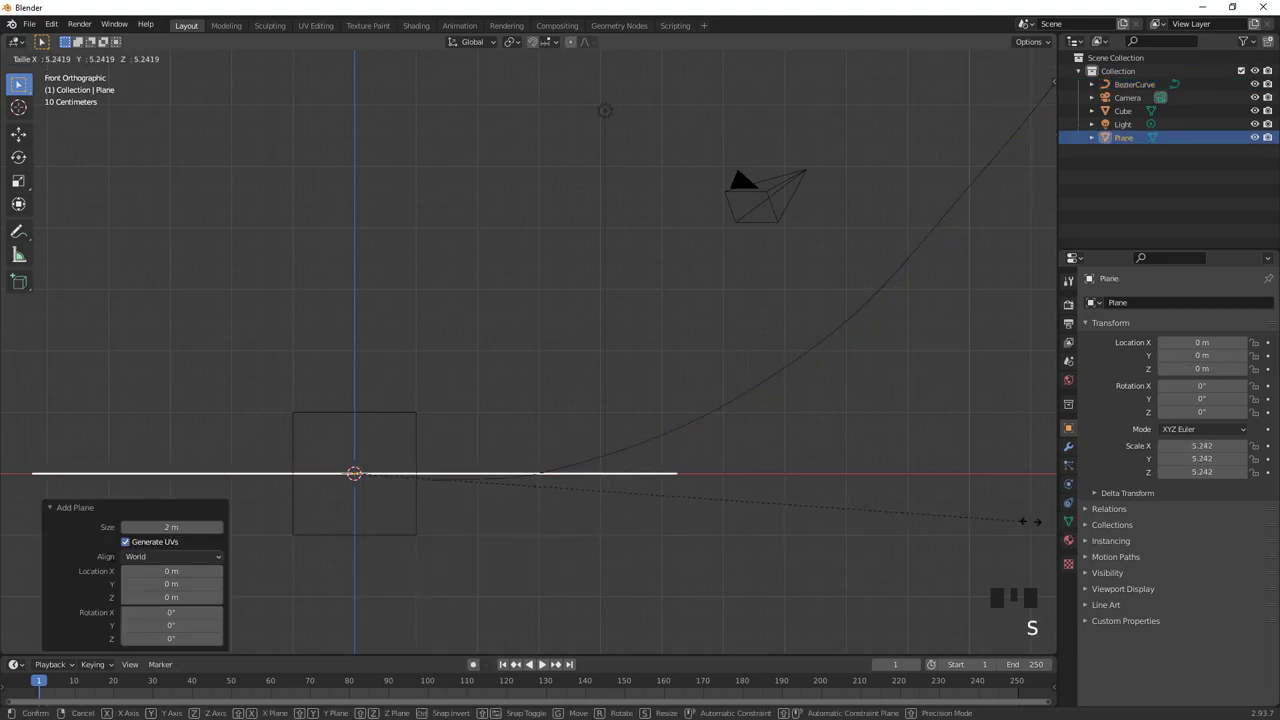
{"action": "scroll", "scroll_direction": "down", "scroll_amount": 3}
{"action": "left_click_drag", "start_coordinate": [385, 266], "coordinate": [490, 458]}
{"action": "key", "text": "ctrl+a"}
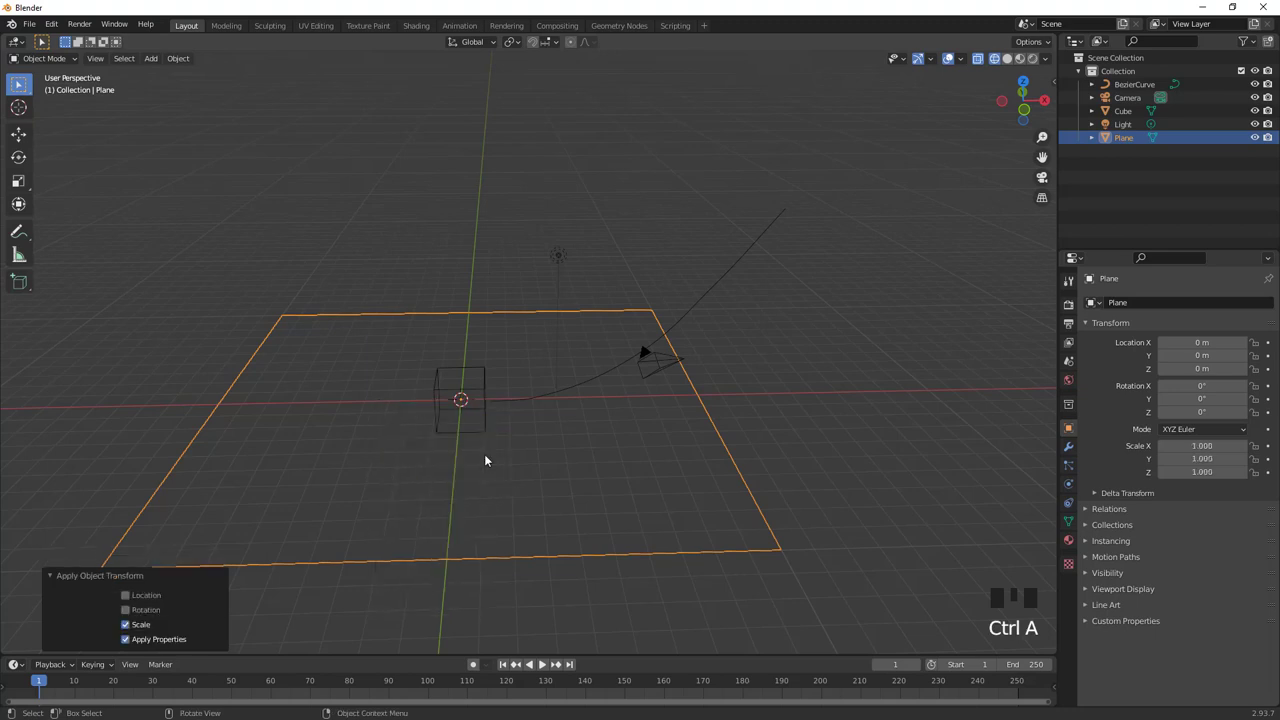
{"action": "key", "text": "ctrl+z"}
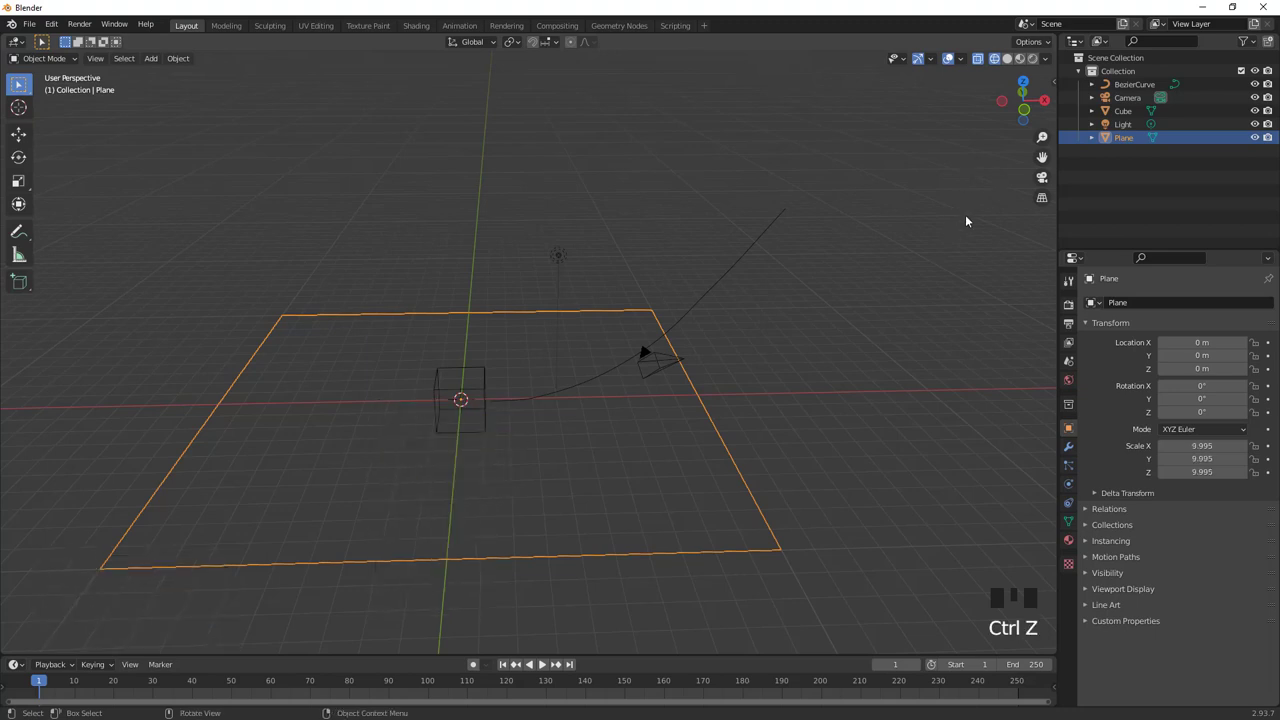
Check the plane's 20 m dimensions in the sidebar, apply its scale and select the cube
{"action": "key", "text": "n"}
{"action": "left_click", "coordinate": [1054, 86]}
{"action": "left_click_drag", "start_coordinate": [796, 447], "coordinate": [806, 452]}
{"action": "key", "text": "ctrl+a"}
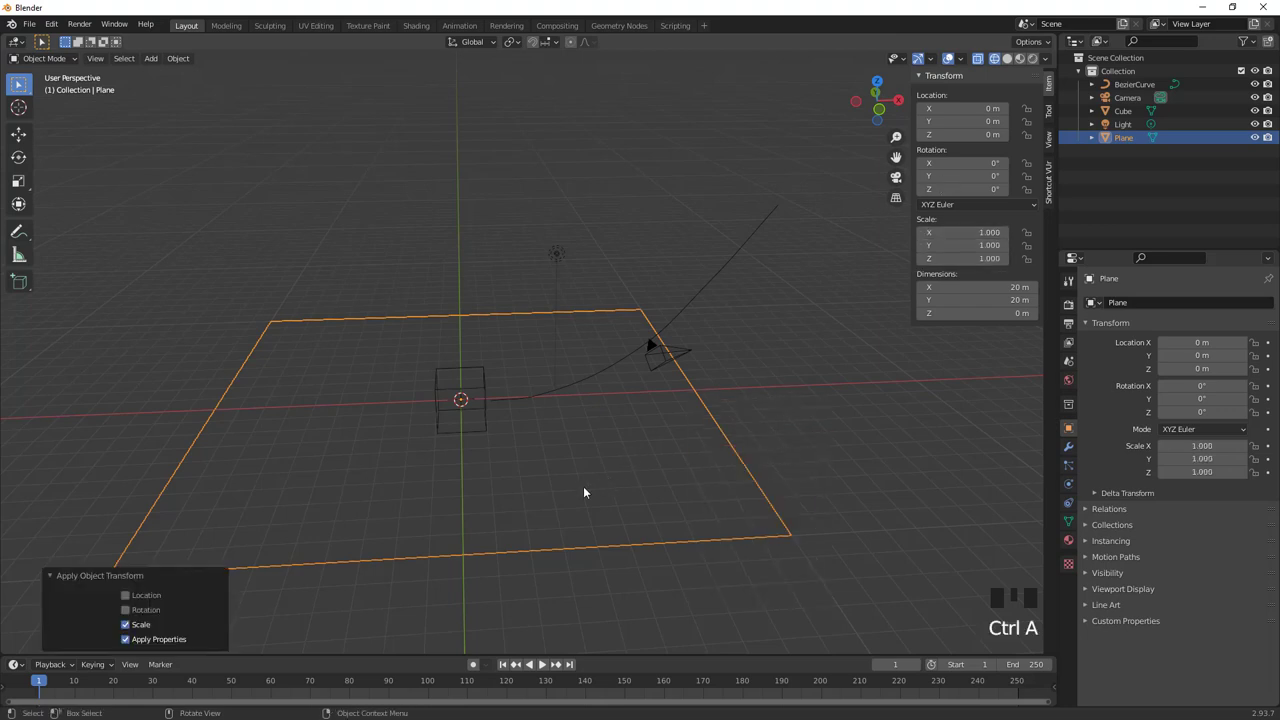
{"action": "left_click", "coordinate": [487, 414]}
Shrink the cube along X and Y toward a thin upright tile
{"action": "middle_click", "coordinate": [488, 435]}
{"action": "scroll", "scroll_direction": "up", "scroll_amount": 3}
{"action": "middle_click", "coordinate": [398, 497]}
{"action": "scroll", "scroll_direction": "up", "scroll_amount": 3}
{"action": "key", "text": "s"}
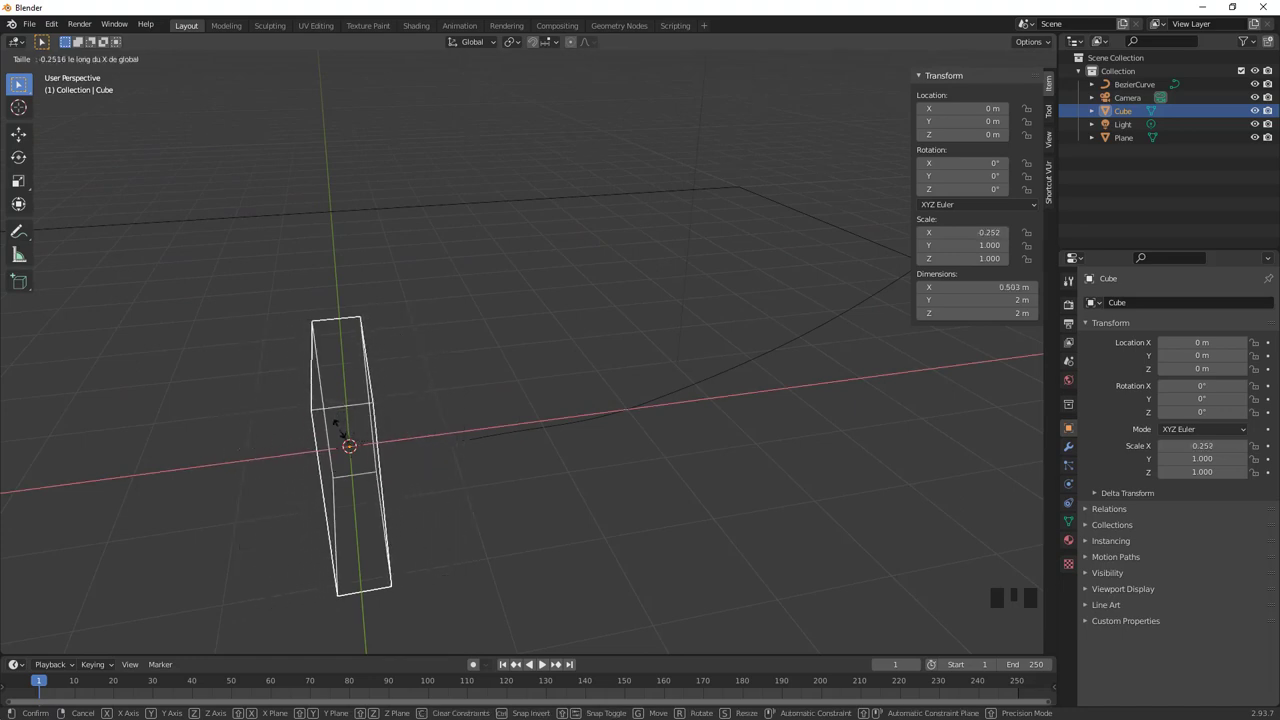
{"action": "left_click_drag", "start_coordinate": [377, 456], "coordinate": [468, 448]}
{"action": "key", "text": "s"}
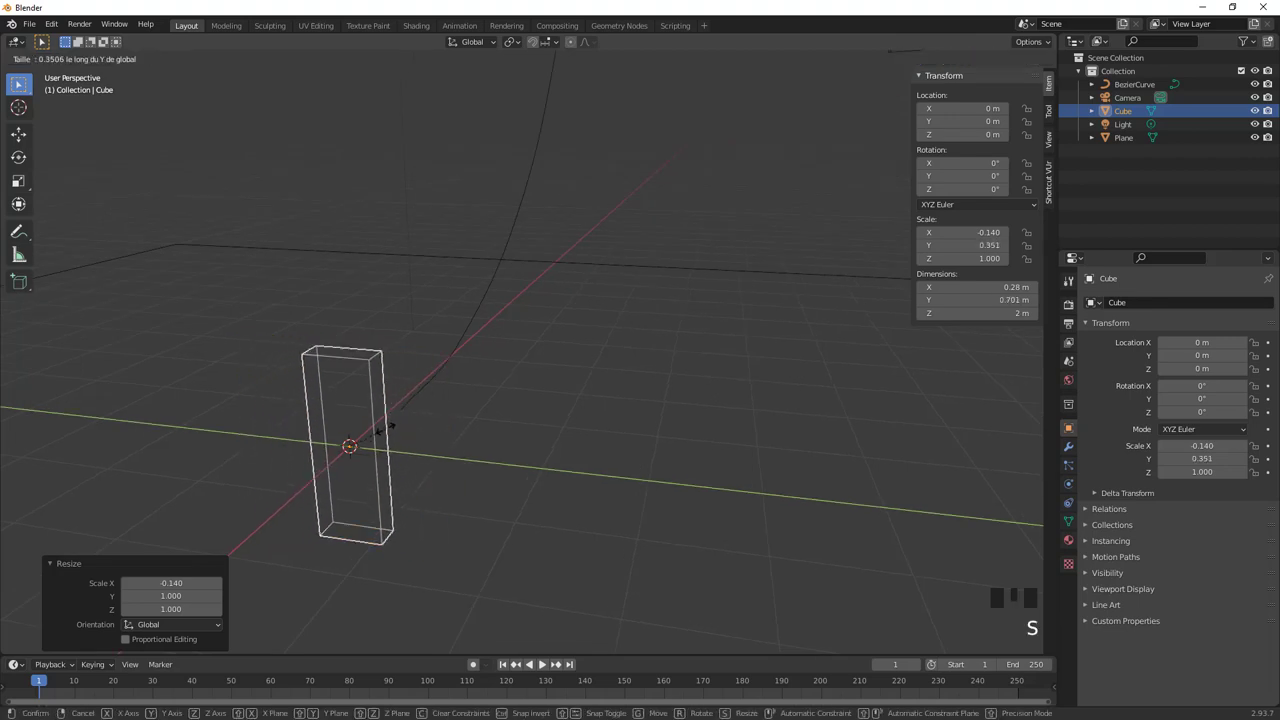
{"action": "left_click_drag", "start_coordinate": [396, 437], "coordinate": [335, 444]}
Thin the tile further along X to about 0.165 m and apply its scale
{"action": "scroll", "scroll_direction": "up", "scroll_amount": 3}
{"action": "key", "text": "s"}
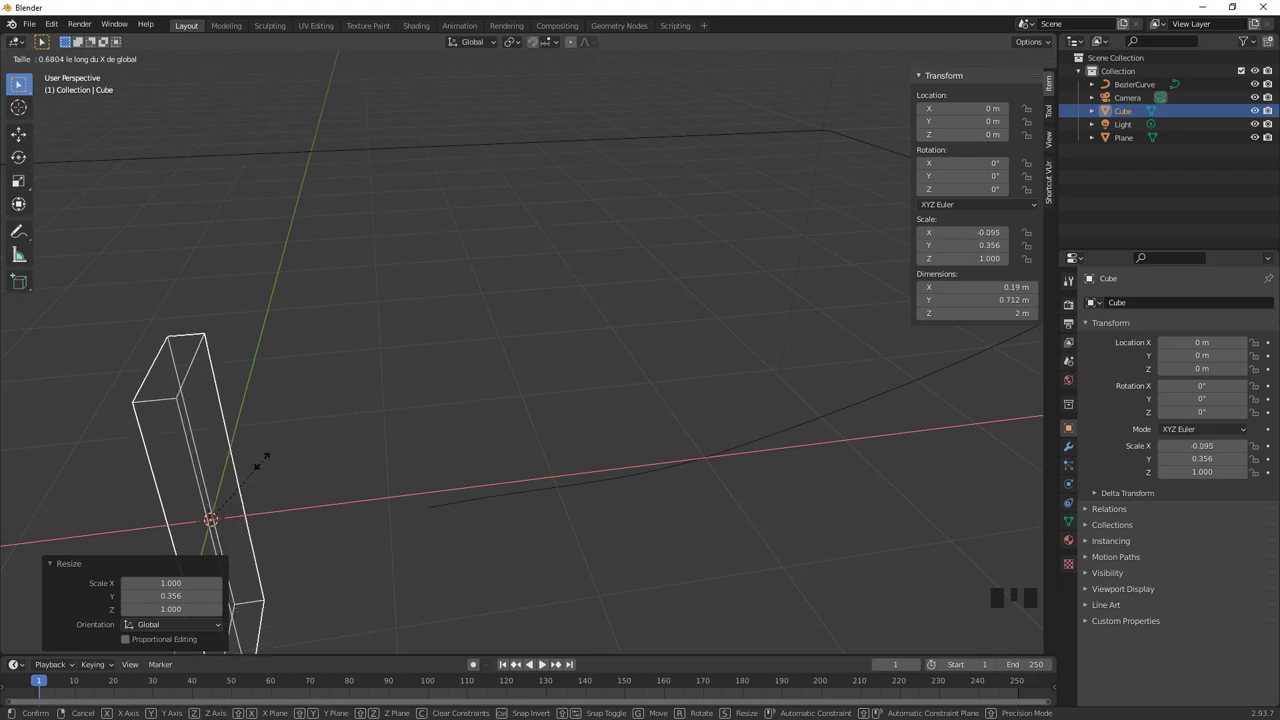
{"action": "left_click_drag", "start_coordinate": [377, 433], "coordinate": [449, 462]}
{"action": "key", "text": "ctrl+a"}
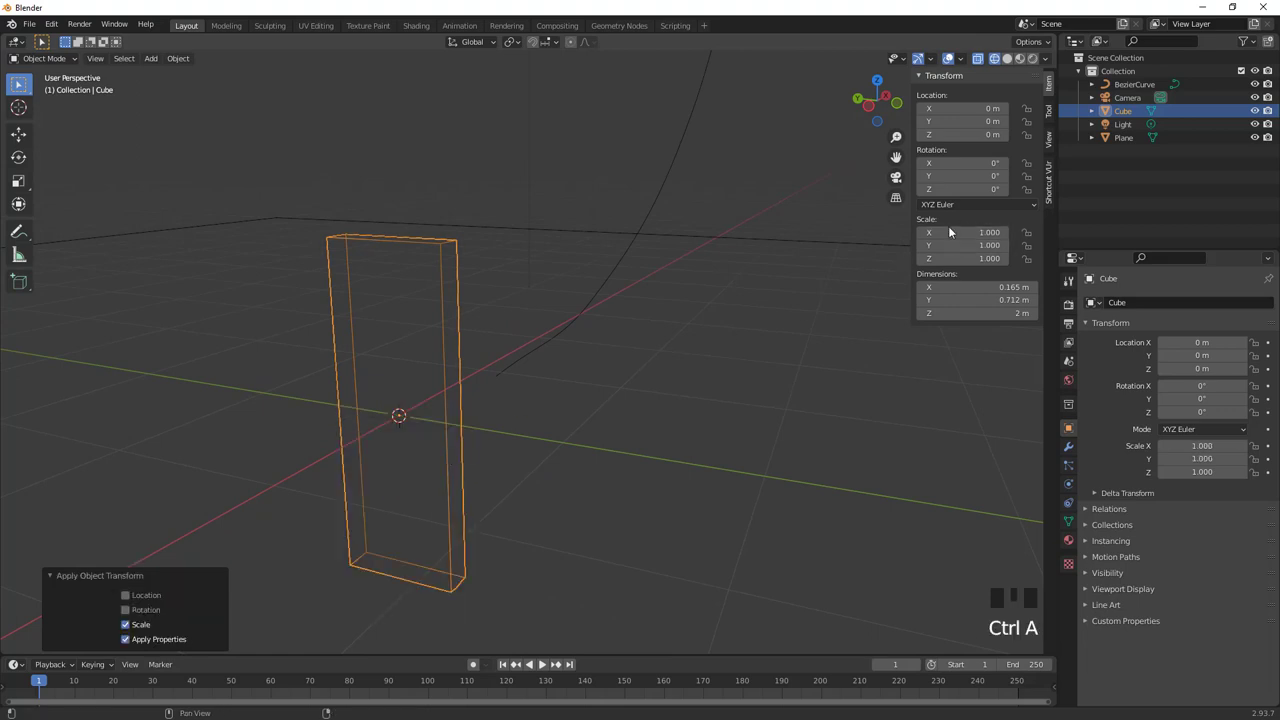
Lift the tile along Z to about 1.0025 m so its base rests on the floor
{"action": "left_click_drag", "start_coordinate": [509, 533], "coordinate": [488, 494]}
{"action": "key", "text": "KP_1"}
{"action": "key", "text": "g"}
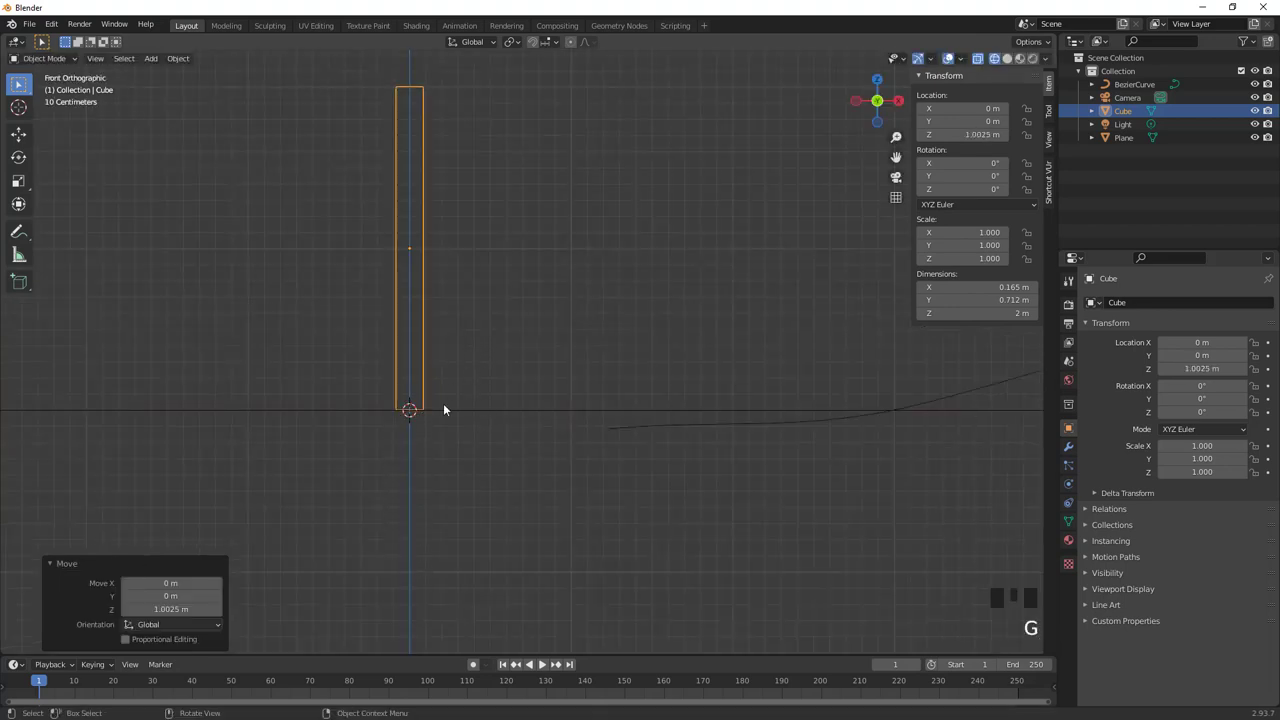
{"action": "left_click_drag", "start_coordinate": [456, 415], "coordinate": [510, 441]}
Show the tile in Solid shading from a perspective view, ready to move it along X
{"action": "key", "text": "z"}
{"action": "scroll", "scroll_direction": "down", "scroll_amount": 3}
{"action": "left_click_drag", "start_coordinate": [486, 430], "coordinate": [468, 322]}
{"action": "left_click_drag", "start_coordinate": [468, 322], "coordinate": [478, 370]}
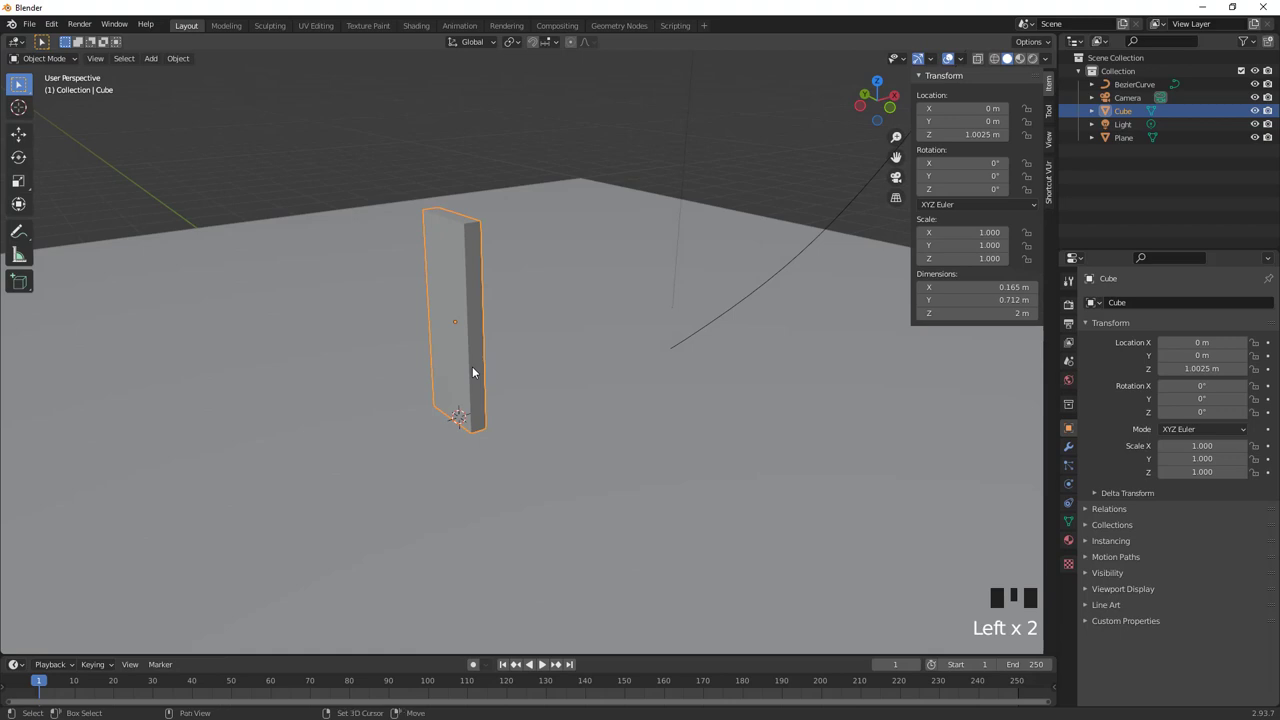
{"action": "key", "text": "shift+Tab"}
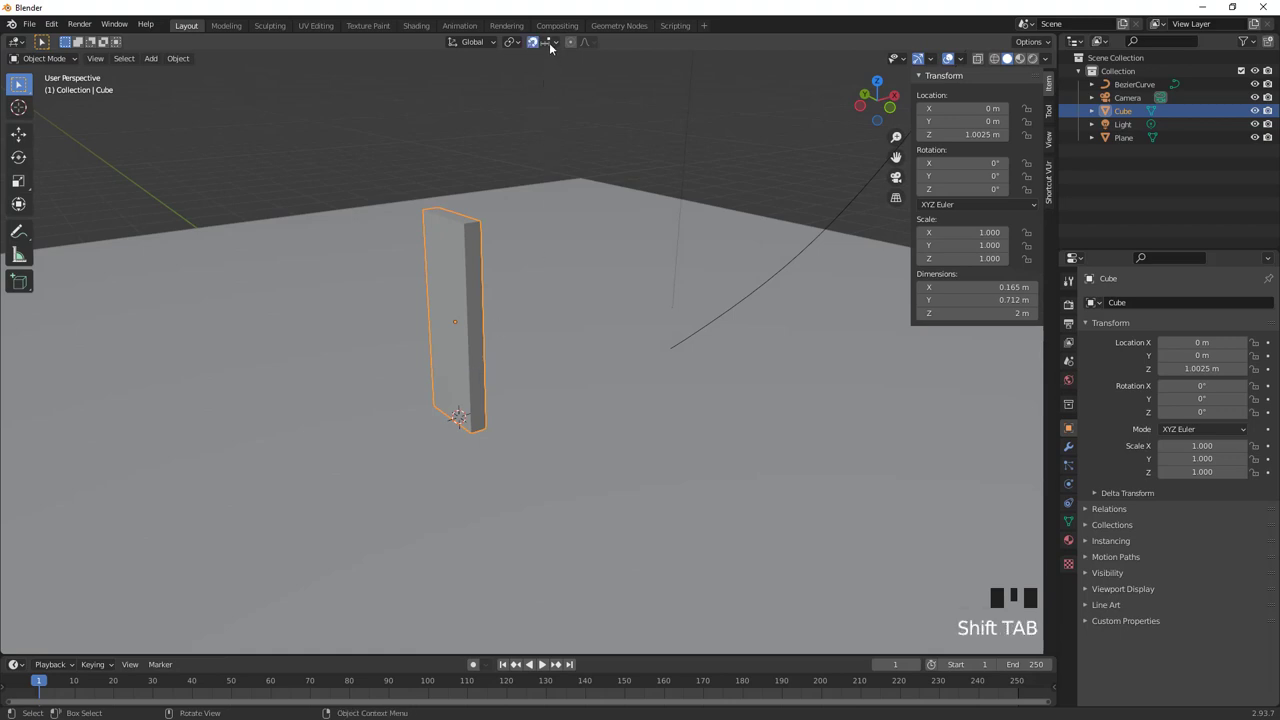
Slide the tile about 0.42 m left along X and view it in wireframe from the front
{"action": "left_click_drag", "start_coordinate": [554, 41], "coordinate": [511, 408]}
{"action": "key", "text": "g"}
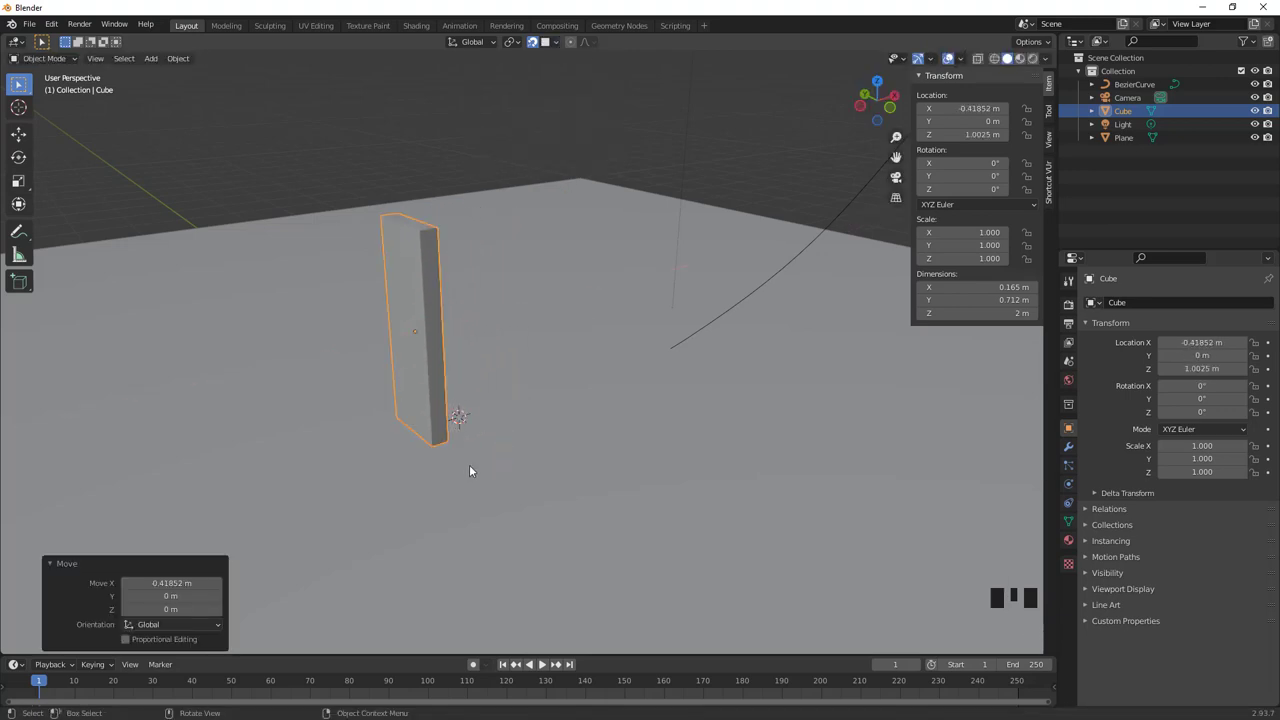
{"action": "key", "text": "KP_1"}
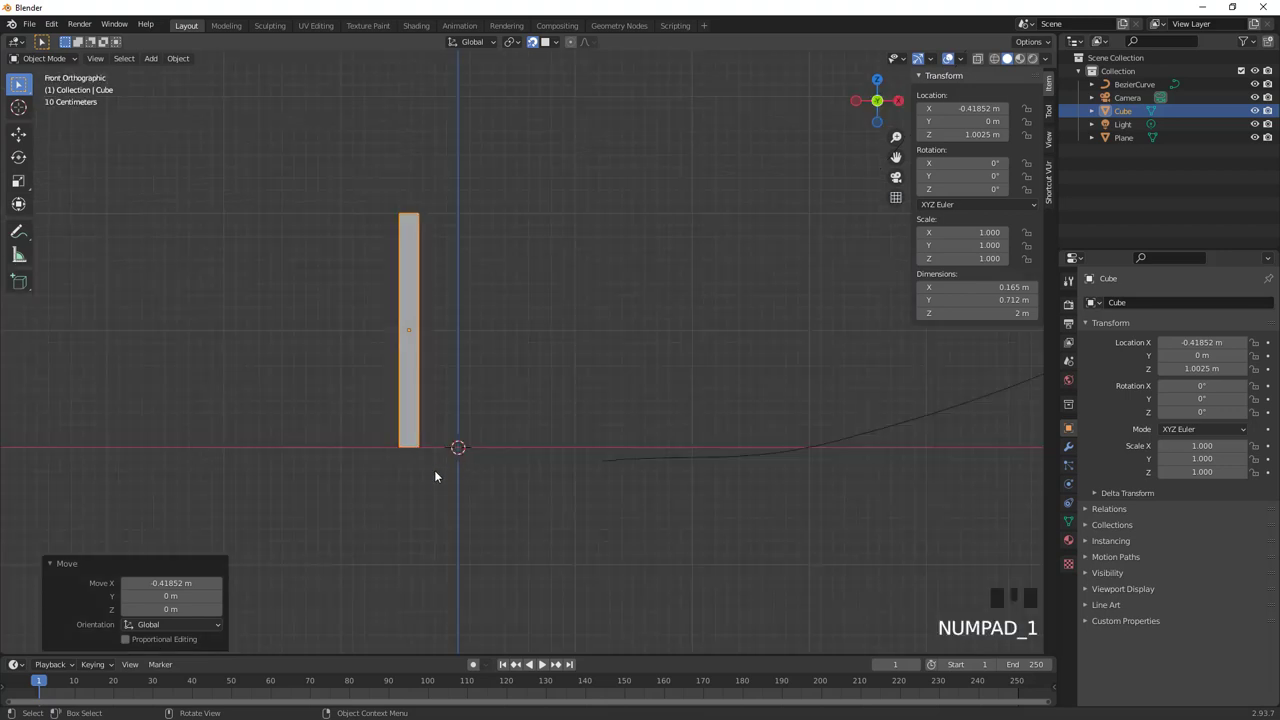
{"action": "key", "text": "z"}
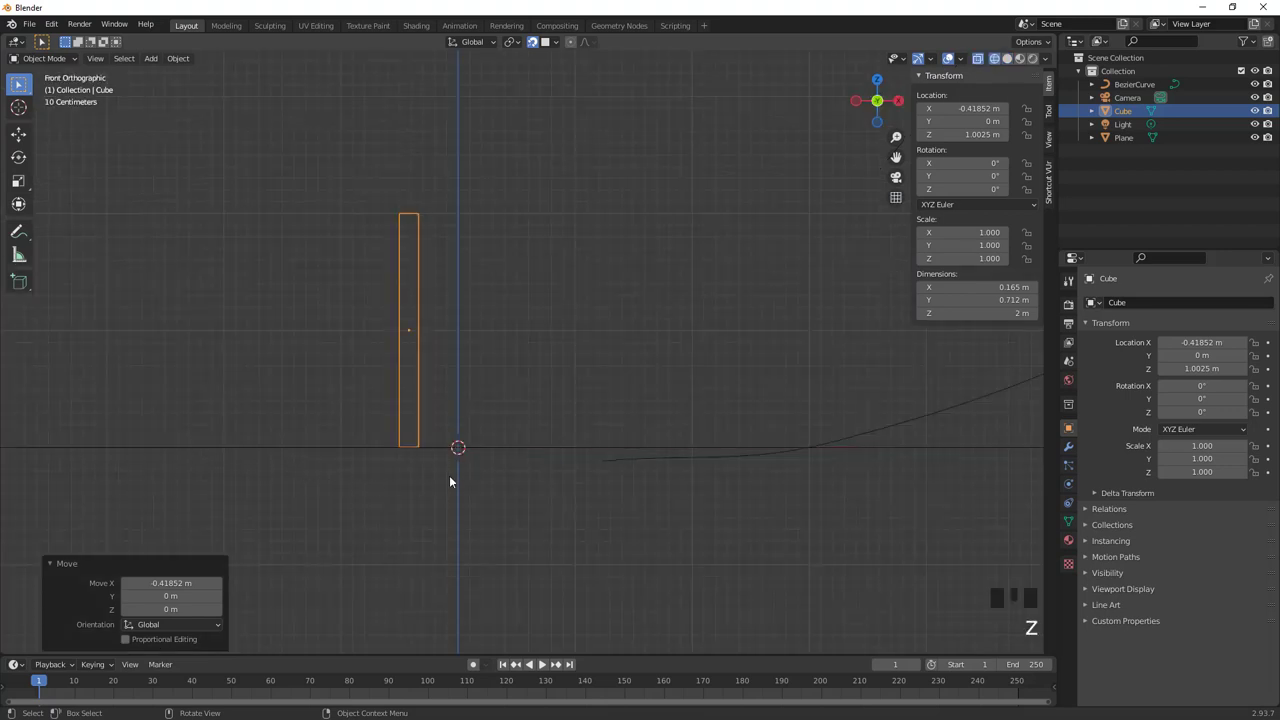
Set the tile's base exactly on the floor at 1 m height, zoomed on its bottom corner
{"action": "scroll", "scroll_direction": "up", "scroll_amount": 3}
{"action": "middle_click", "coordinate": [367, 544]}
{"action": "scroll", "scroll_direction": "up", "scroll_amount": 3}
{"action": "scroll", "scroll_direction": "up", "scroll_amount": 3}
{"action": "middle_click", "coordinate": [468, 513]}
{"action": "scroll", "scroll_direction": "up", "scroll_amount": 3}
{"action": "left_click_drag", "start_coordinate": [558, 498], "coordinate": [651, 451]}
{"action": "key", "text": "g"}
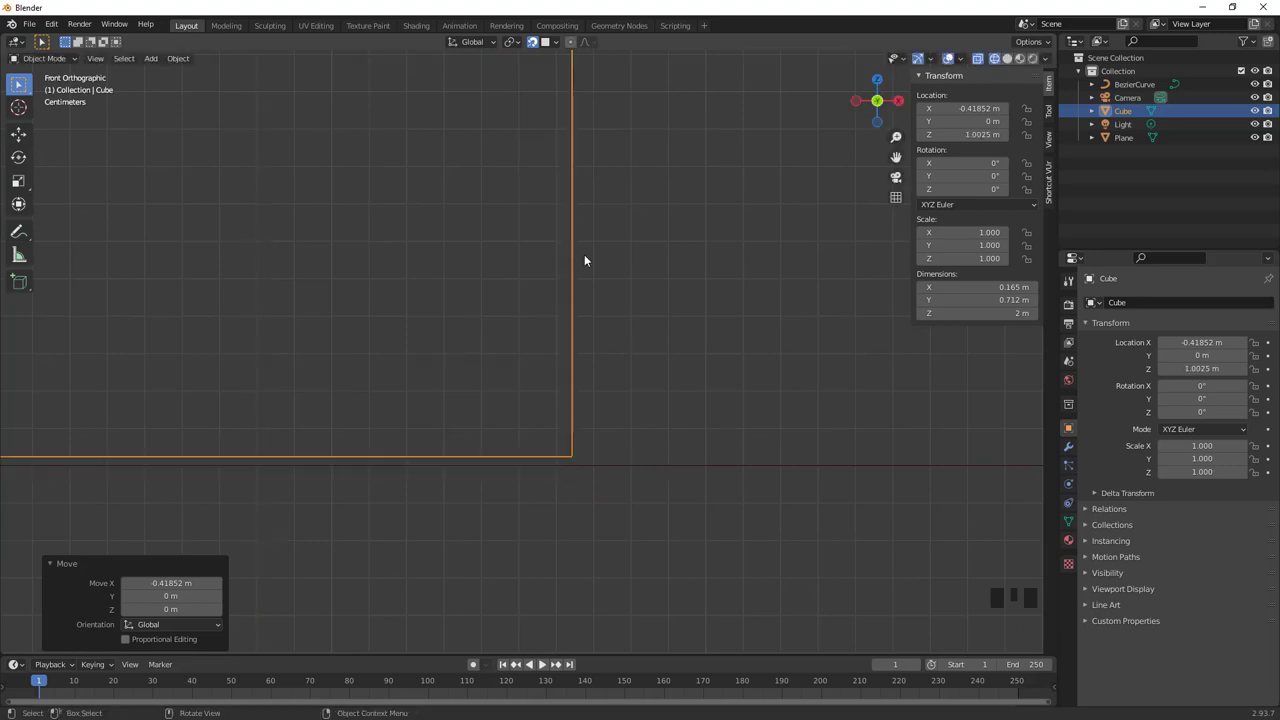
{"action": "left_click_drag", "start_coordinate": [551, 47], "coordinate": [650, 414]}
{"action": "key", "text": "g"}
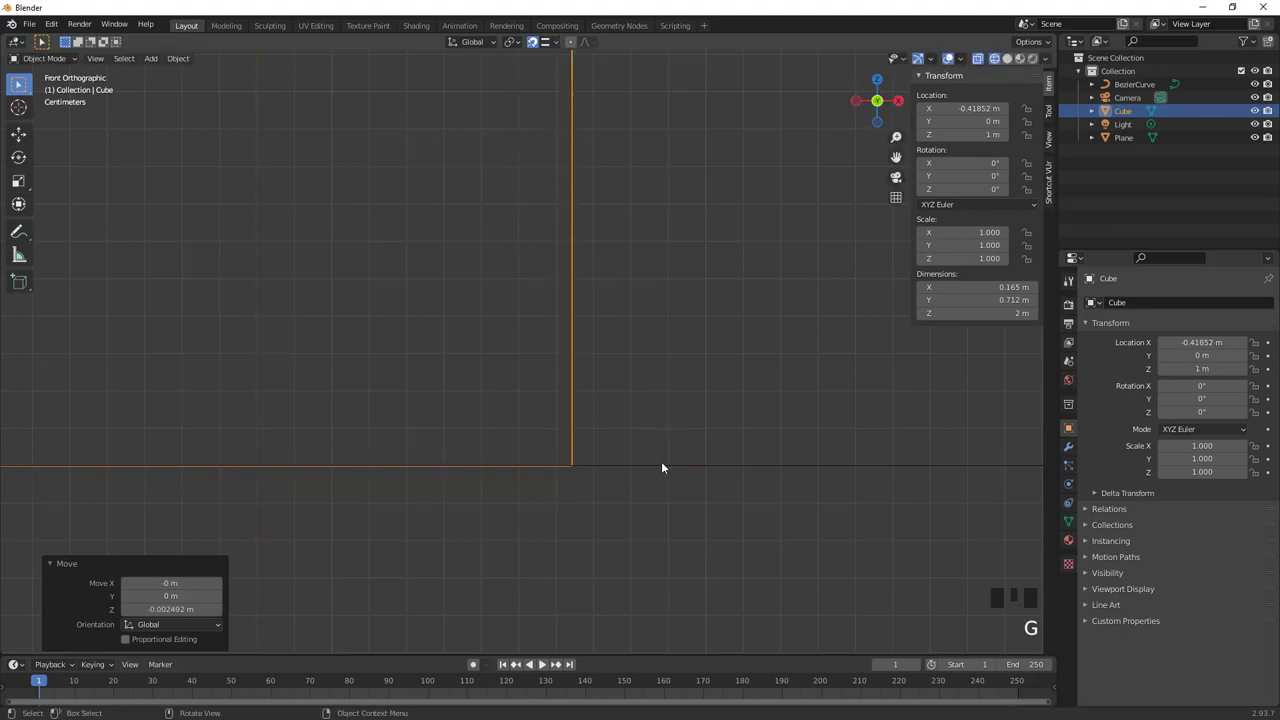
Orbit back out to a perspective view of the whole scene
{"action": "scroll", "scroll_direction": "down", "scroll_amount": 3}
{"action": "left_click_drag", "start_coordinate": [514, 438], "coordinate": [618, 417]}
{"action": "scroll", "scroll_direction": "down", "scroll_amount": 3}
{"action": "left_click_drag", "start_coordinate": [607, 416], "coordinate": [468, 502]}
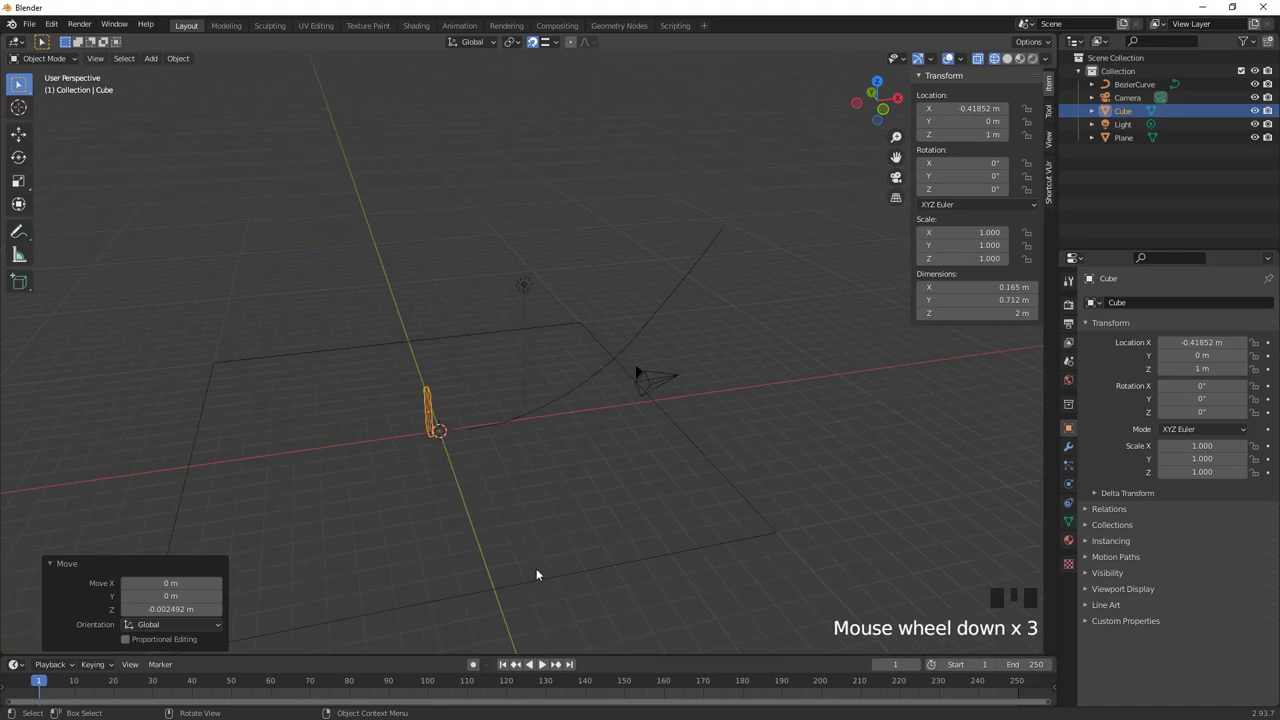
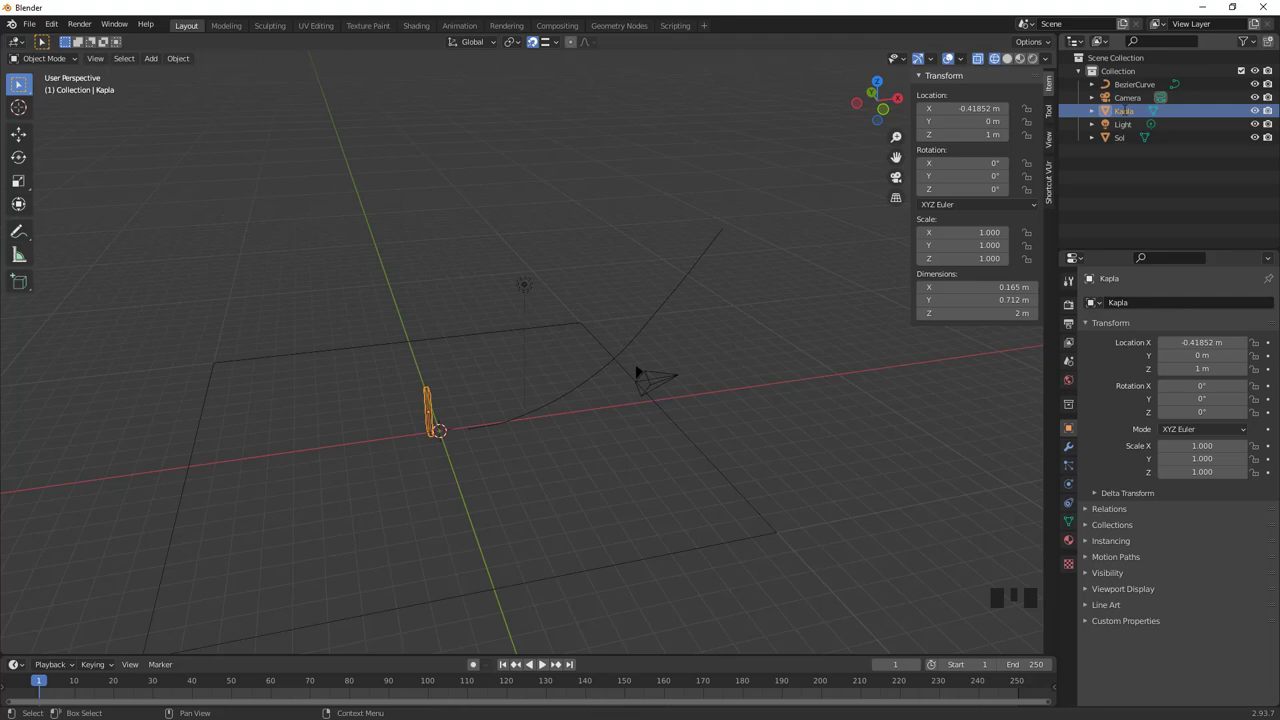
Orbit the view slightly around the renamed Kapla tile and Sol ground
{"action": "left_click_drag", "start_coordinate": [460, 456], "coordinate": [509, 452]}
Inspect the thickened half-pipe ramp curve from the front beside the tile
{"action": "scroll", "scroll_direction": "up", "scroll_amount": 3}
{"action": "scroll", "scroll_direction": "up", "scroll_amount": 3}
{"action": "scroll", "scroll_direction": "down", "scroll_amount": 3}
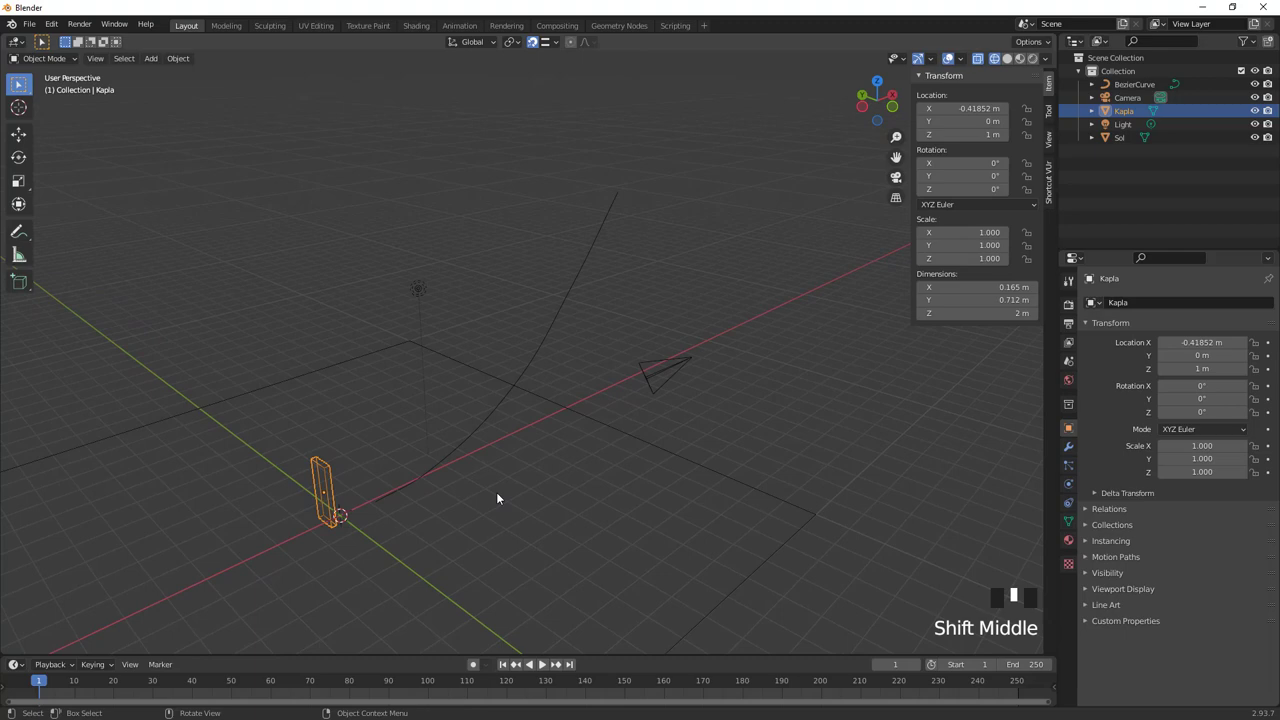
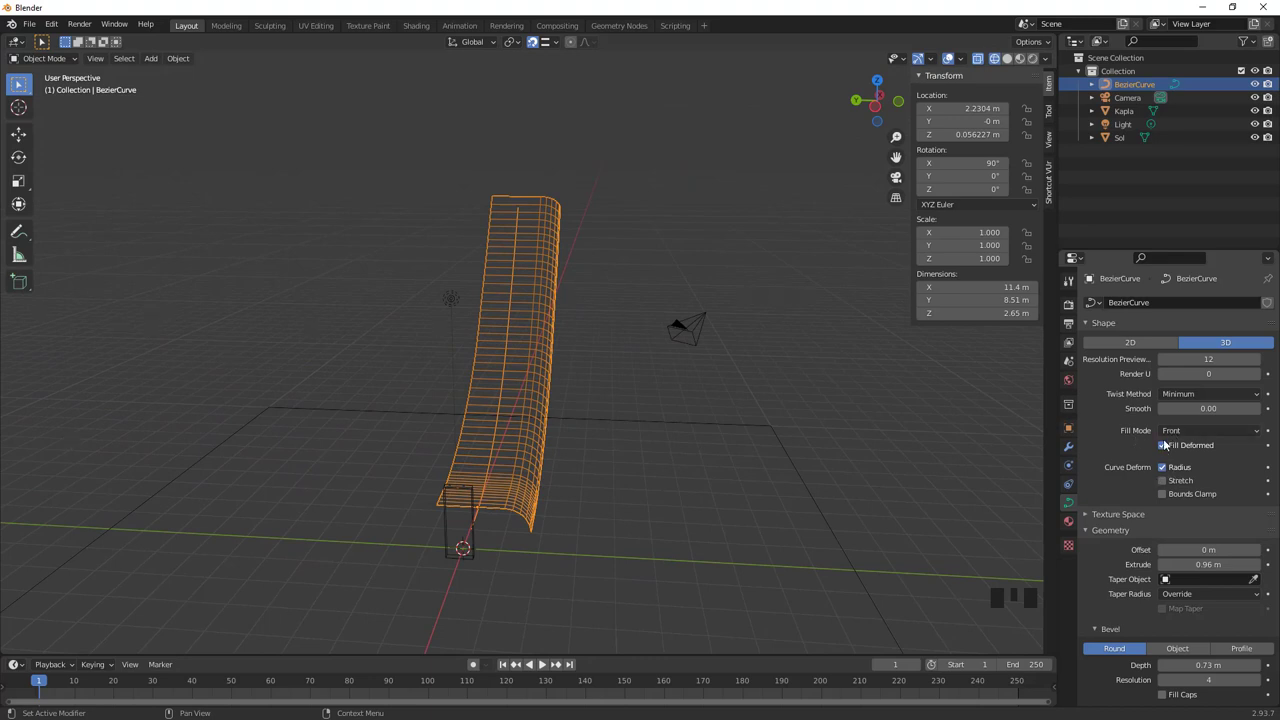
{"action": "left_click_drag", "start_coordinate": [1172, 432], "coordinate": [700, 523]}
{"action": "left_click_drag", "start_coordinate": [700, 523], "coordinate": [588, 487]}
{"action": "key", "text": "KP_1"}
{"action": "scroll", "scroll_direction": "up", "scroll_amount": 3}
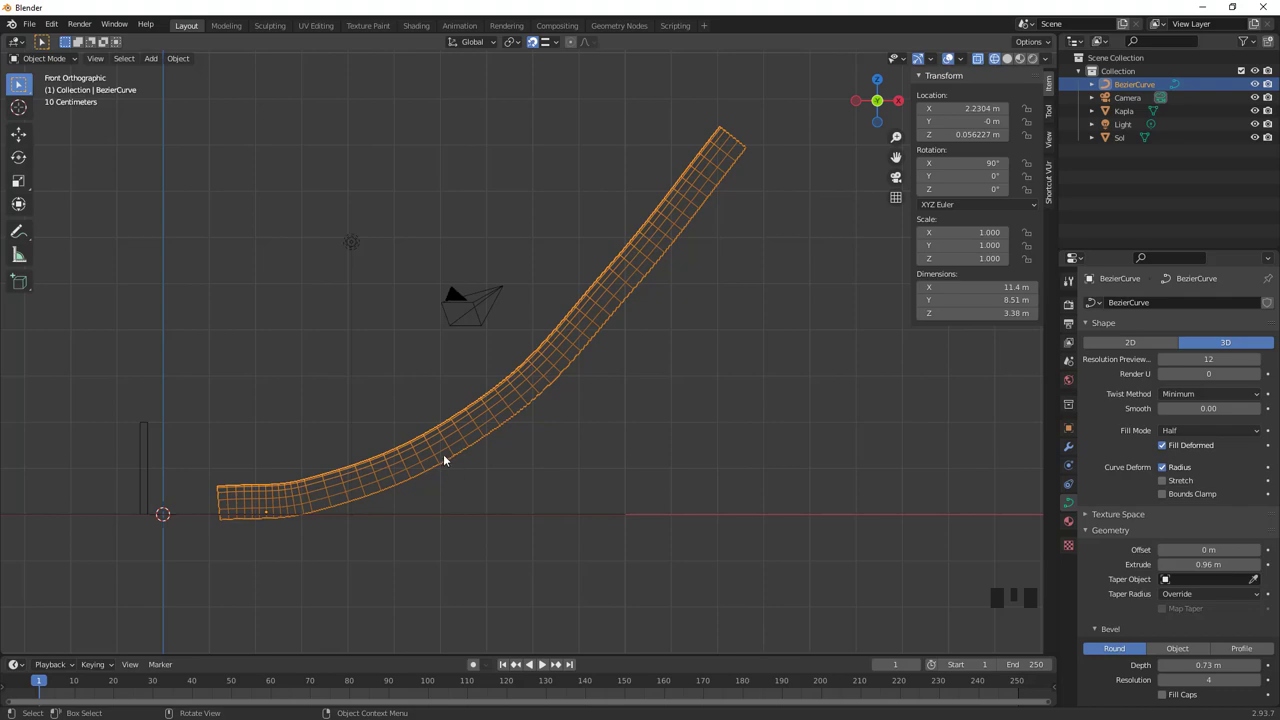
Rotate the ramp curve 180° about X, mirror it along X, and start moving it along X
{"action": "key", "text": "r"}
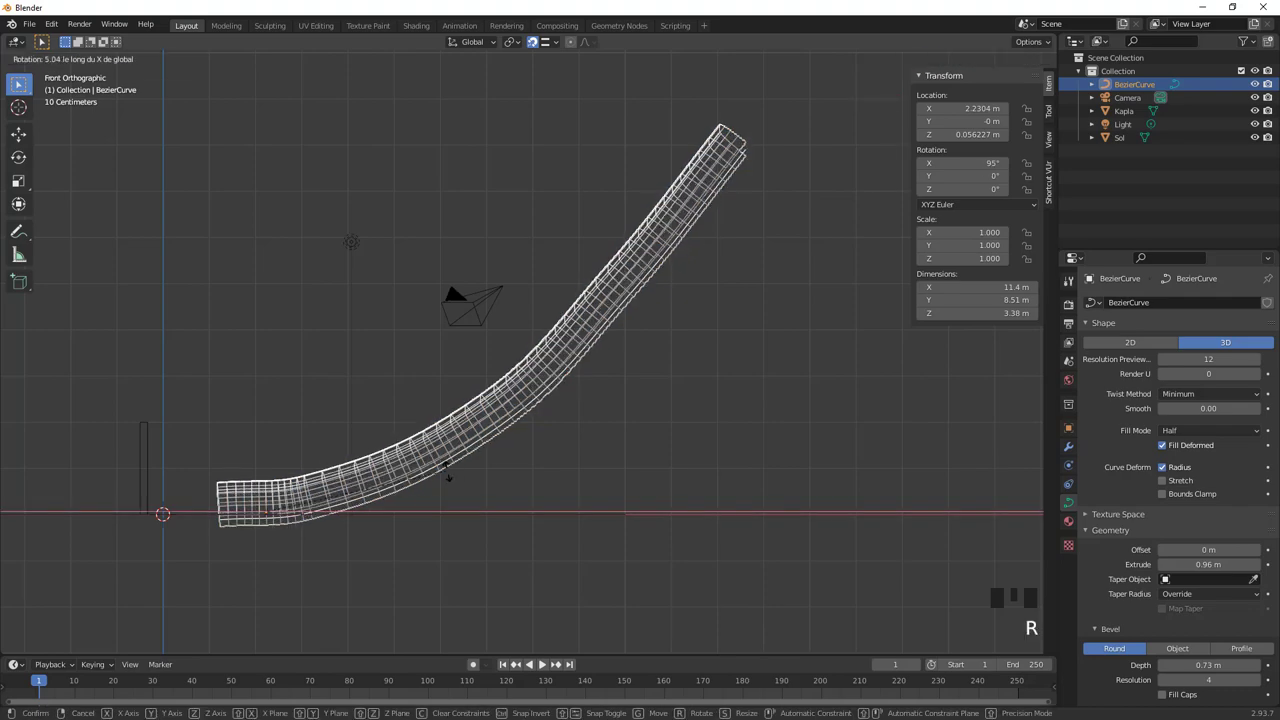
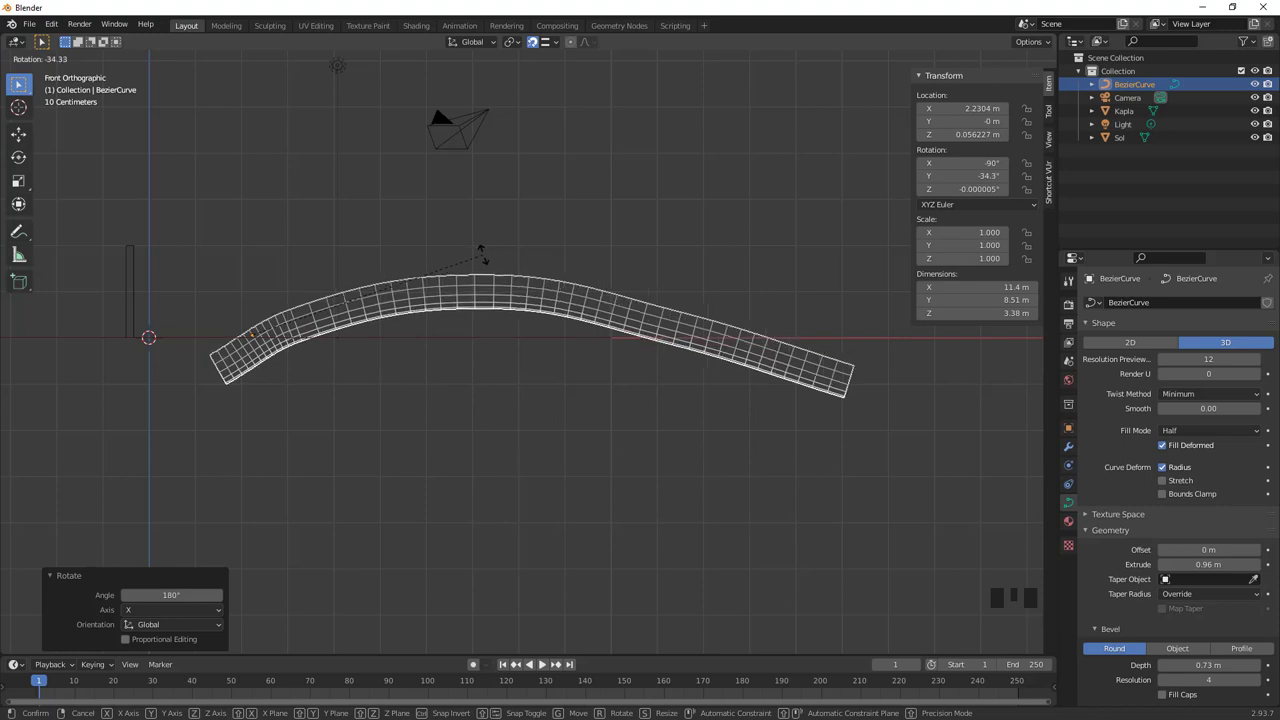
{"action": "scroll", "scroll_direction": "down", "scroll_amount": 3}
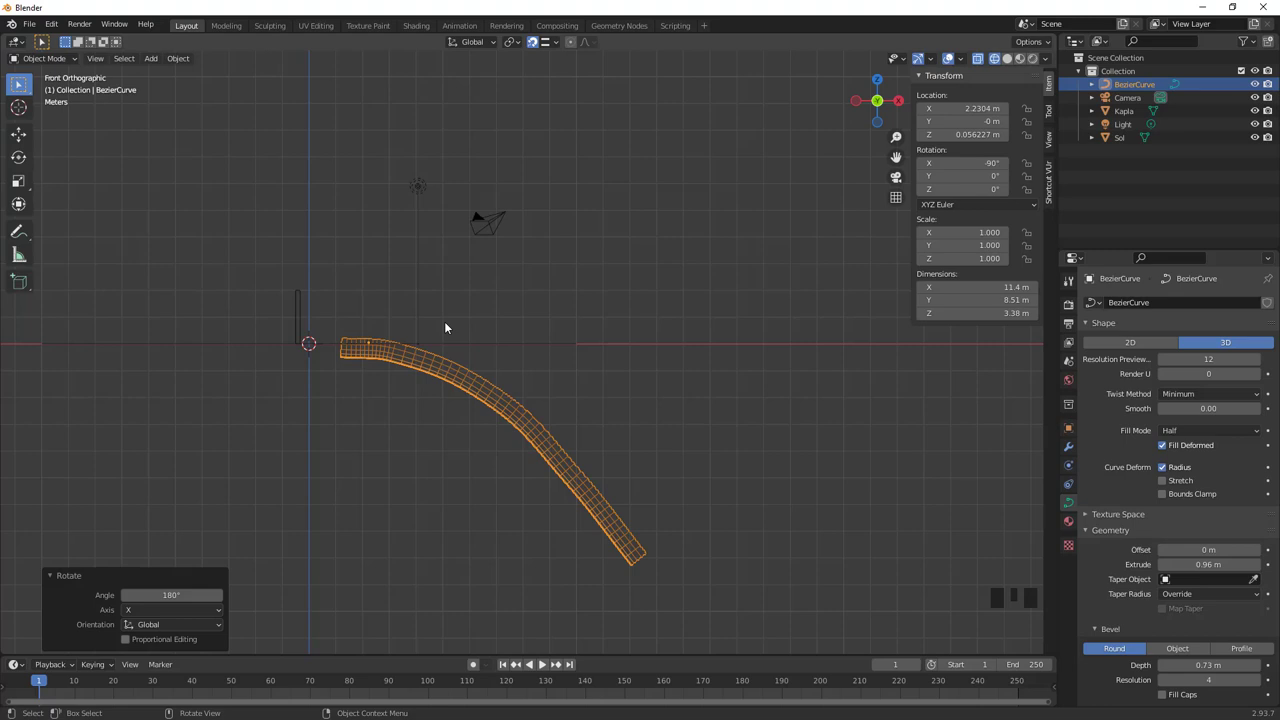
{"action": "left_click_drag", "start_coordinate": [189, 60], "coordinate": [418, 412]}
{"action": "key", "text": "g"}
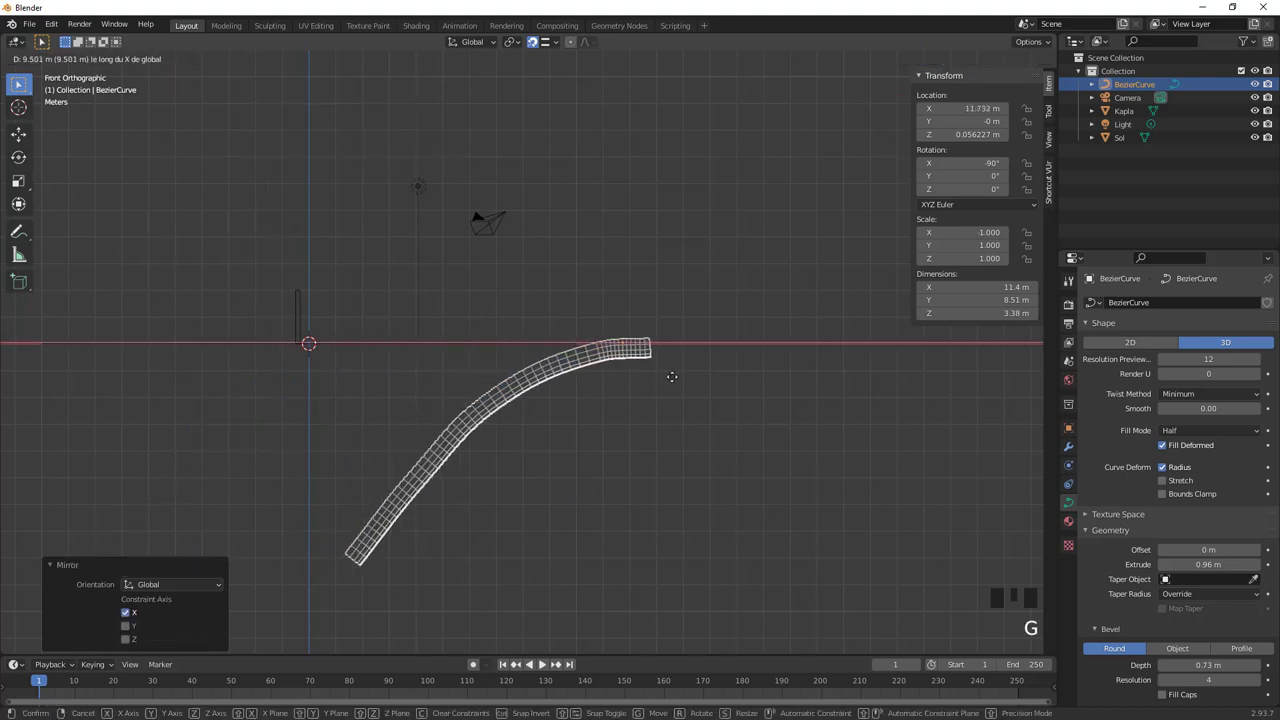
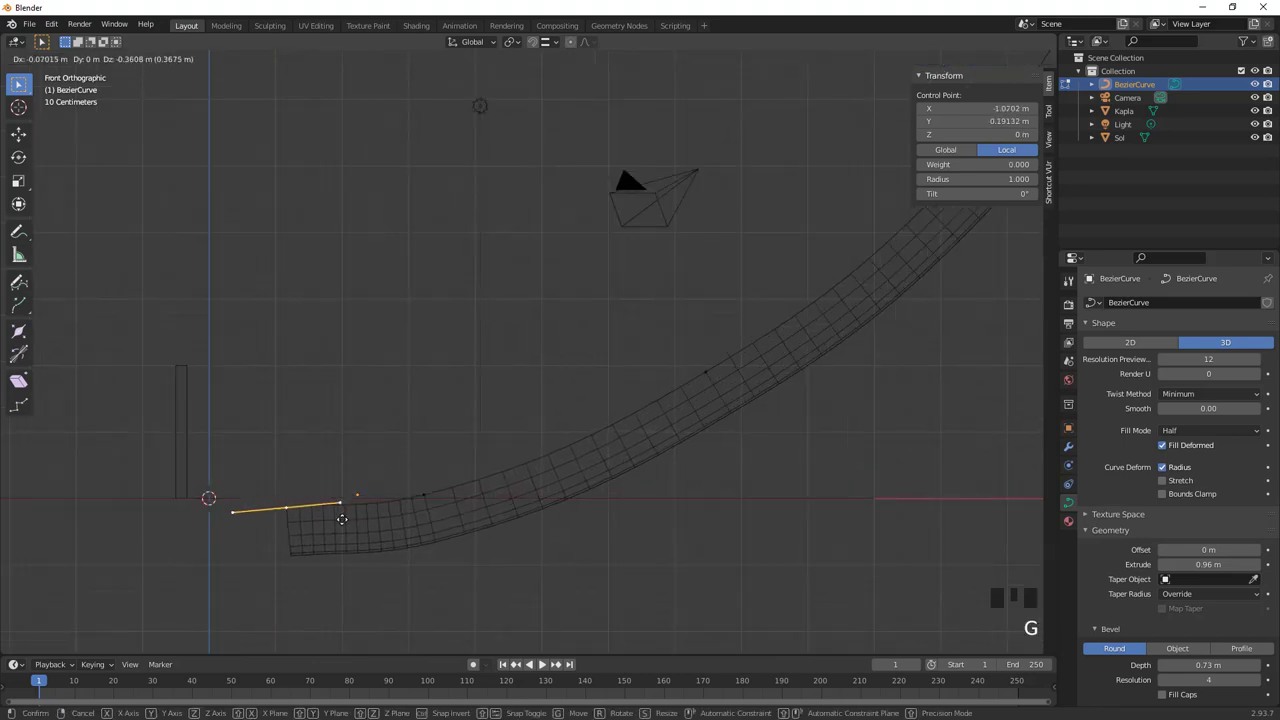
Finish flattening the ramp's low end beside the tile and raise the whole ramp about 0.96 m onto the floor
{"action": "key", "text": "Tab"}
{"action": "key", "text": "g"}
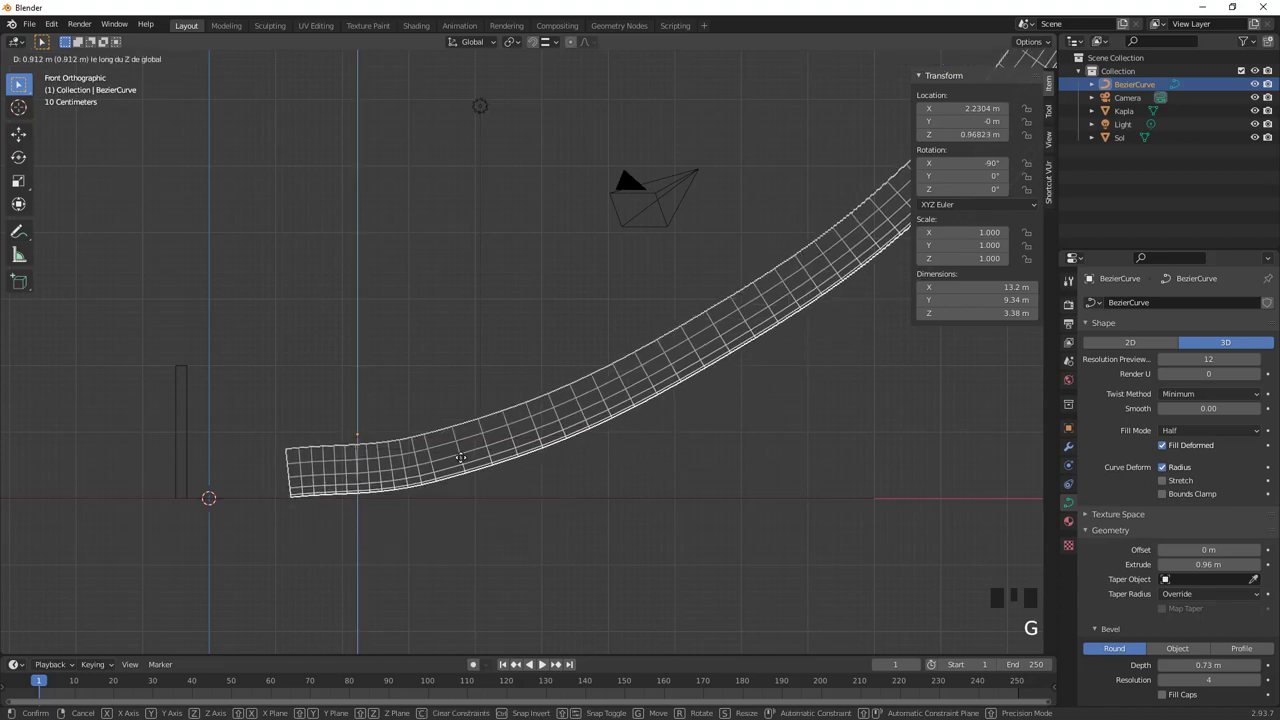
{"action": "scroll", "scroll_direction": "down", "scroll_amount": 3}
{"action": "left_click_drag", "start_coordinate": [454, 472], "coordinate": [706, 292]}
{"action": "key", "text": "KP_1"}
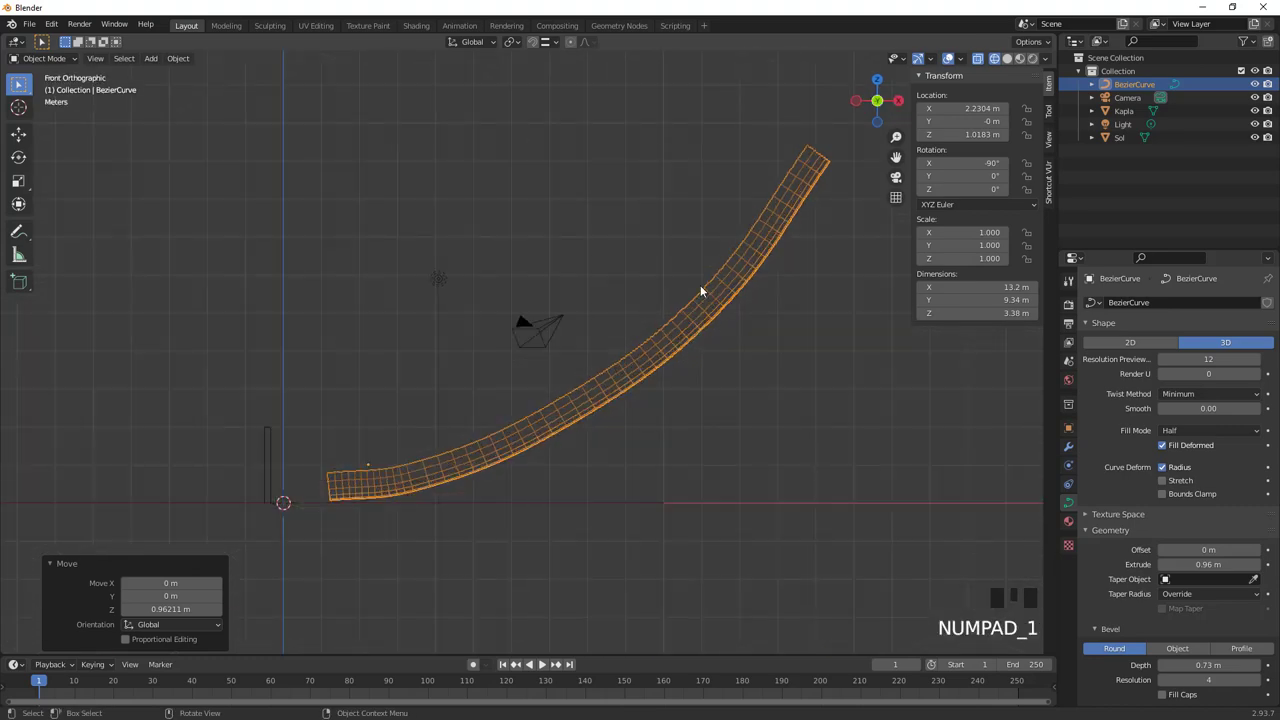
Add a UV sphere and place it above the ramp's high end, about 13.3 m along X and 12.9 m up
{"action": "left_click_drag", "start_coordinate": [686, 319], "coordinate": [551, 236]}
{"action": "key", "text": "shift+a"}
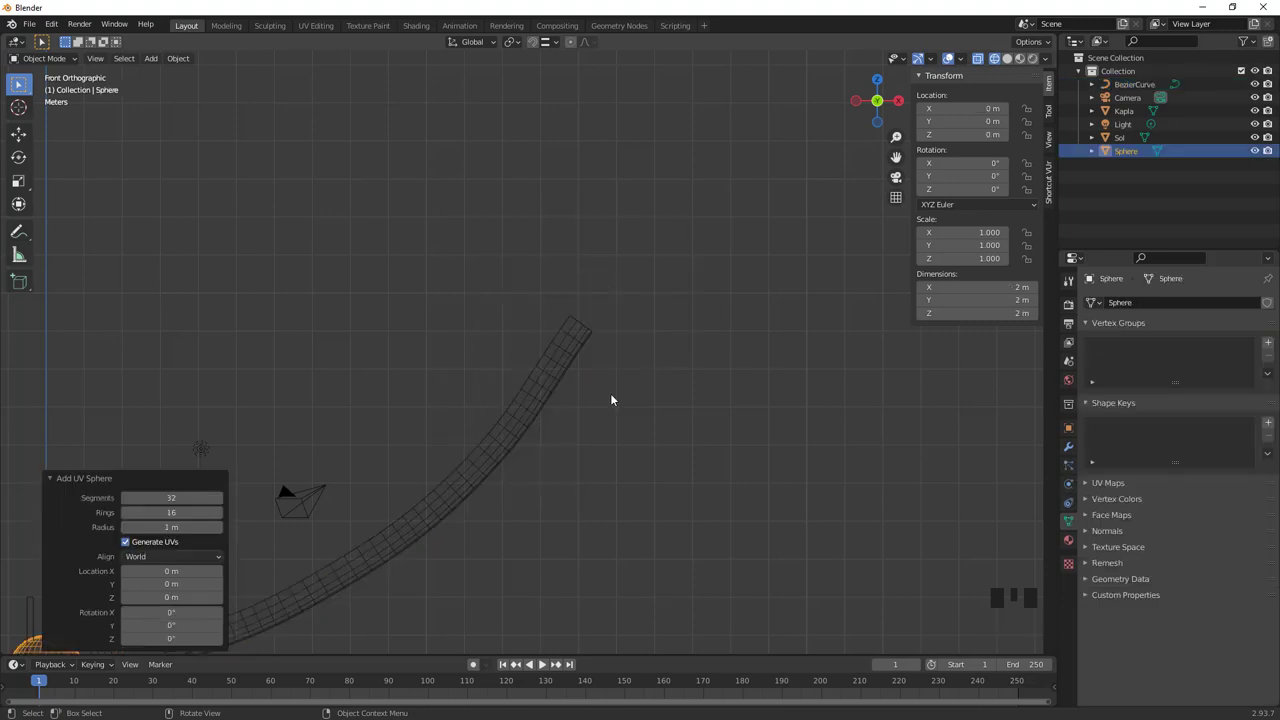
{"action": "key", "text": "g"}
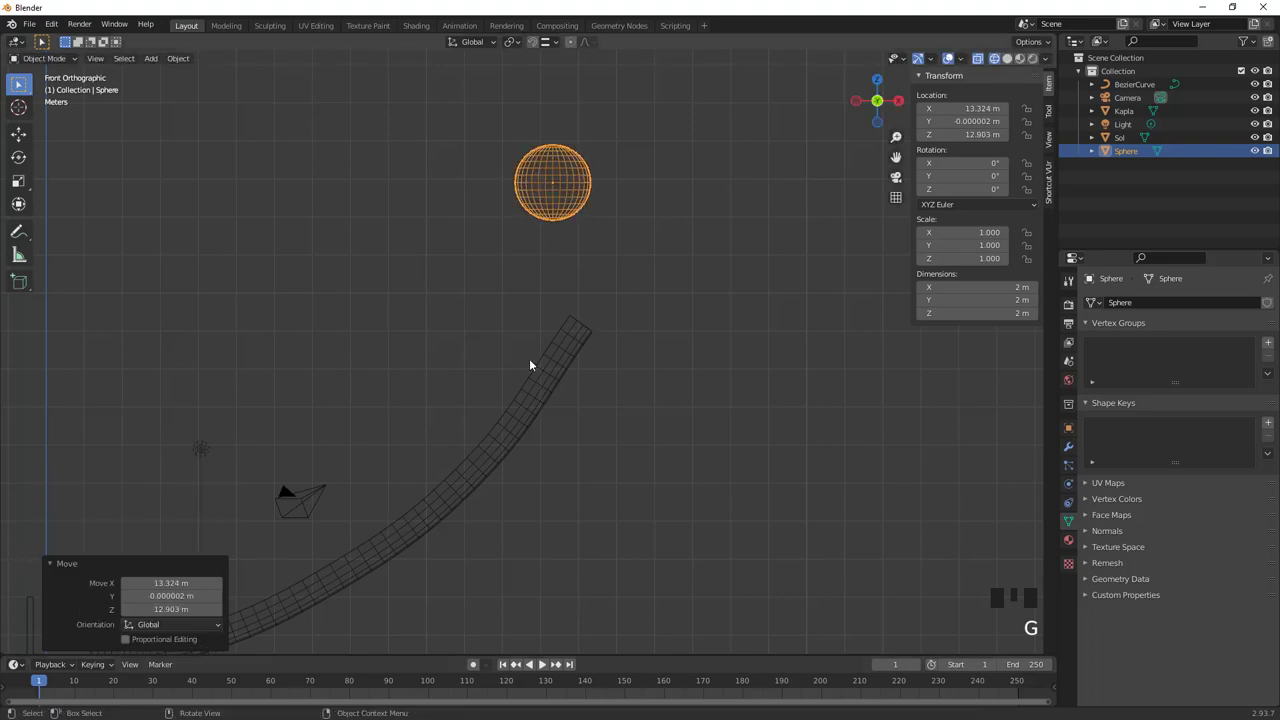
{"action": "key", "text": "KP_7"}
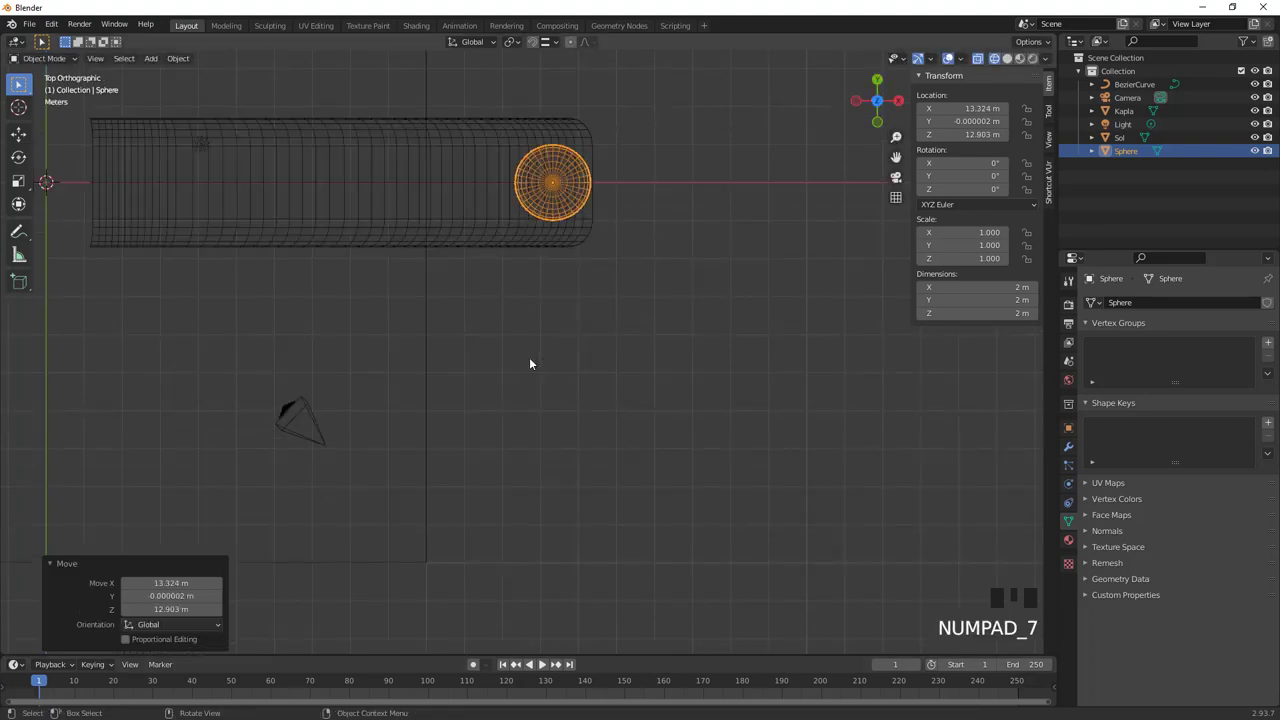
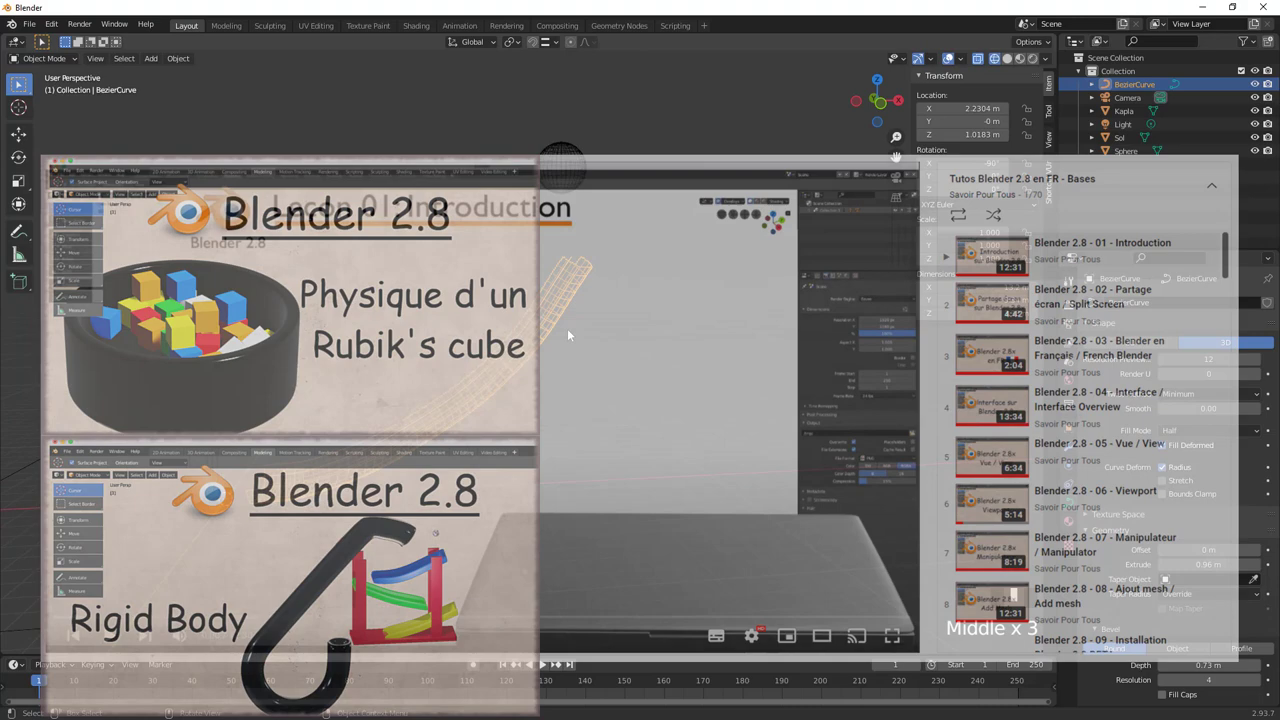
Orbit to a perspective view of the whole scene with the sphere selected
{"action": "left_click_drag", "start_coordinate": [565, 161], "coordinate": [1181, 395]}
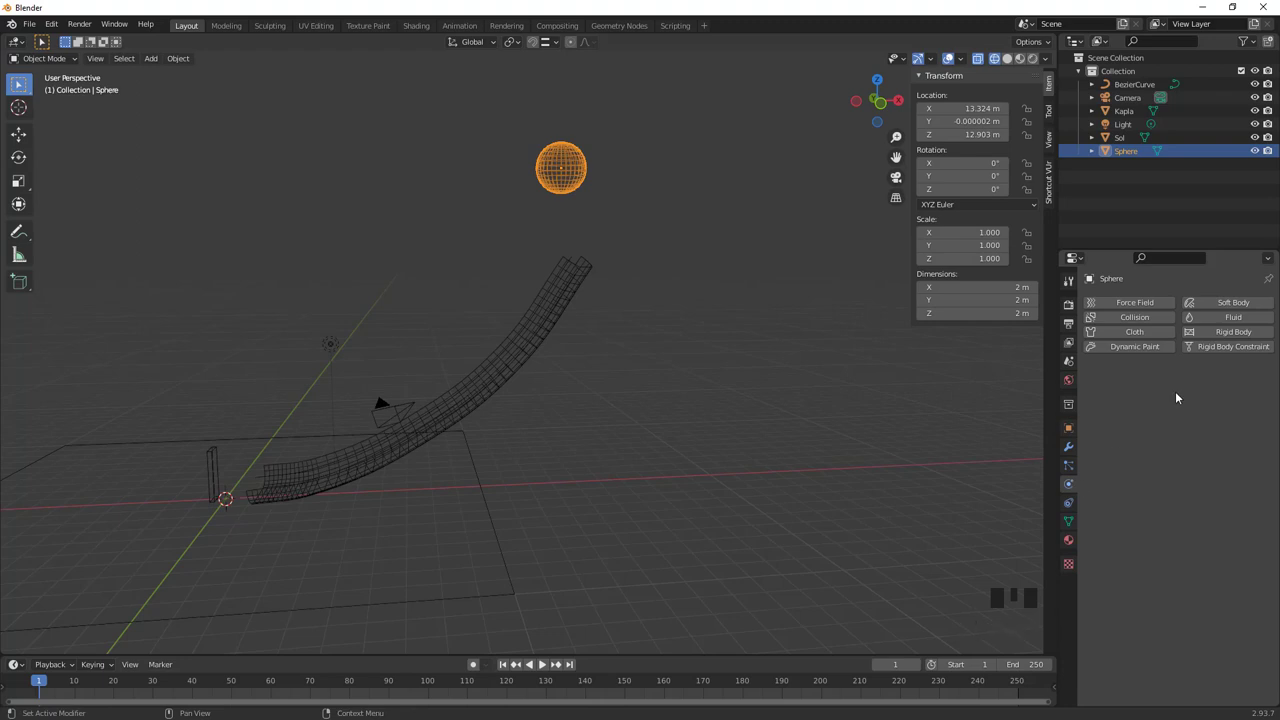
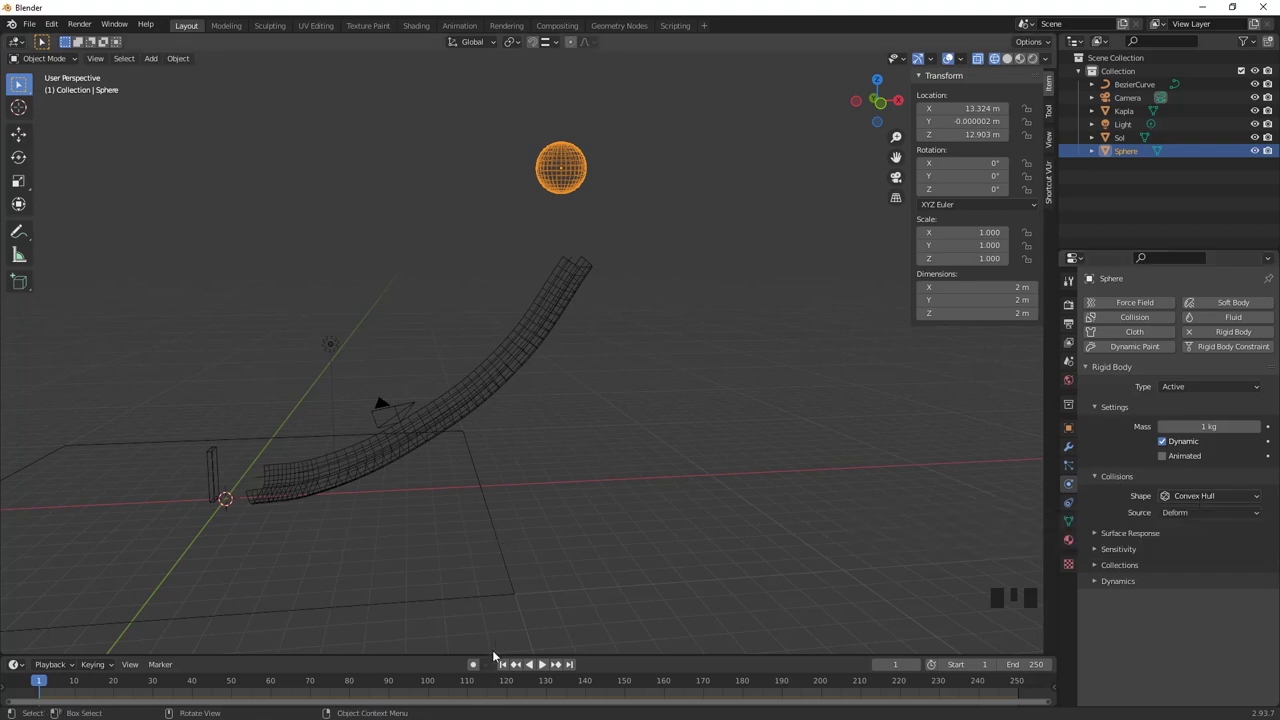
Test-play the simulation so the 1 kg active rigid-body sphere drops
{"action": "left_click_drag", "start_coordinate": [508, 669], "coordinate": [554, 336]}
{"action": "middle_click", "coordinate": [554, 336]}
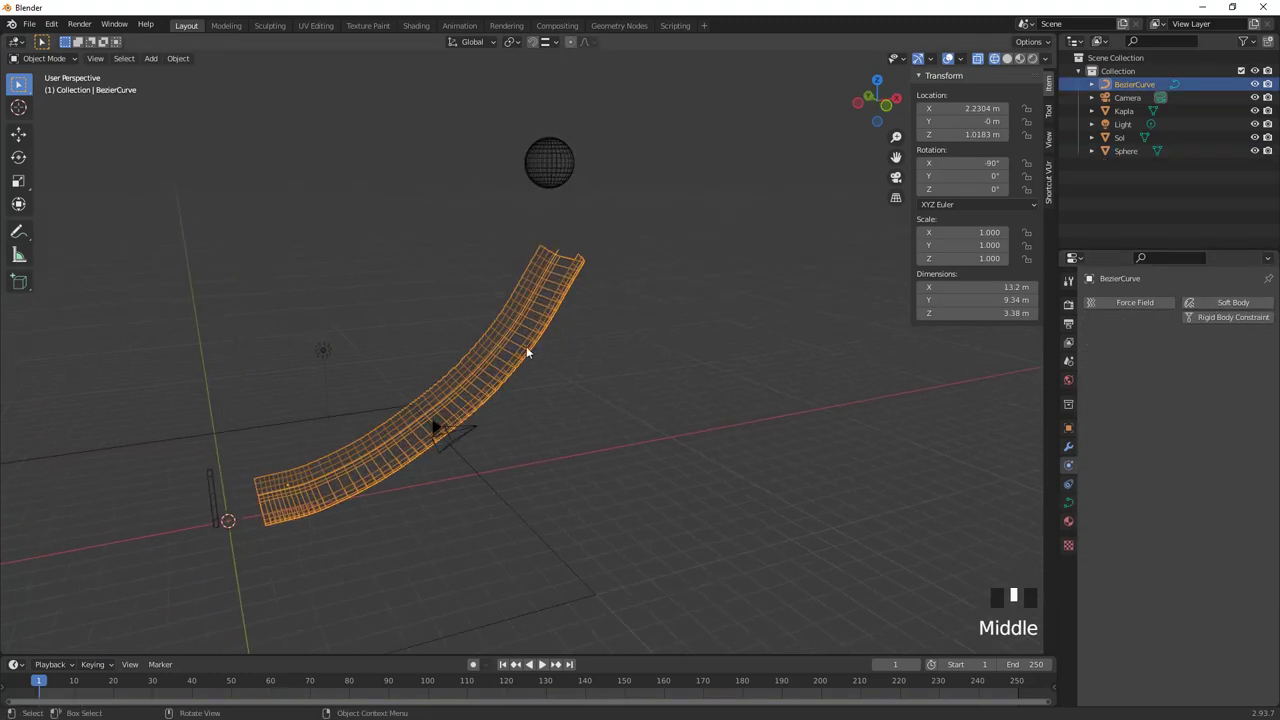
Frame the curved ramp in view for converting it to a mesh and applying its scale
{"action": "scroll", "scroll_direction": "up", "scroll_amount": 3}
{"action": "left_click_drag", "start_coordinate": [540, 332], "coordinate": [526, 336]}
{"action": "scroll", "scroll_direction": "down", "scroll_amount": 3}
{"action": "scroll", "scroll_direction": "down", "scroll_amount": 3}
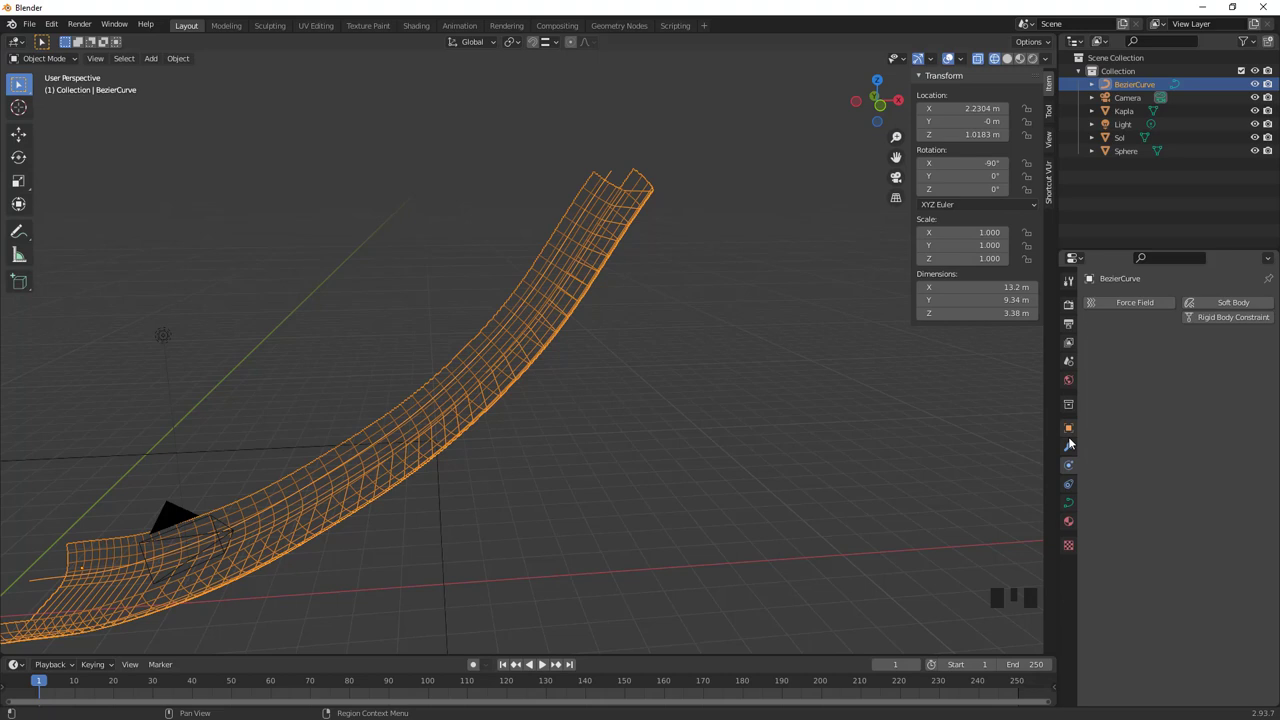
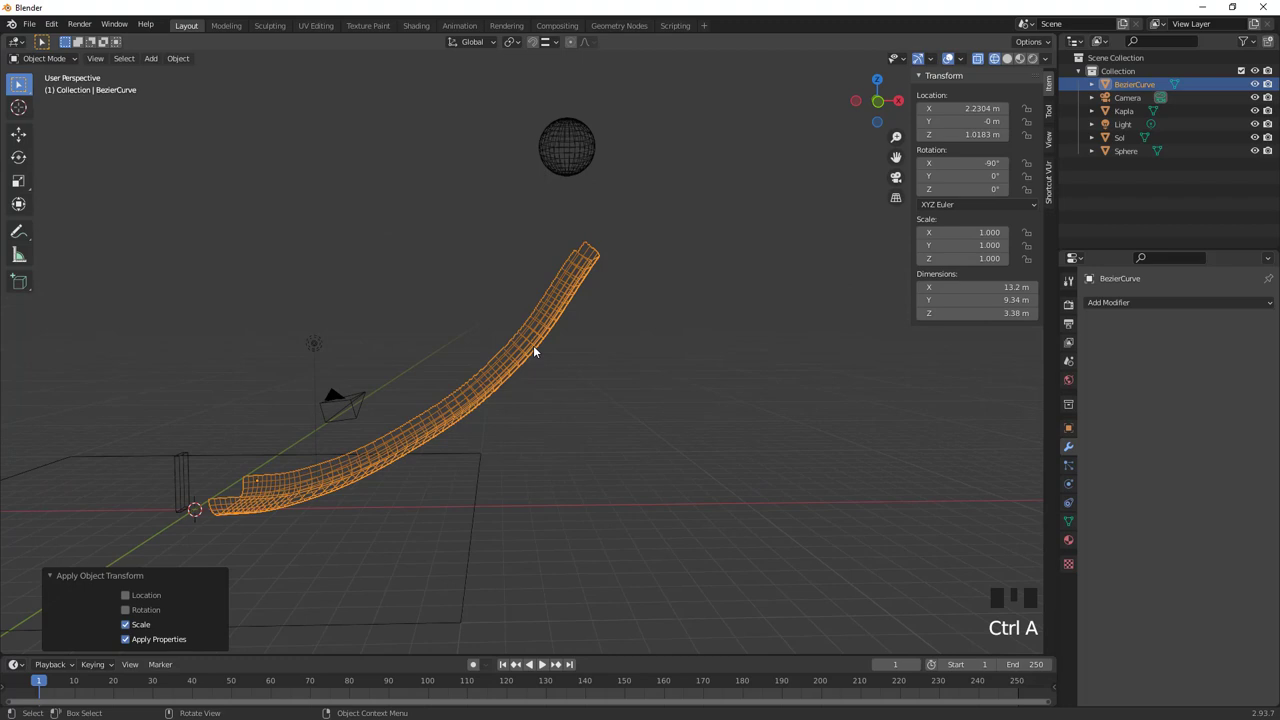
Give the ramp mesh rigid body physics with Type set to Passive
{"action": "left_click_drag", "start_coordinate": [533, 358], "coordinate": [1138, 306]}
{"action": "left_click", "coordinate": [1138, 306]}
{"action": "left_click_drag", "start_coordinate": [1024, 294], "coordinate": [1075, 484]}
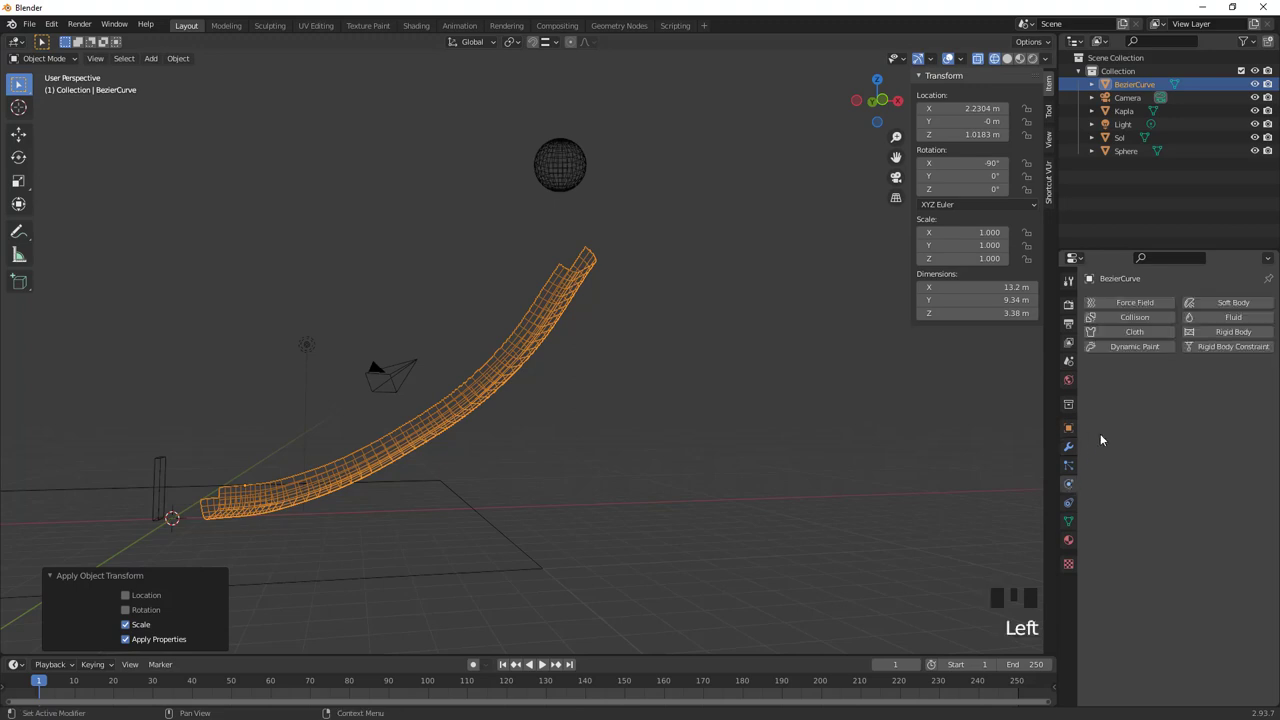
{"action": "left_click_drag", "start_coordinate": [1222, 332], "coordinate": [1020, 471]}
Scrub the simulation to watch the sphere fall onto the ramp
{"action": "left_click_drag", "start_coordinate": [632, 379], "coordinate": [548, 666]}
{"action": "left_click_drag", "start_coordinate": [548, 666], "coordinate": [589, 503]}
{"action": "left_click_drag", "start_coordinate": [589, 503], "coordinate": [545, 667]}
Scrub the simulation to follow the sphere rolling down the ramp and landing on the floor past its low end
{"action": "left_click", "coordinate": [545, 667]}
{"action": "left_click_drag", "start_coordinate": [486, 557], "coordinate": [1208, 468]}
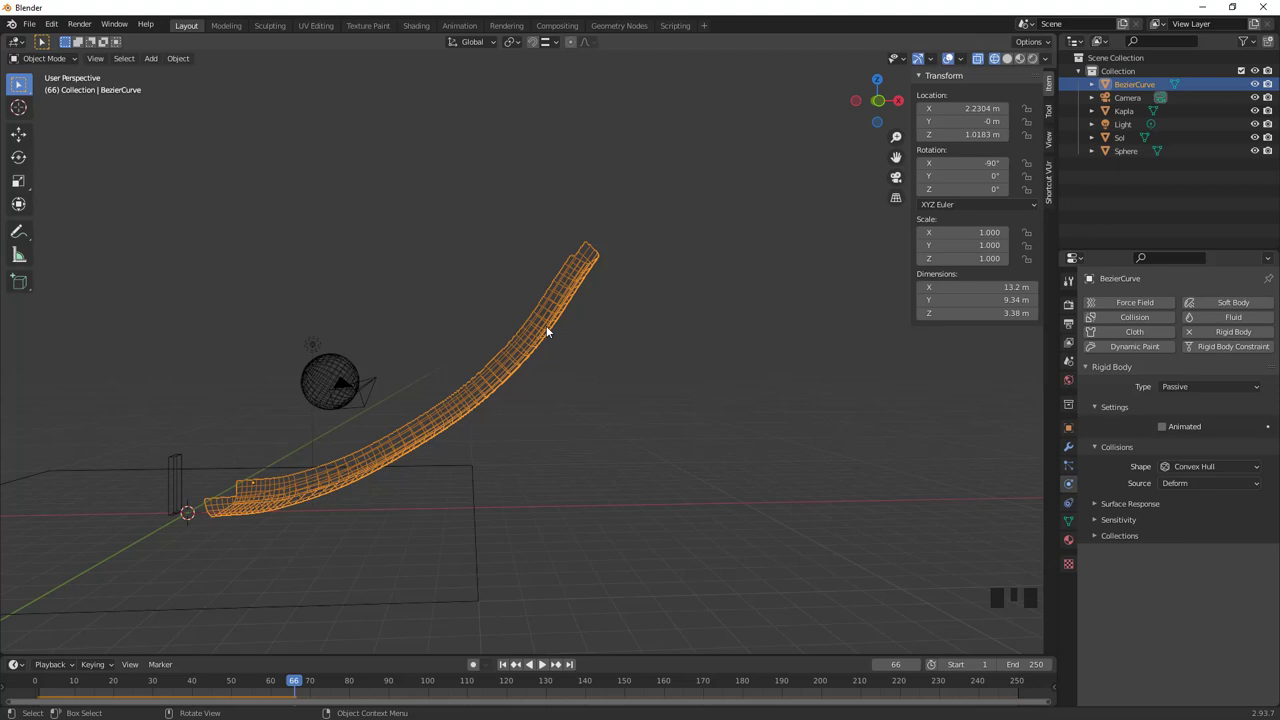
{"action": "left_click_drag", "start_coordinate": [583, 357], "coordinate": [1188, 473]}
{"action": "left_click_drag", "start_coordinate": [1188, 473], "coordinate": [508, 666]}
{"action": "left_click_drag", "start_coordinate": [507, 666], "coordinate": [448, 549]}
{"action": "scroll", "scroll_direction": "down", "scroll_amount": 3}
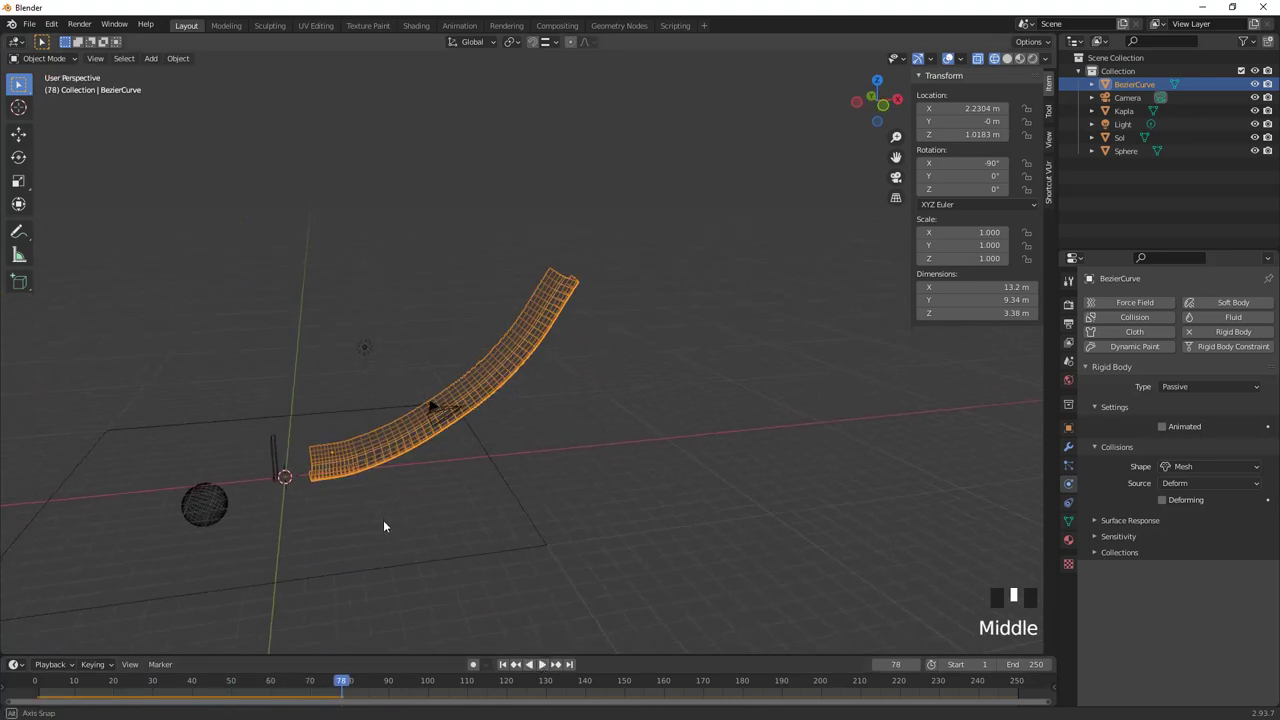
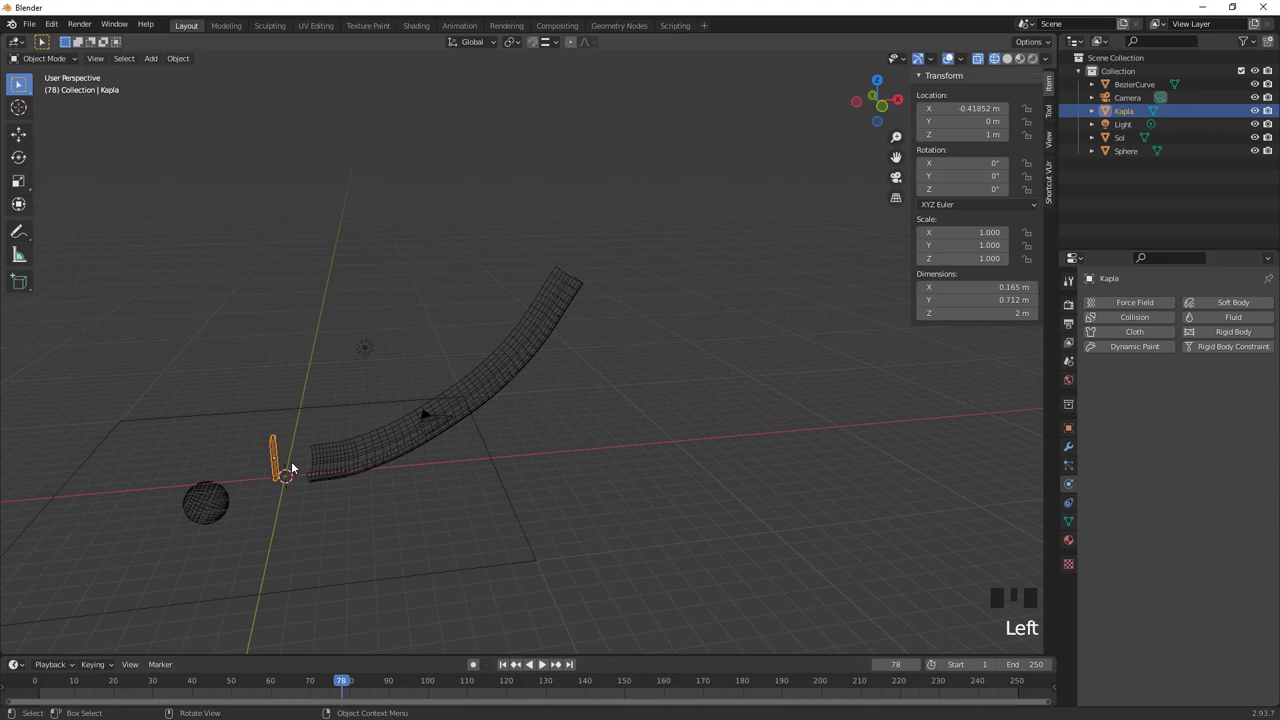
Make the Kapla tile an active 1 kg rigid body and rewind the simulation to frame 1
{"action": "left_click_drag", "start_coordinate": [286, 466], "coordinate": [417, 441]}
{"action": "scroll", "scroll_direction": "up", "scroll_amount": 3}
{"action": "left_click_drag", "start_coordinate": [313, 488], "coordinate": [1239, 333]}
{"action": "left_click_drag", "start_coordinate": [1239, 333], "coordinate": [580, 506]}
{"action": "scroll", "scroll_direction": "down", "scroll_amount": 3}
{"action": "left_click_drag", "start_coordinate": [513, 489], "coordinate": [508, 666]}
{"action": "left_click_drag", "start_coordinate": [508, 666], "coordinate": [521, 507]}
Switch to solid shading and move the view close to where the ball meets the Kapla tile
{"action": "key", "text": "z"}
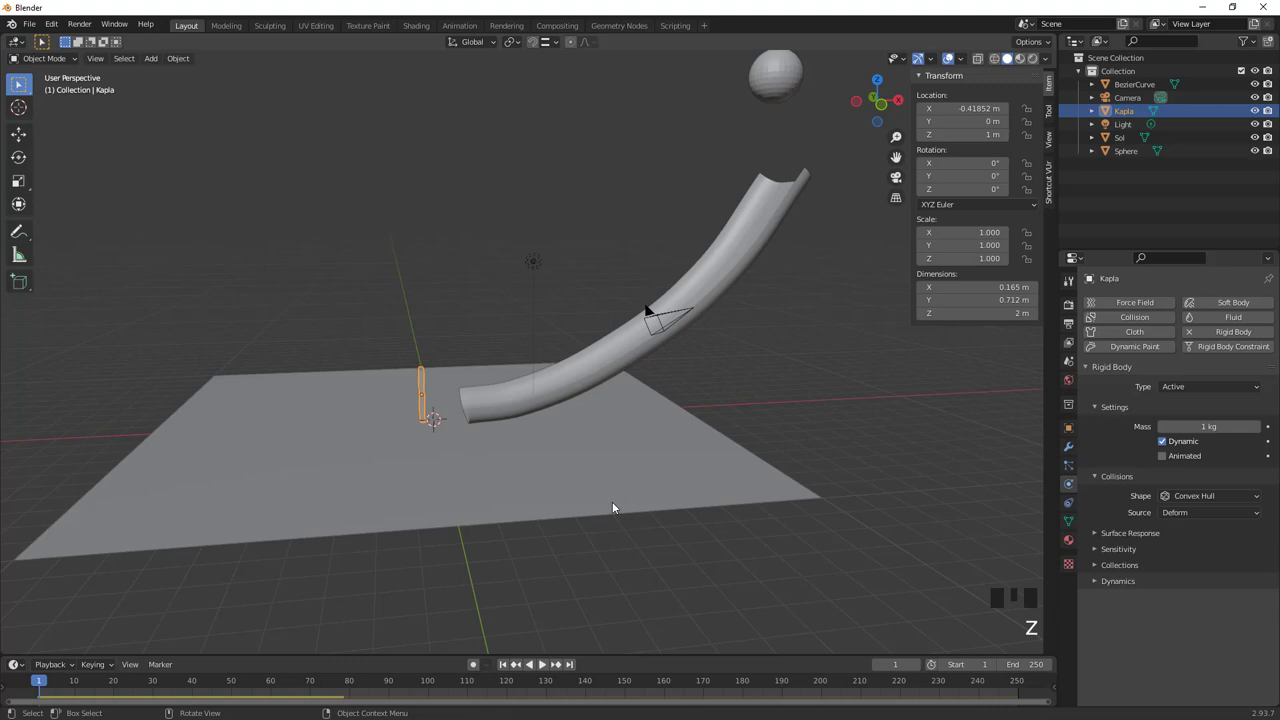
{"action": "left_click_drag", "start_coordinate": [537, 458], "coordinate": [546, 667]}
{"action": "left_click_drag", "start_coordinate": [546, 667], "coordinate": [357, 500]}
{"action": "left_click_drag", "start_coordinate": [357, 500], "coordinate": [508, 668]}
{"action": "left_click_drag", "start_coordinate": [508, 668], "coordinate": [522, 481]}
{"action": "middle_click", "coordinate": [522, 481]}
{"action": "scroll", "scroll_direction": "up", "scroll_amount": 3}
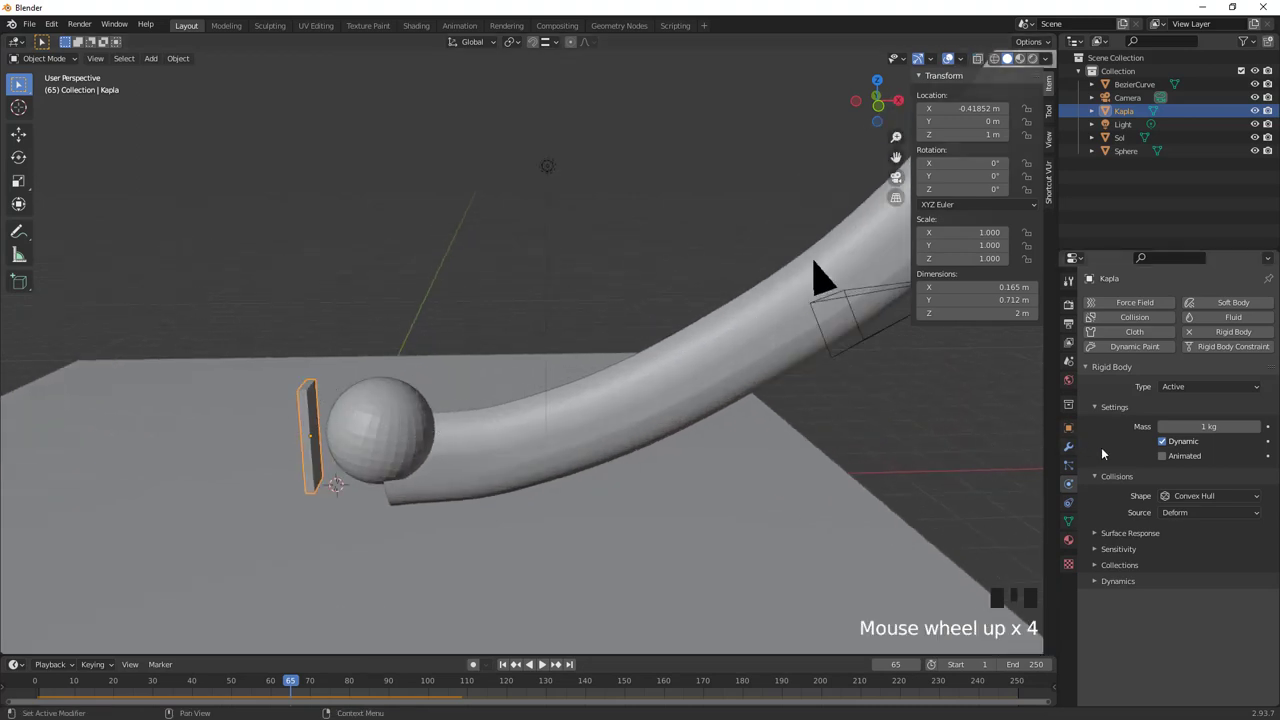
Scrub the simulation around the impact to see the sphere stop against the standing tile
{"action": "left_click", "coordinate": [1165, 446]}
{"action": "scroll", "scroll_direction": "down", "scroll_amount": 3}
{"action": "left_click_drag", "start_coordinate": [512, 666], "coordinate": [434, 411]}
{"action": "left_click_drag", "start_coordinate": [434, 411], "coordinate": [440, 422]}
{"action": "scroll", "scroll_direction": "up", "scroll_amount": 3}
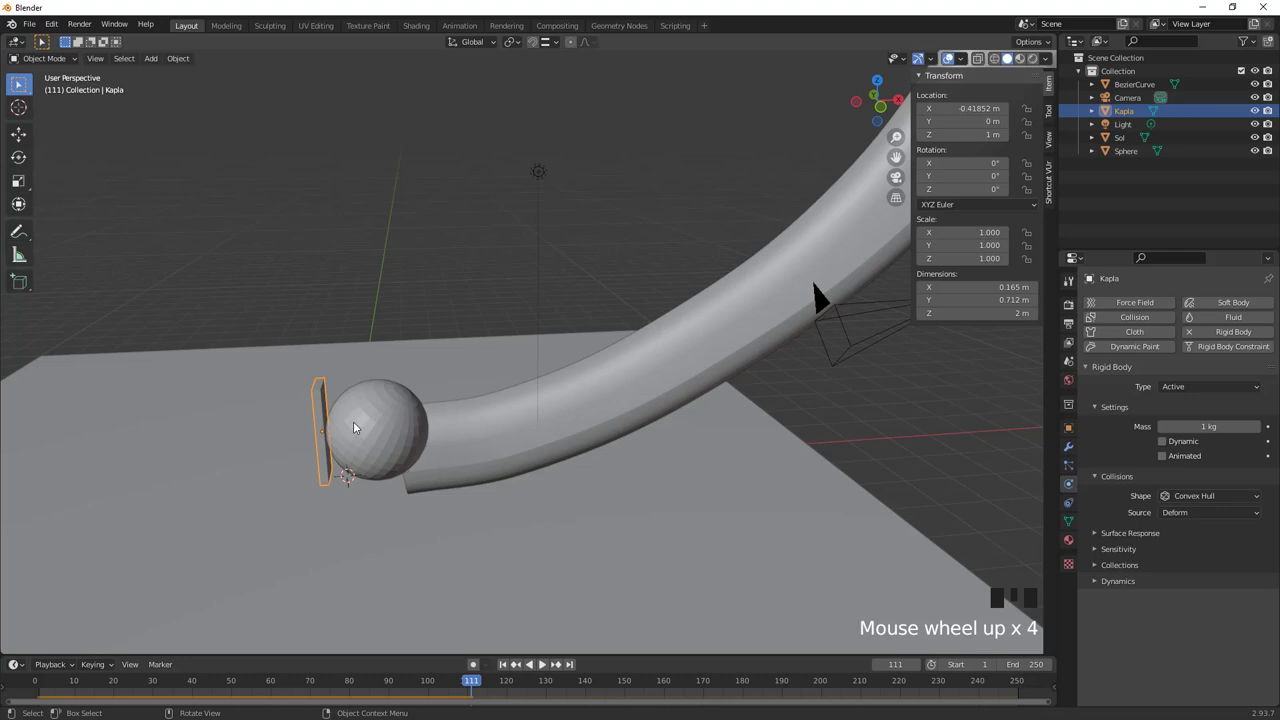
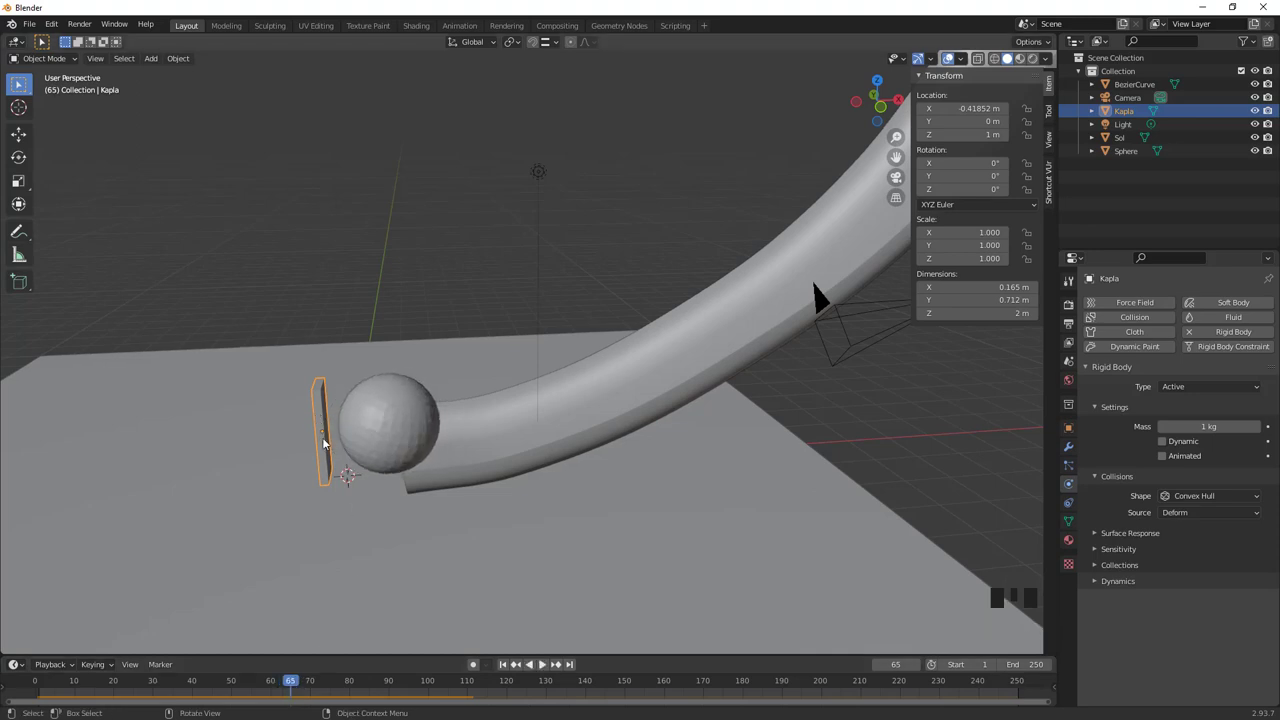
Enlarge the timeline and keyframe Kapla's 1 kg rigid body settings at frame 1 and near frame 68
{"action": "left_click_drag", "start_coordinate": [1166, 444], "coordinate": [1274, 445]}
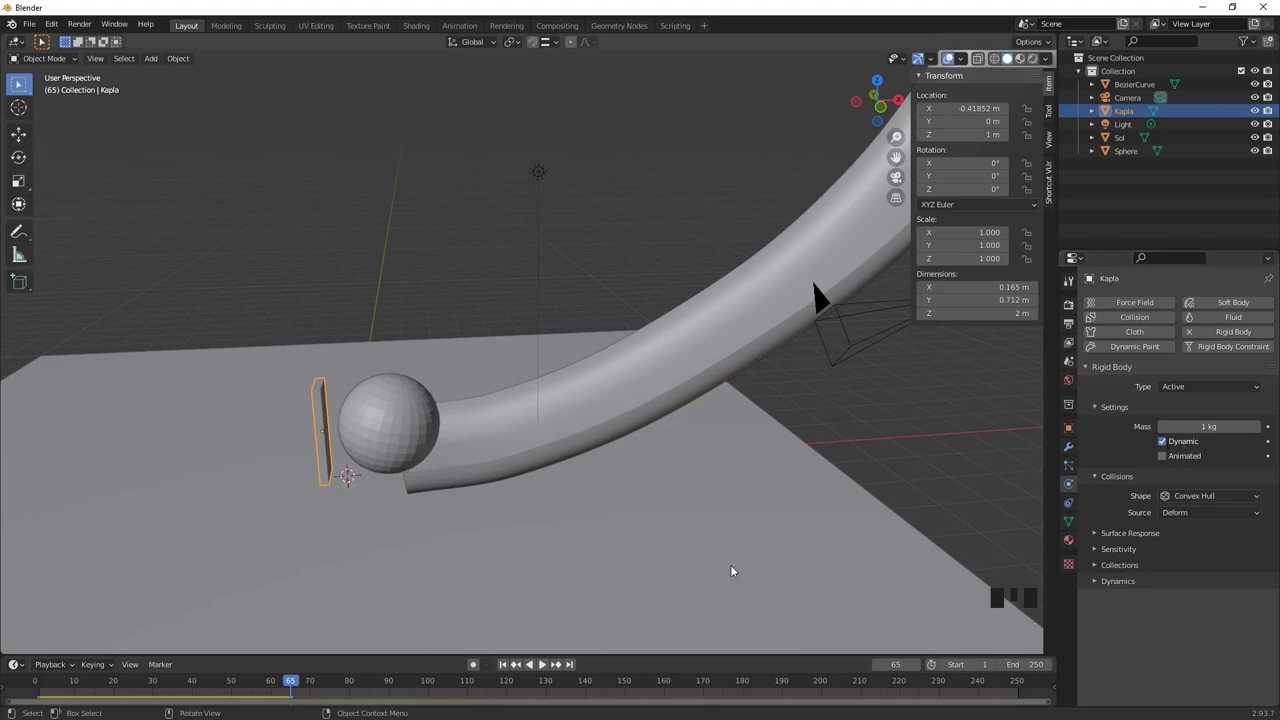
{"action": "left_click_drag", "start_coordinate": [511, 671], "coordinate": [1272, 444]}
{"action": "left_click_drag", "start_coordinate": [1274, 444], "coordinate": [545, 564]}
{"action": "scroll", "scroll_direction": "down", "scroll_amount": 3}
{"action": "left_click_drag", "start_coordinate": [545, 564], "coordinate": [545, 564]}
{"action": "scroll", "scroll_direction": "up", "scroll_amount": 3}
{"action": "scroll", "scroll_direction": "down", "scroll_amount": 3}
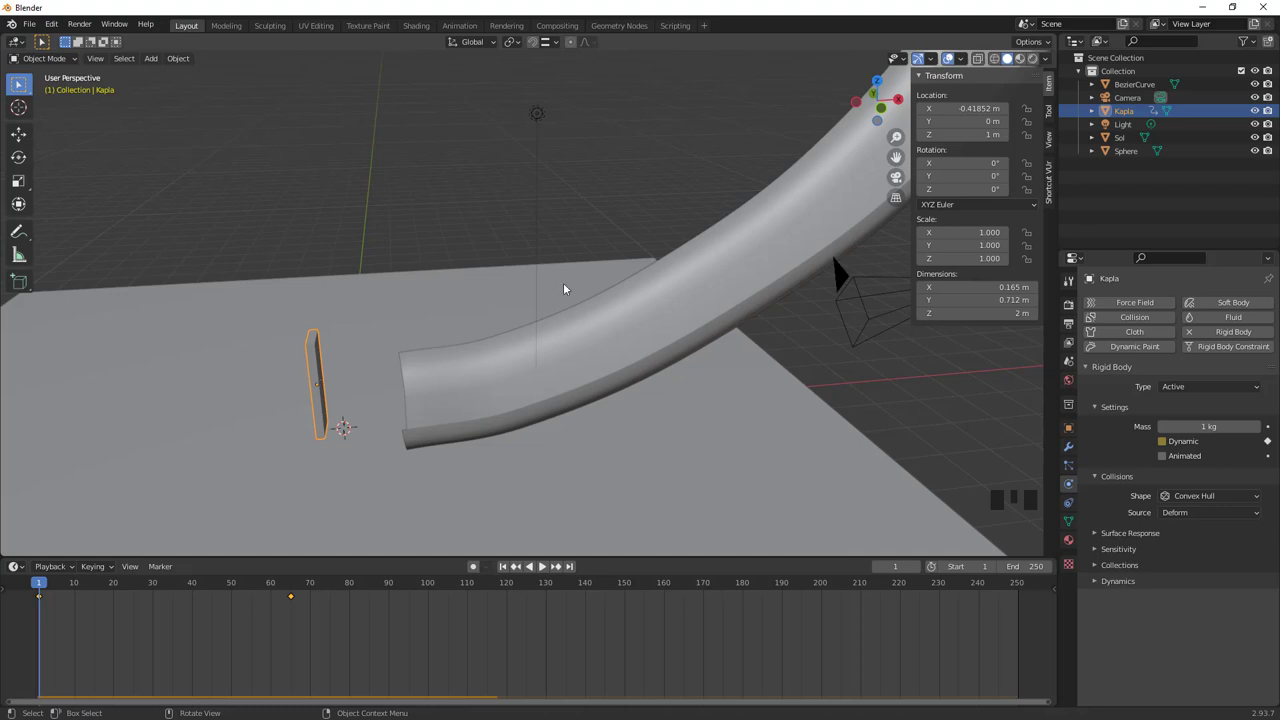
{"action": "scroll", "scroll_direction": "down", "scroll_amount": 3}
{"action": "left_click_drag", "start_coordinate": [401, 371], "coordinate": [397, 364]}
{"action": "scroll", "scroll_direction": "up", "scroll_amount": 3}
{"action": "left_click_drag", "start_coordinate": [545, 564], "coordinate": [545, 564]}
{"action": "scroll", "scroll_direction": "up", "scroll_amount": 3}
{"action": "left_click_drag", "start_coordinate": [545, 564], "coordinate": [545, 564]}
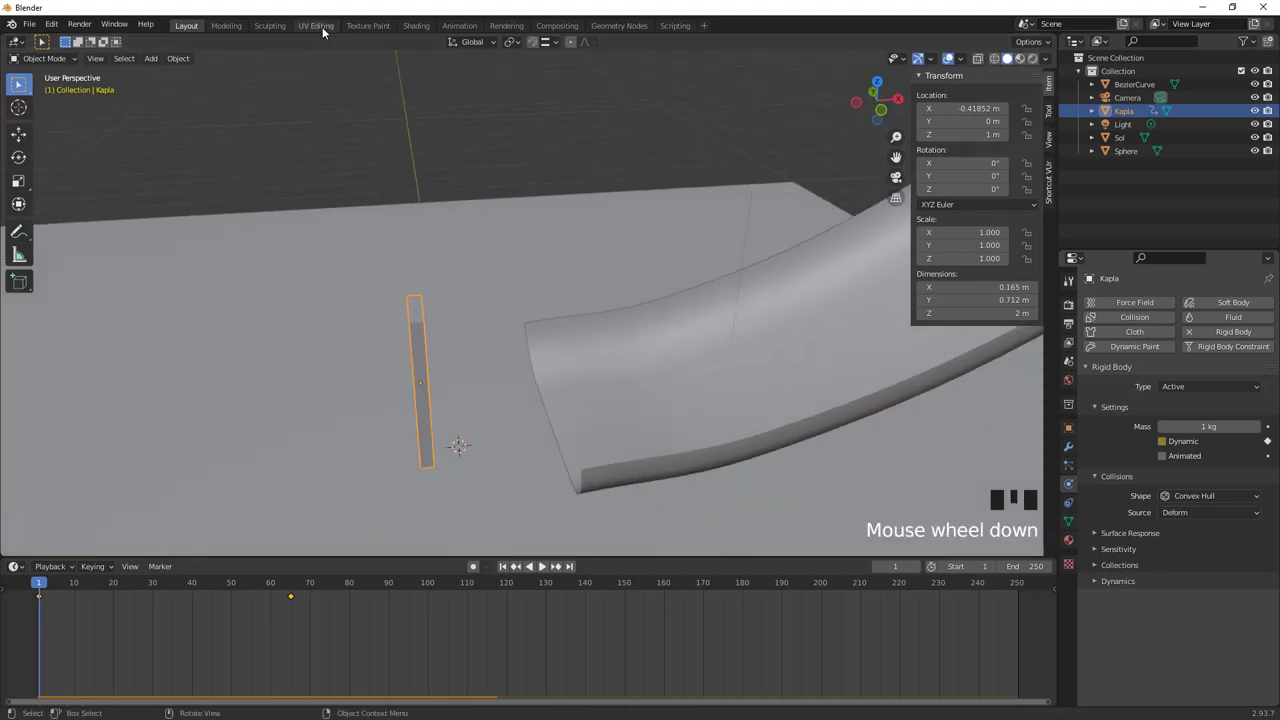
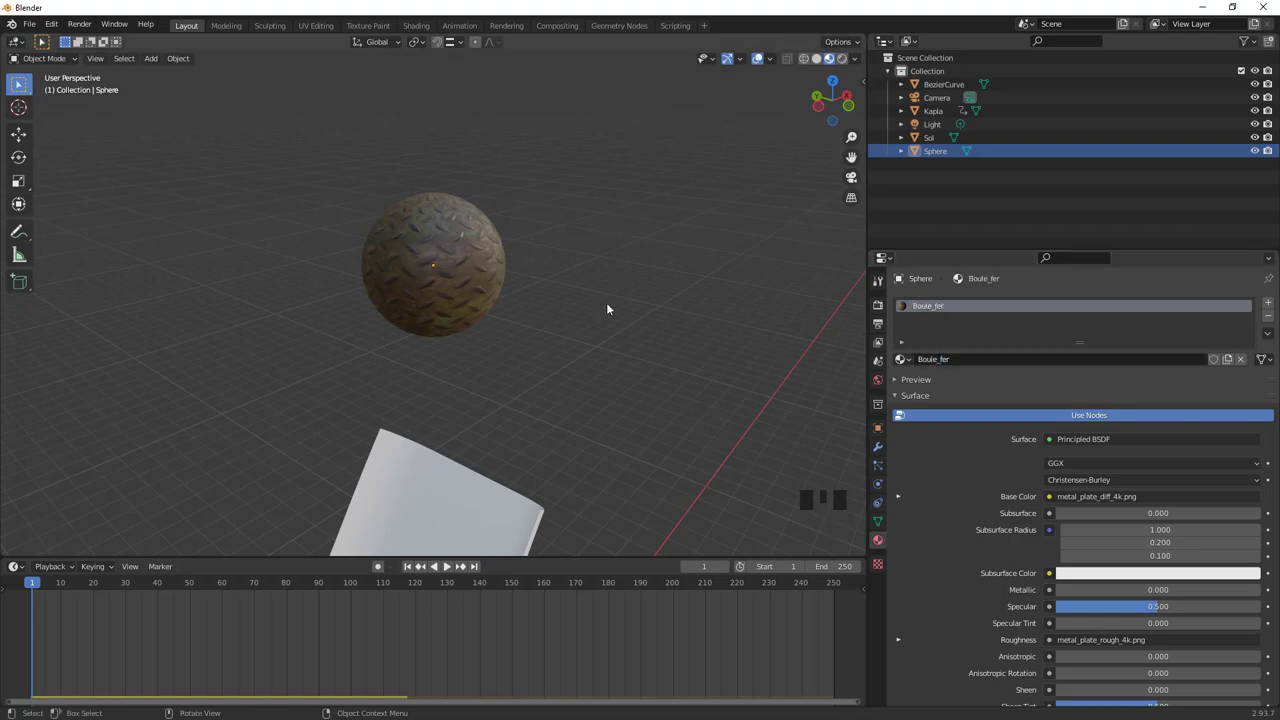
Orbit and zoom the view to bring the ramp and textured sphere into sight
{"action": "left_click_drag", "start_coordinate": [451, 335], "coordinate": [417, 299]}
{"action": "scroll", "scroll_direction": "up", "scroll_amount": 3}
{"action": "middle_click", "coordinate": [427, 266]}
{"action": "scroll", "scroll_direction": "down", "scroll_amount": 3}
Enable Ambient Occlusion under the Eevee engine in Render Properties
{"action": "middle_click", "coordinate": [452, 351]}
{"action": "scroll", "scroll_direction": "up", "scroll_amount": 3}
{"action": "left_click", "coordinate": [462, 384]}
{"action": "left_click_drag", "start_coordinate": [1056, 362], "coordinate": [1201, 336]}
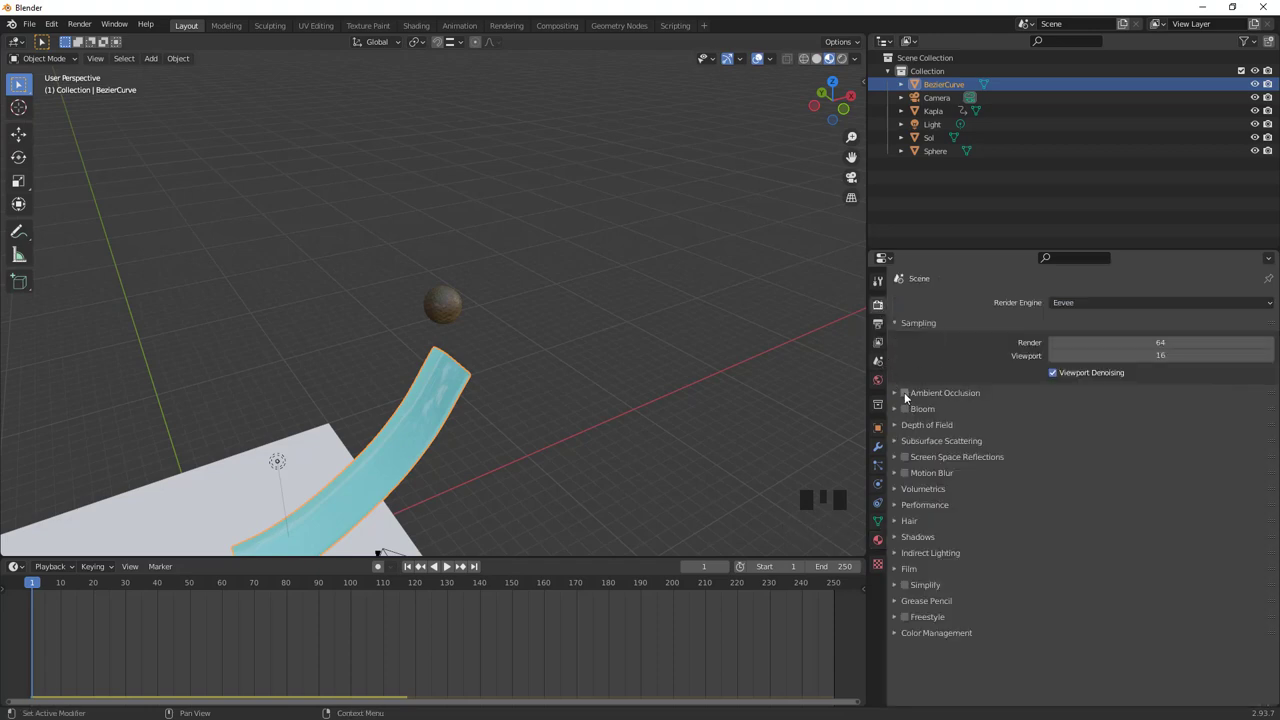
{"action": "left_click", "coordinate": [912, 396]}
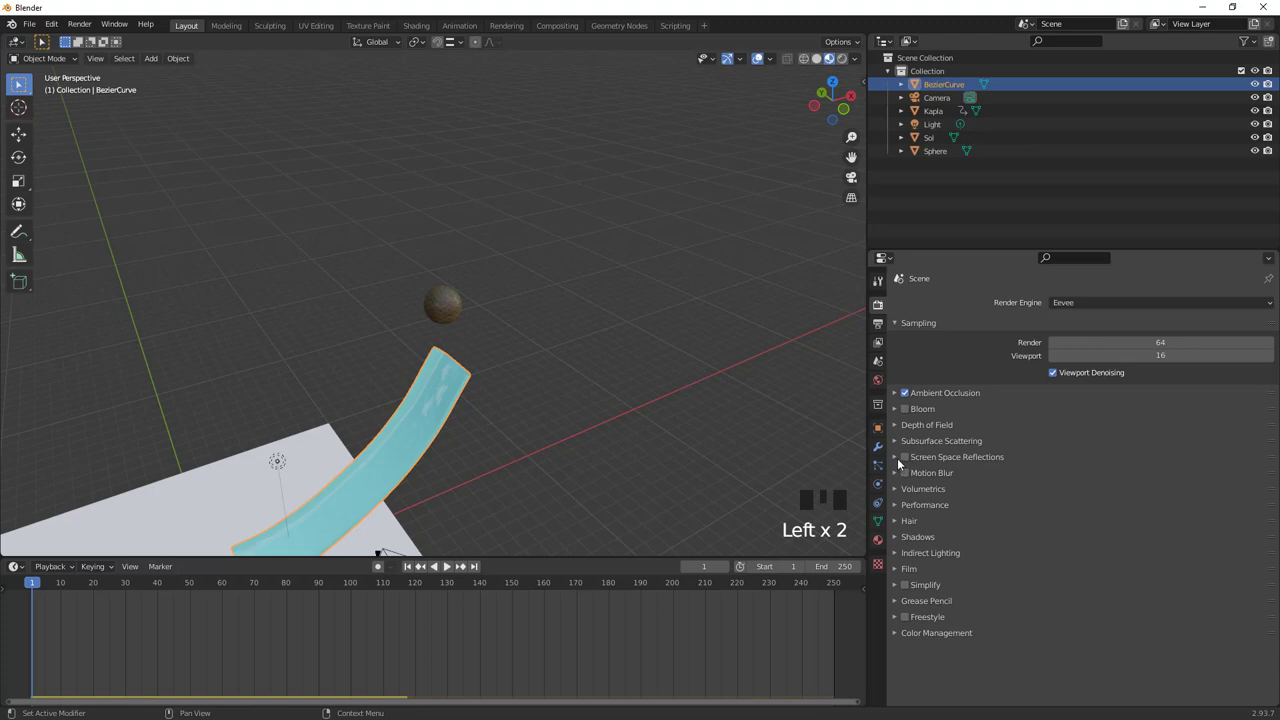
{"action": "left_click", "coordinate": [909, 461]}
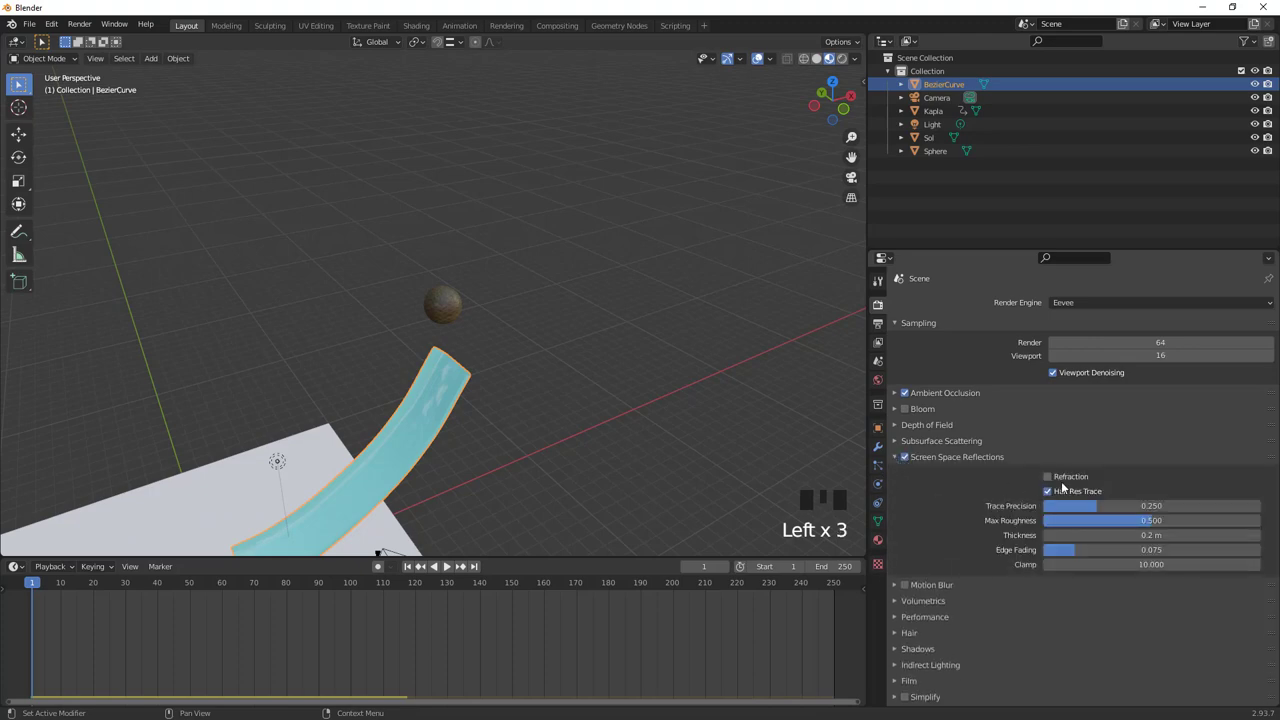
Make the ramp's surface a Glass BSDF and start tuning its colour to pale cyan
{"action": "left_click_drag", "start_coordinate": [1051, 480], "coordinate": [919, 526]}
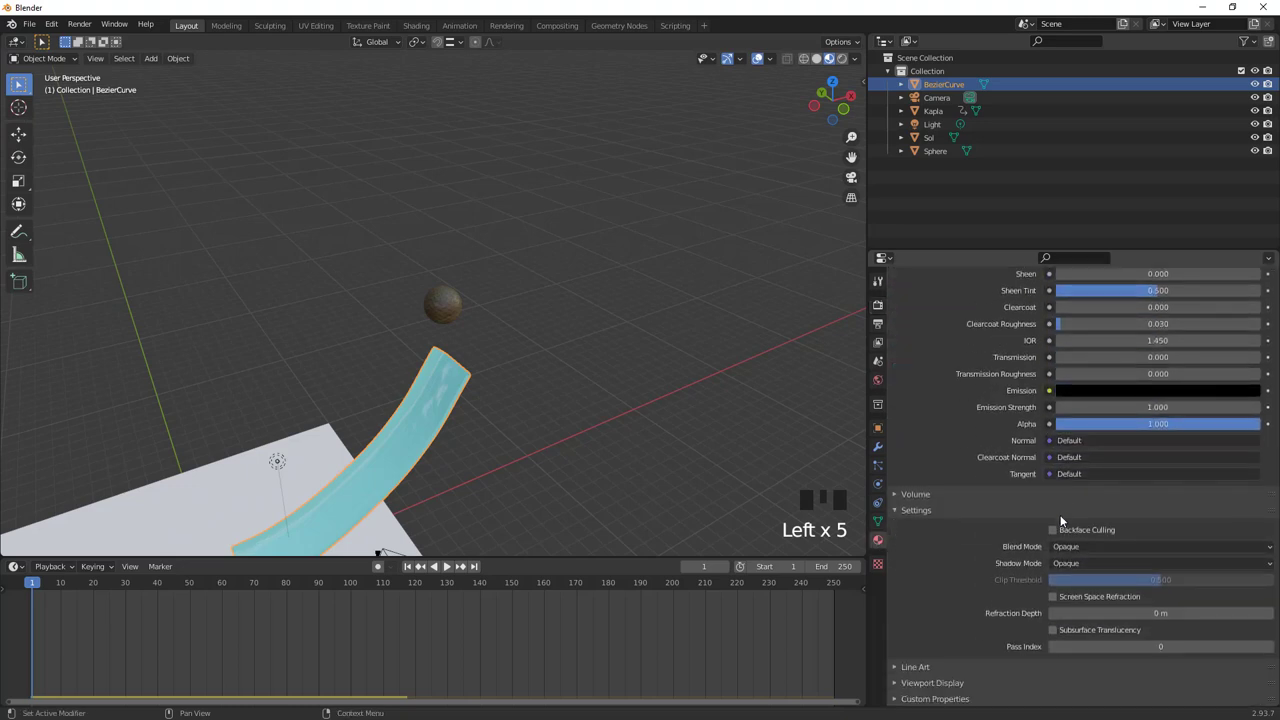
{"action": "left_click", "coordinate": [1060, 600]}
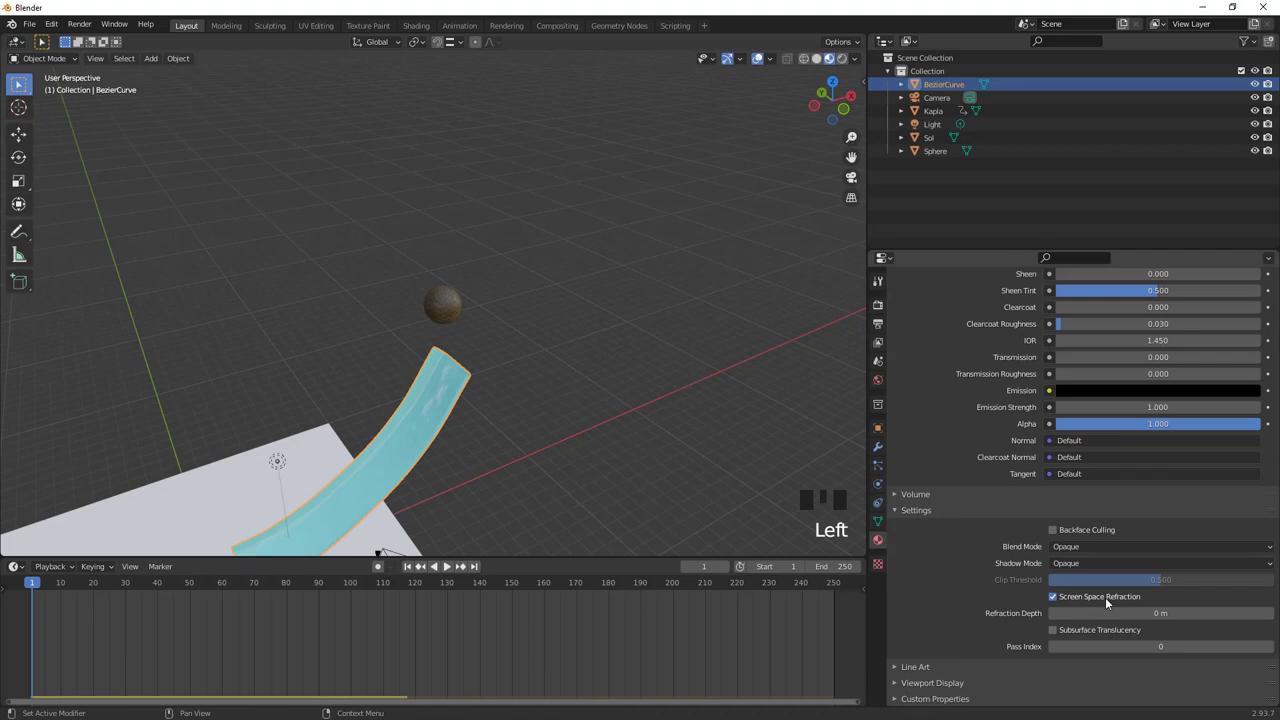
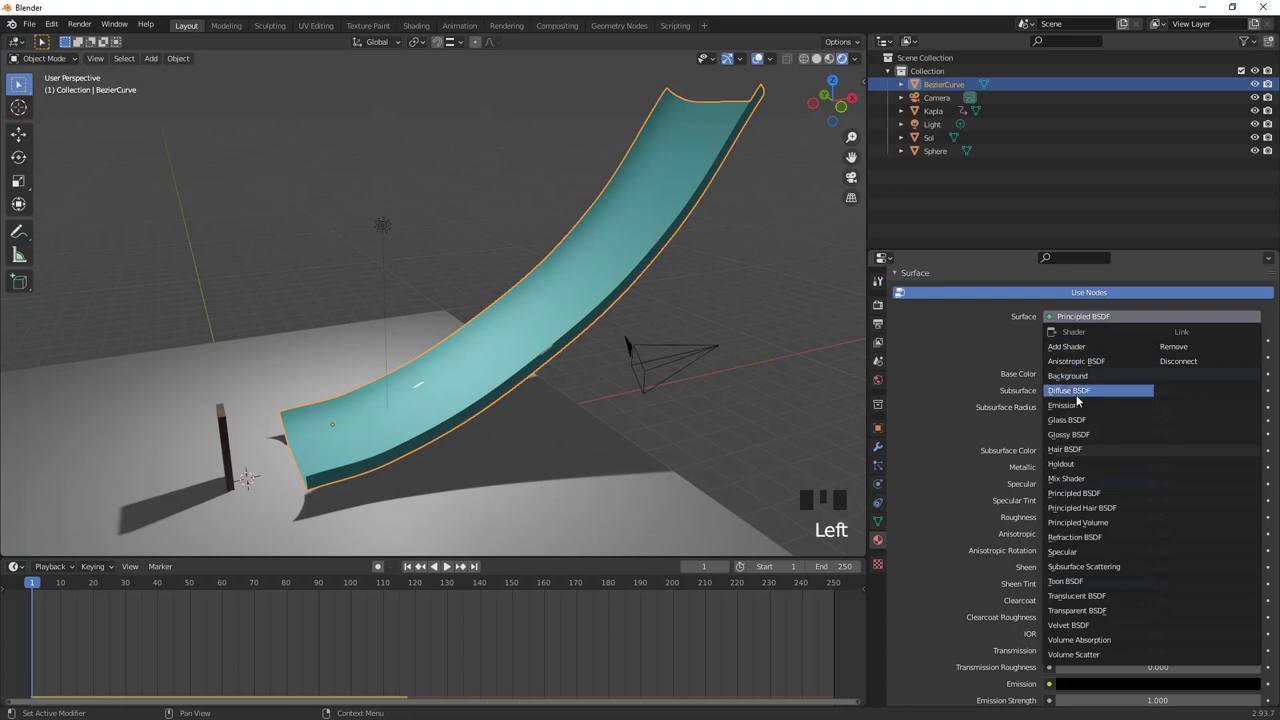
{"action": "left_click", "coordinate": [1072, 423]}
{"action": "left_click_drag", "start_coordinate": [610, 431], "coordinate": [1203, 277]}
{"action": "left_click", "coordinate": [1203, 277]}
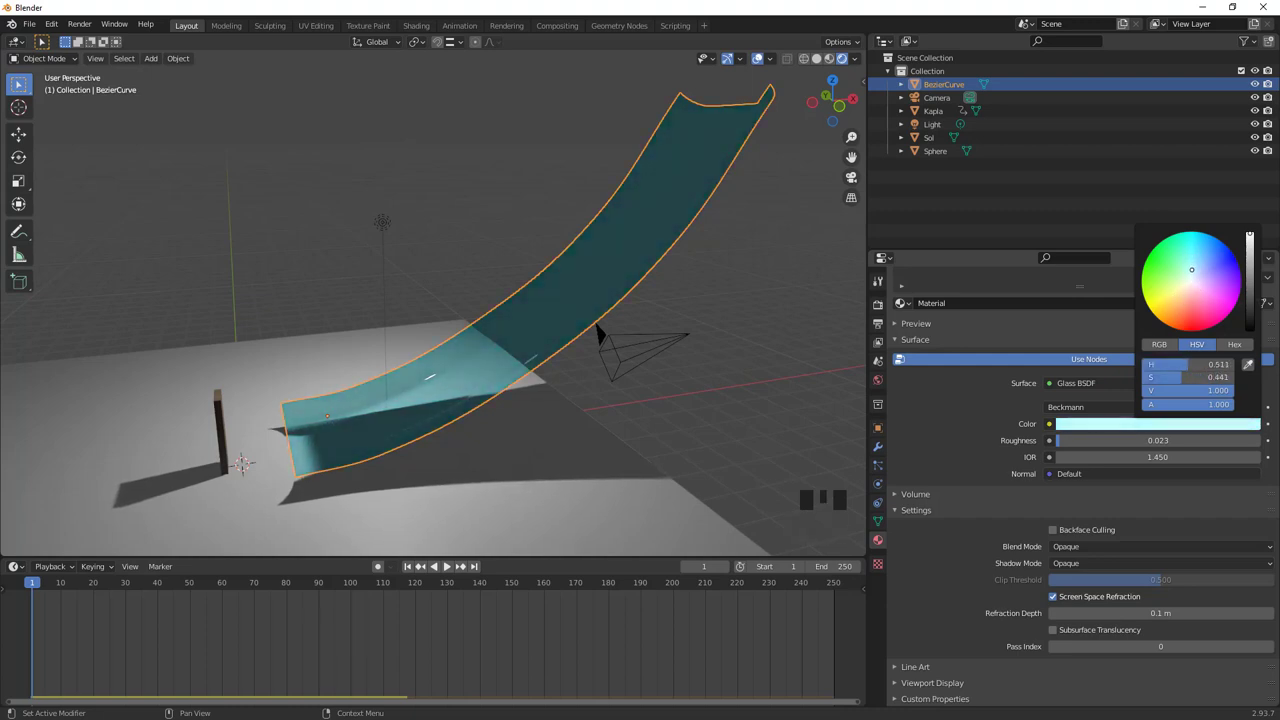
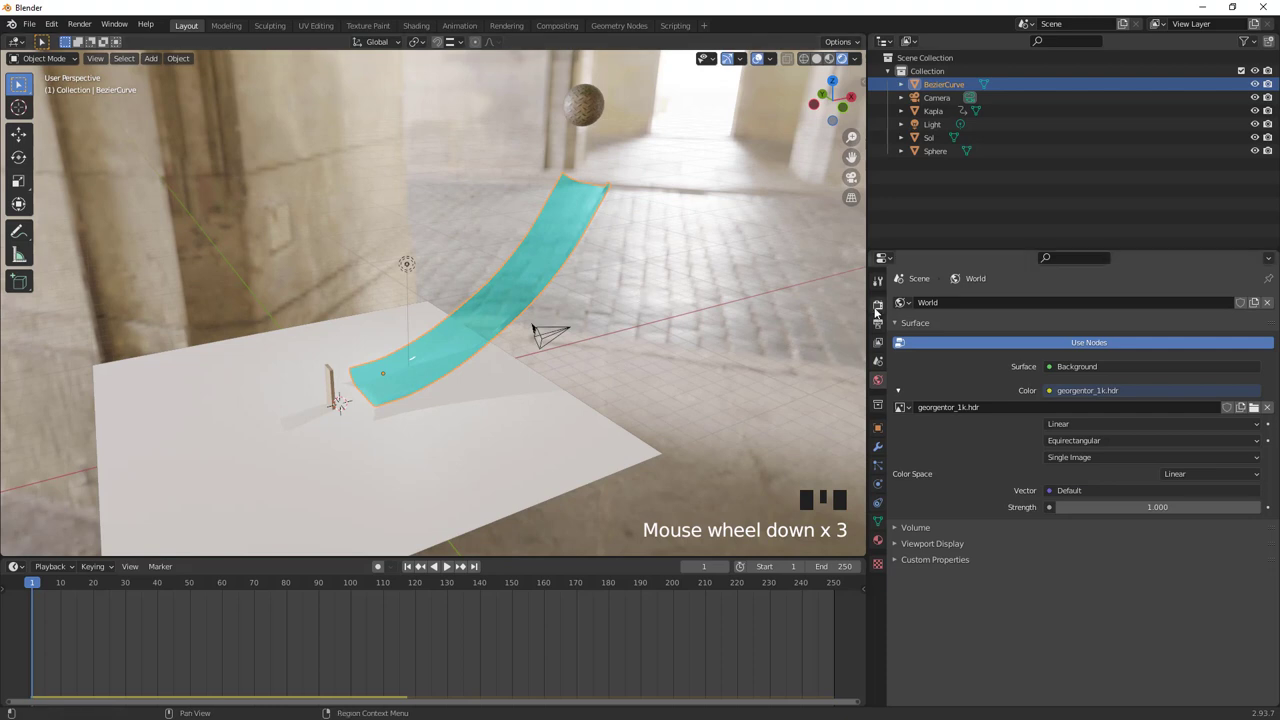
Turn on screen space reflections in the render settings and orbit around the ramp
{"action": "scroll", "scroll_direction": "down", "scroll_amount": 3}
{"action": "scroll", "scroll_direction": "down", "scroll_amount": 3}
{"action": "scroll", "scroll_direction": "down", "scroll_amount": 3}
{"action": "left_click", "coordinate": [1053, 616]}
{"action": "left_click_drag", "start_coordinate": [693, 443], "coordinate": [561, 376]}
{"action": "scroll", "scroll_direction": "up", "scroll_amount": 3}
{"action": "scroll", "scroll_direction": "down", "scroll_amount": 3}
Make the Kapla tile an active rigid body in the Physics properties
{"action": "left_click_drag", "start_coordinate": [452, 568], "coordinate": [358, 461]}
{"action": "left_click_drag", "start_coordinate": [358, 461], "coordinate": [438, 453]}
{"action": "scroll", "scroll_direction": "down", "scroll_amount": 3}
{"action": "left_click", "coordinate": [441, 409]}
{"action": "left_click_drag", "start_coordinate": [454, 416], "coordinate": [39, 584]}
{"action": "left_click_drag", "start_coordinate": [39, 584], "coordinate": [233, 593]}
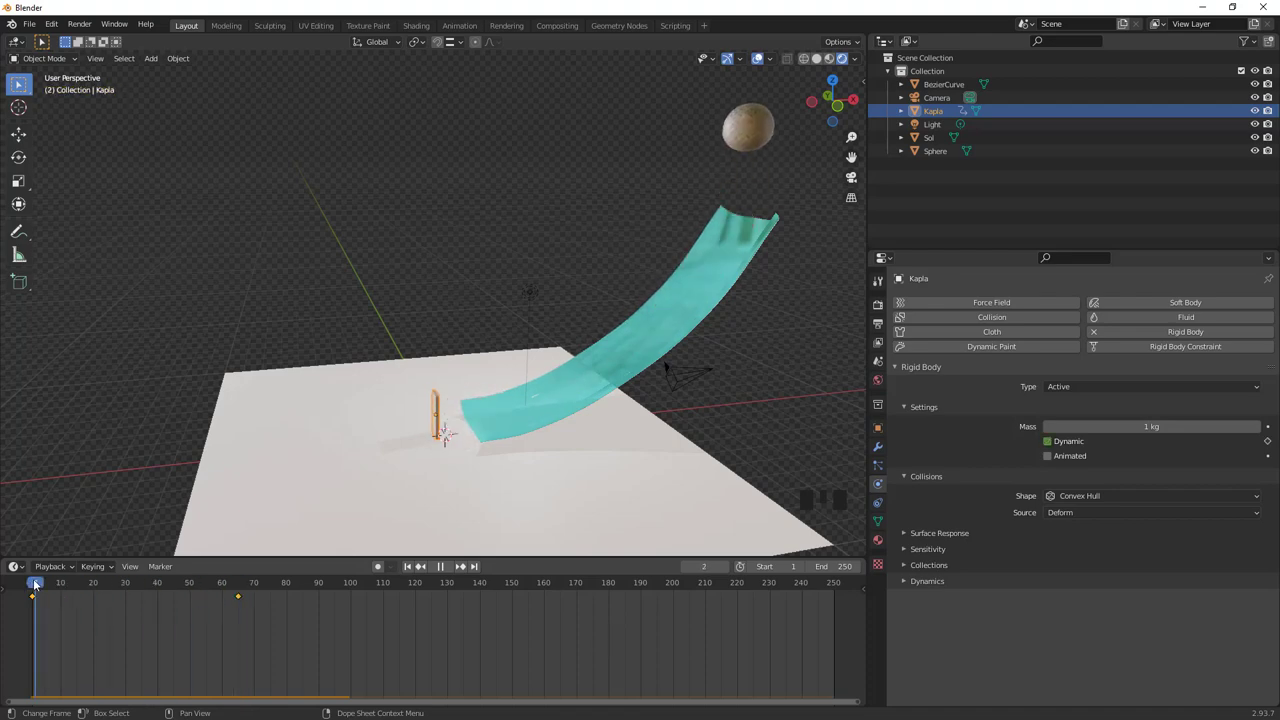
Select the beveled Kapla tile and duplicate it as Kapla.001 with Shift+D
{"action": "left_click", "coordinate": [441, 406]}
{"action": "scroll", "scroll_direction": "up", "scroll_amount": 3}
{"action": "left_click", "coordinate": [453, 528]}
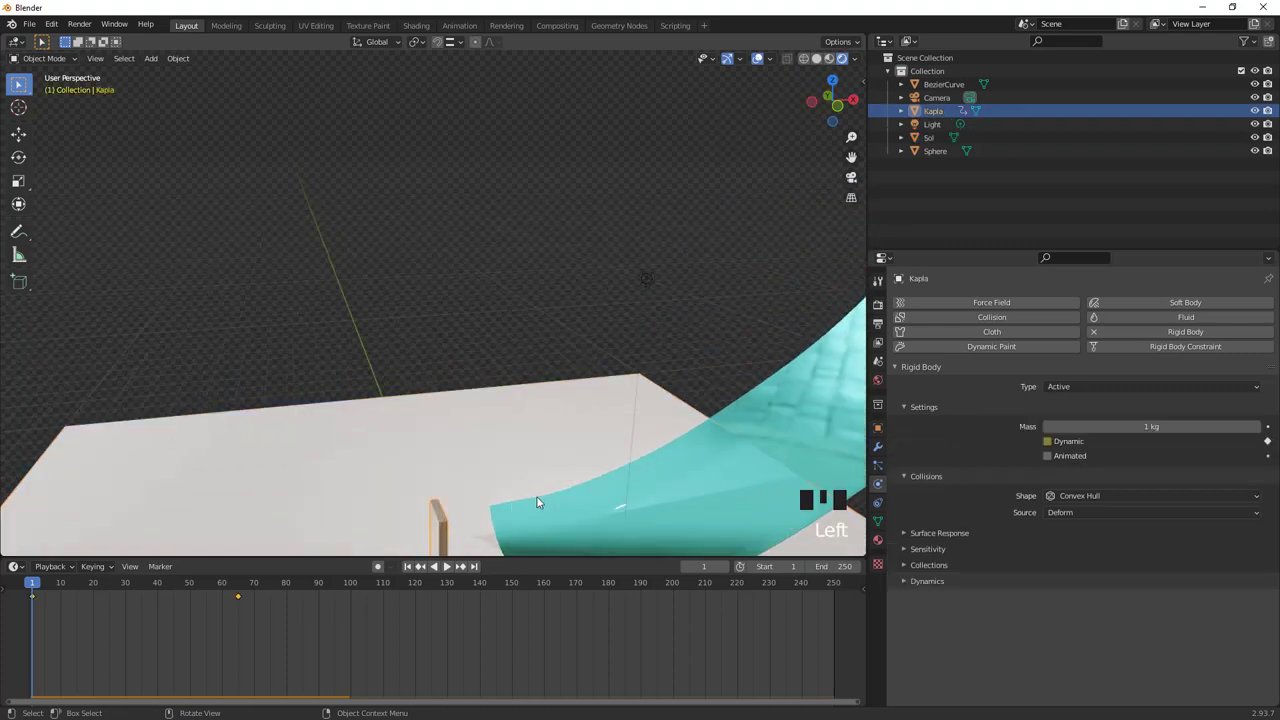
{"action": "left_click_drag", "start_coordinate": [545, 478], "coordinate": [567, 365]}
{"action": "key", "text": "shift+d"}
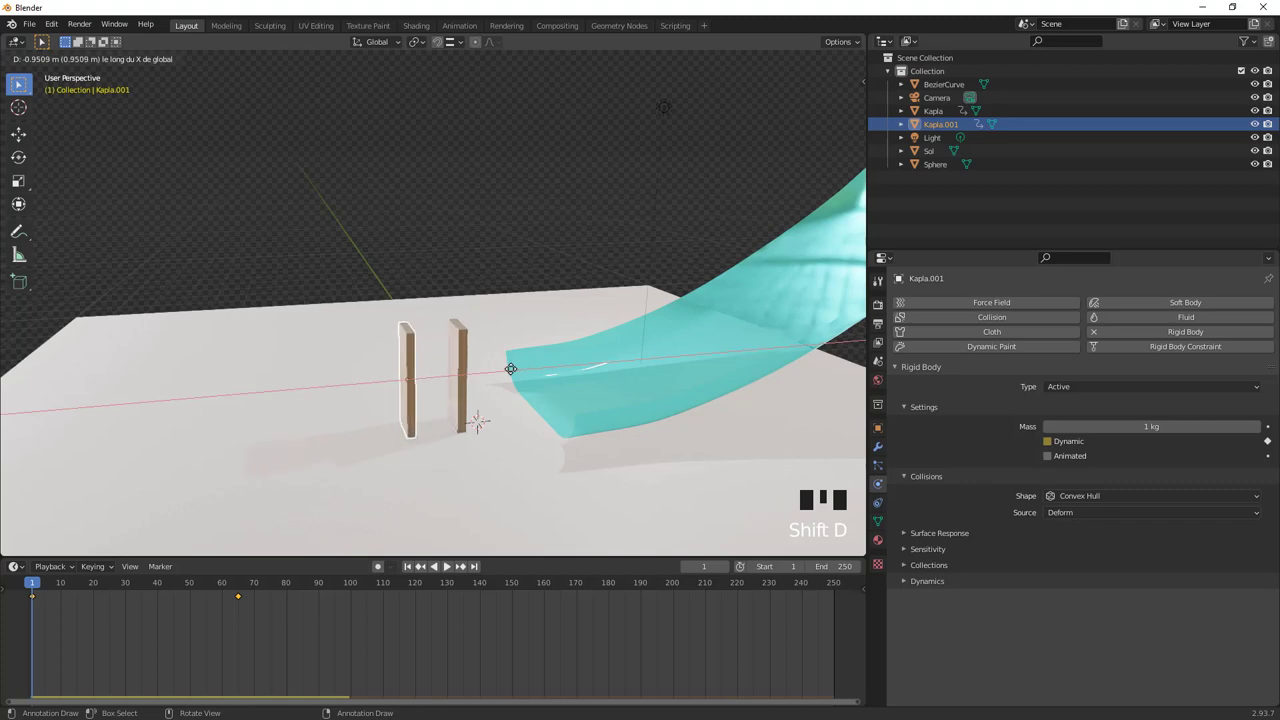
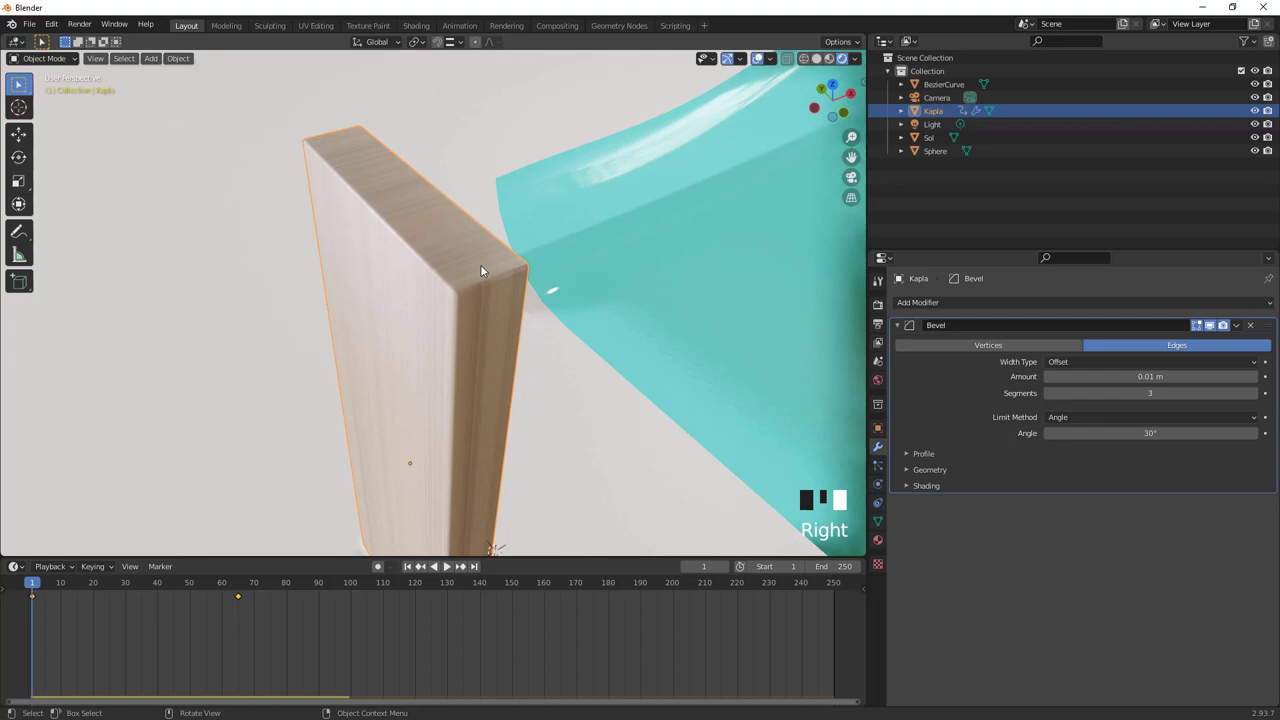
Stand Kapla.001 beside Kapla, play the fall, and rewind to frame 1
{"action": "scroll", "scroll_direction": "down", "scroll_amount": 3}
{"action": "left_click_drag", "start_coordinate": [435, 355], "coordinate": [441, 380]}
{"action": "scroll", "scroll_direction": "up", "scroll_amount": 3}
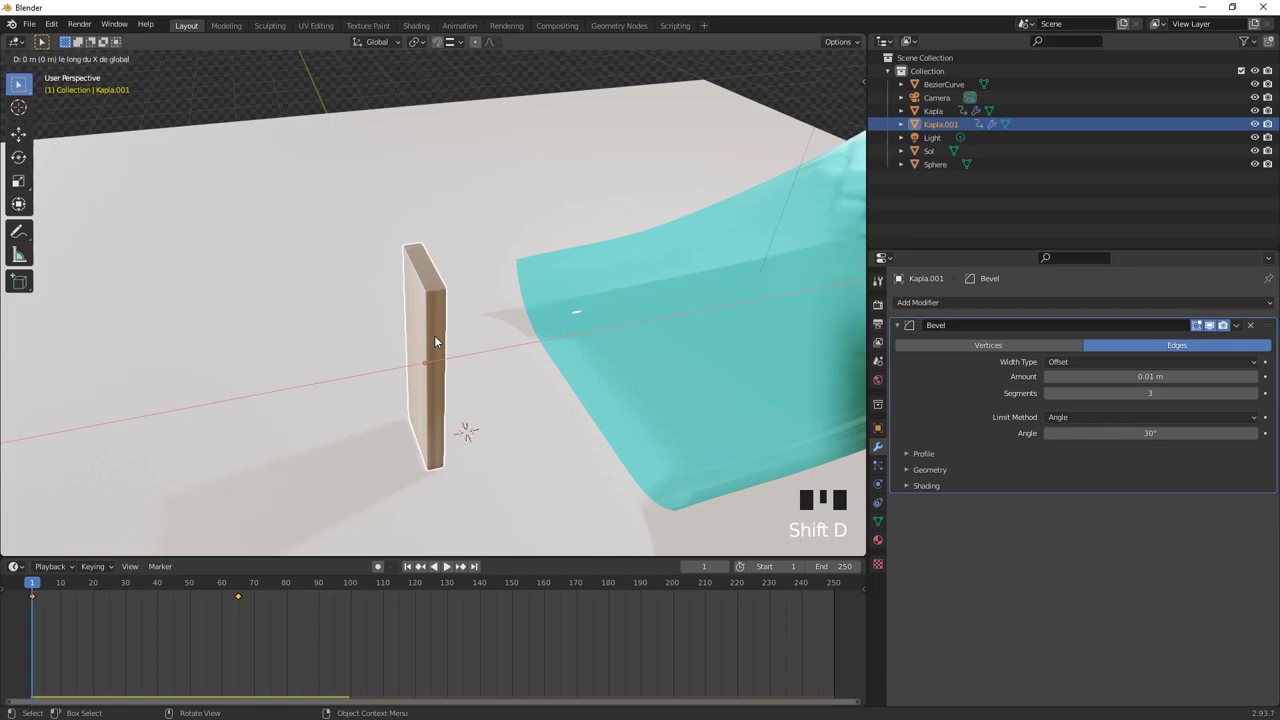
{"action": "scroll", "scroll_direction": "down", "scroll_amount": 3}
{"action": "left_click_drag", "start_coordinate": [415, 572], "coordinate": [661, 432]}
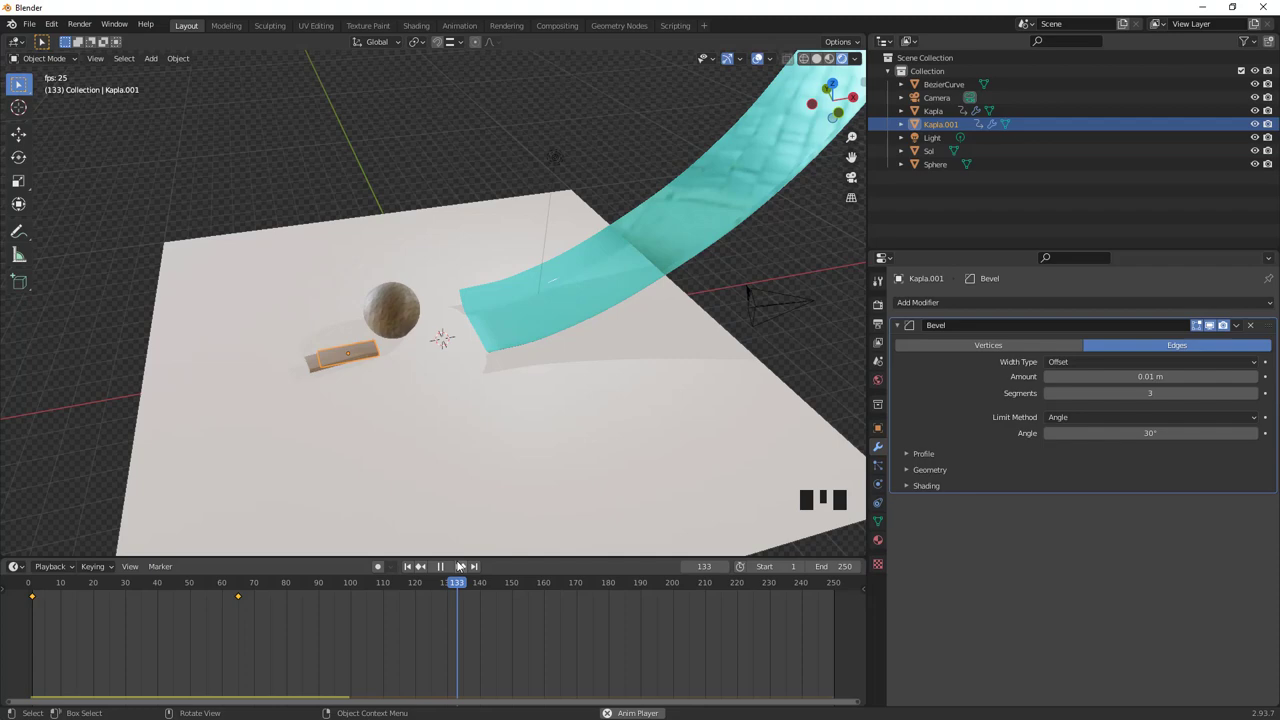
{"action": "left_click_drag", "start_coordinate": [443, 576], "coordinate": [441, 369]}
{"action": "scroll", "scroll_direction": "down", "scroll_amount": 3}
Set the sphere's rigid body mass from the Iron preset (32456 kg) and play the simulation
{"action": "left_click", "coordinate": [709, 84]}
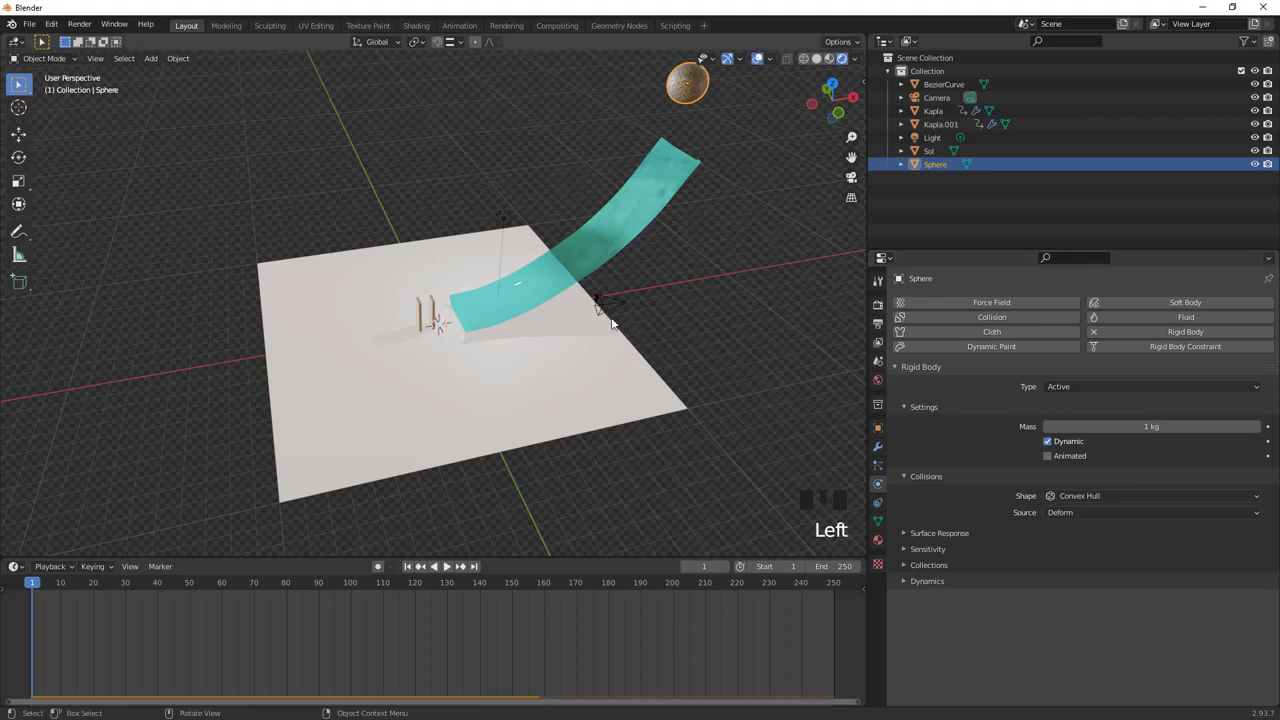
{"action": "scroll", "scroll_direction": "up", "scroll_amount": 3}
{"action": "left_click", "coordinate": [443, 309]}
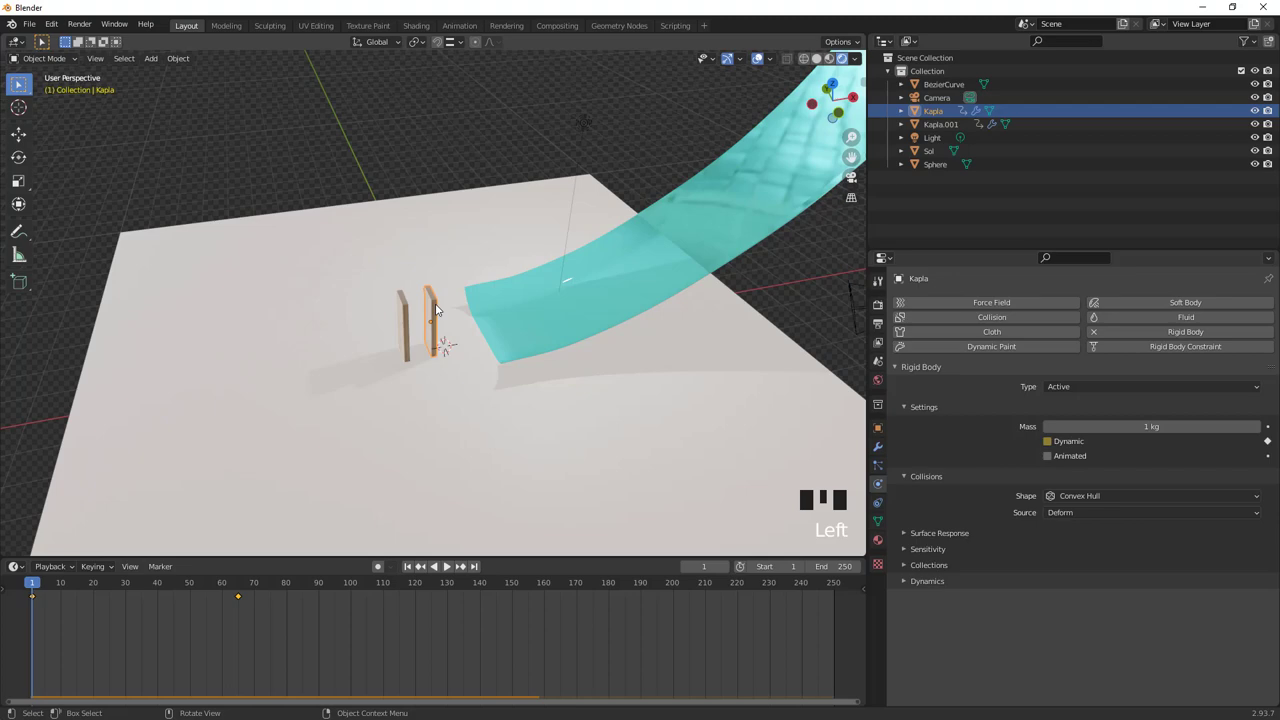
{"action": "scroll", "scroll_direction": "down", "scroll_amount": 3}
{"action": "scroll", "scroll_direction": "down", "scroll_amount": 3}
{"action": "left_click", "coordinate": [653, 121]}
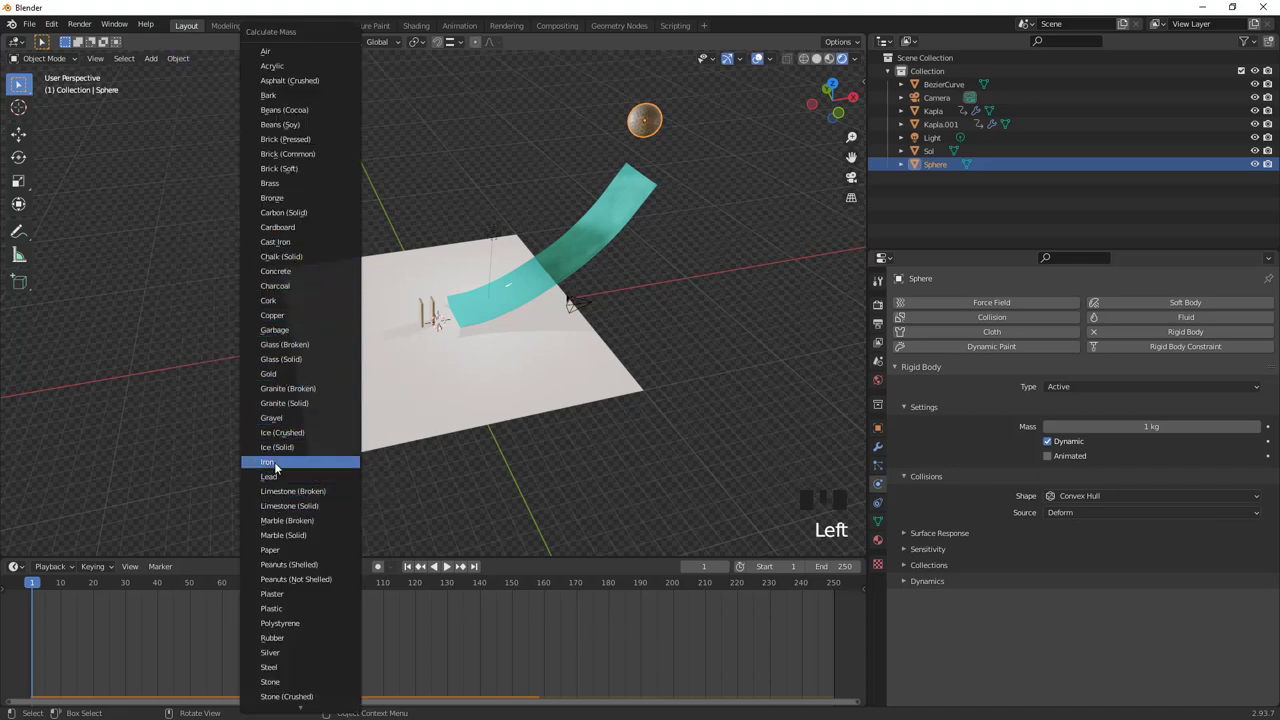
{"action": "left_click_drag", "start_coordinate": [280, 463], "coordinate": [431, 566]}
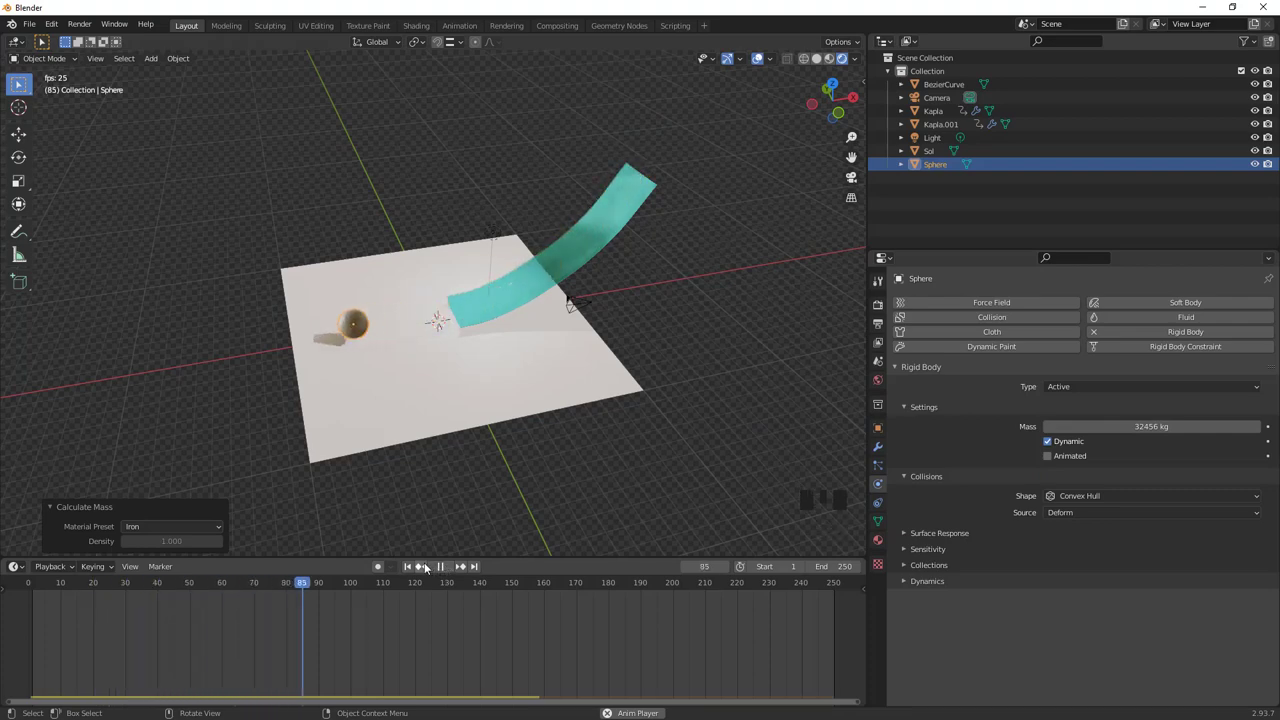
Move Kapla.001 along X to spread the two upright tiles apart
{"action": "left_click_drag", "start_coordinate": [446, 568], "coordinate": [437, 390]}
{"action": "middle_click", "coordinate": [437, 390]}
{"action": "scroll", "scroll_direction": "up", "scroll_amount": 3}
{"action": "left_click_drag", "start_coordinate": [472, 430], "coordinate": [389, 337]}
{"action": "left_click", "coordinate": [389, 337]}
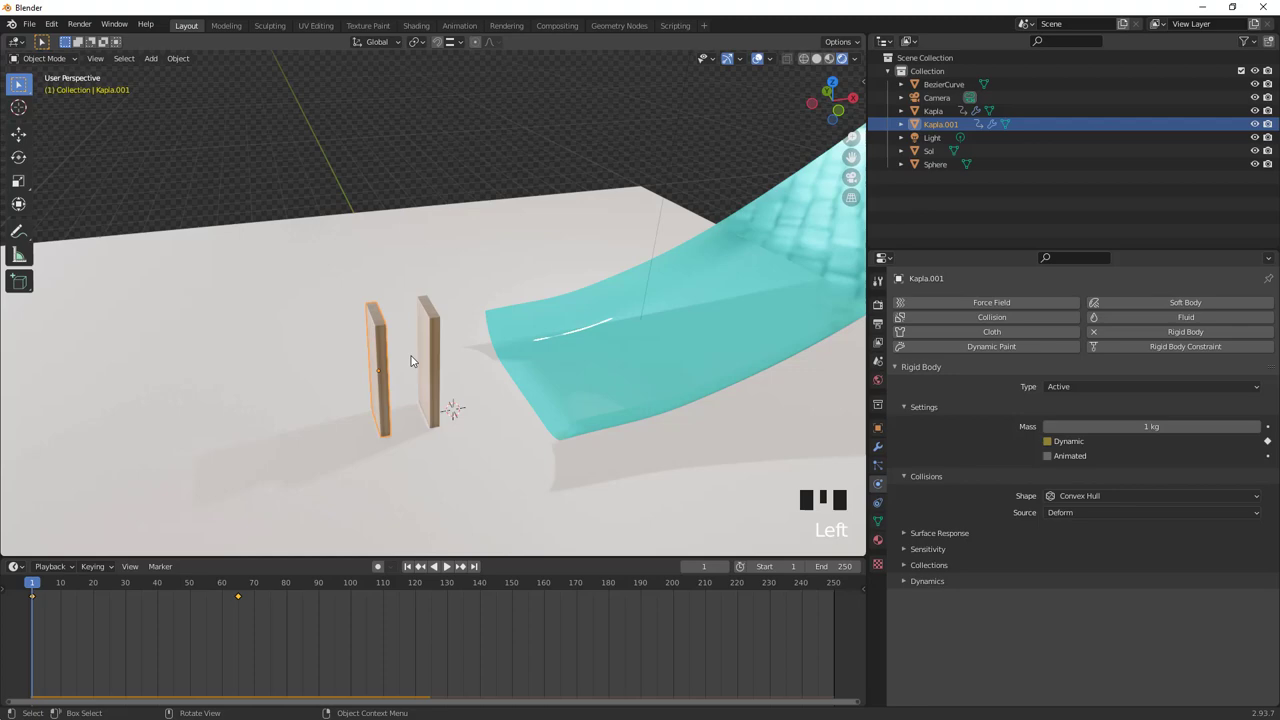
{"action": "key", "text": "g"}
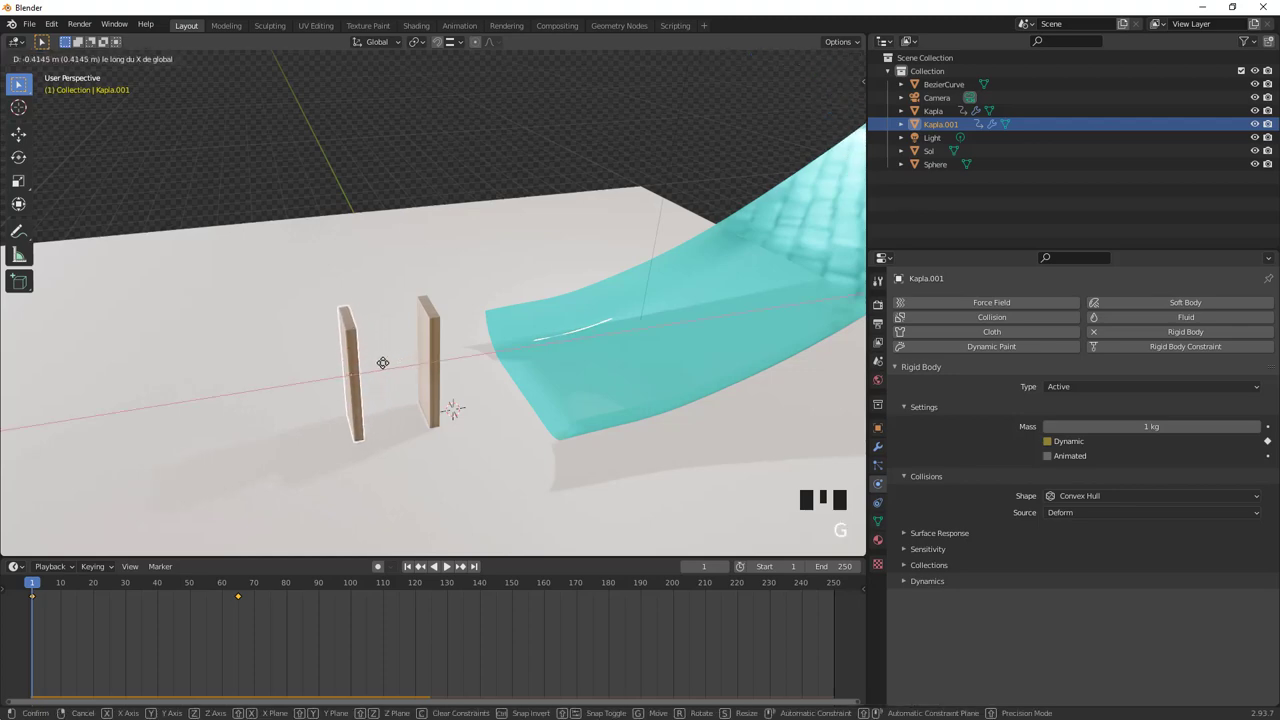
{"action": "left_click_drag", "start_coordinate": [394, 363], "coordinate": [371, 353]}
Duplicate a tile upward as Kapla.002, rotate it 90° on Y and rest it across both uprights
{"action": "key", "text": "shift+d"}
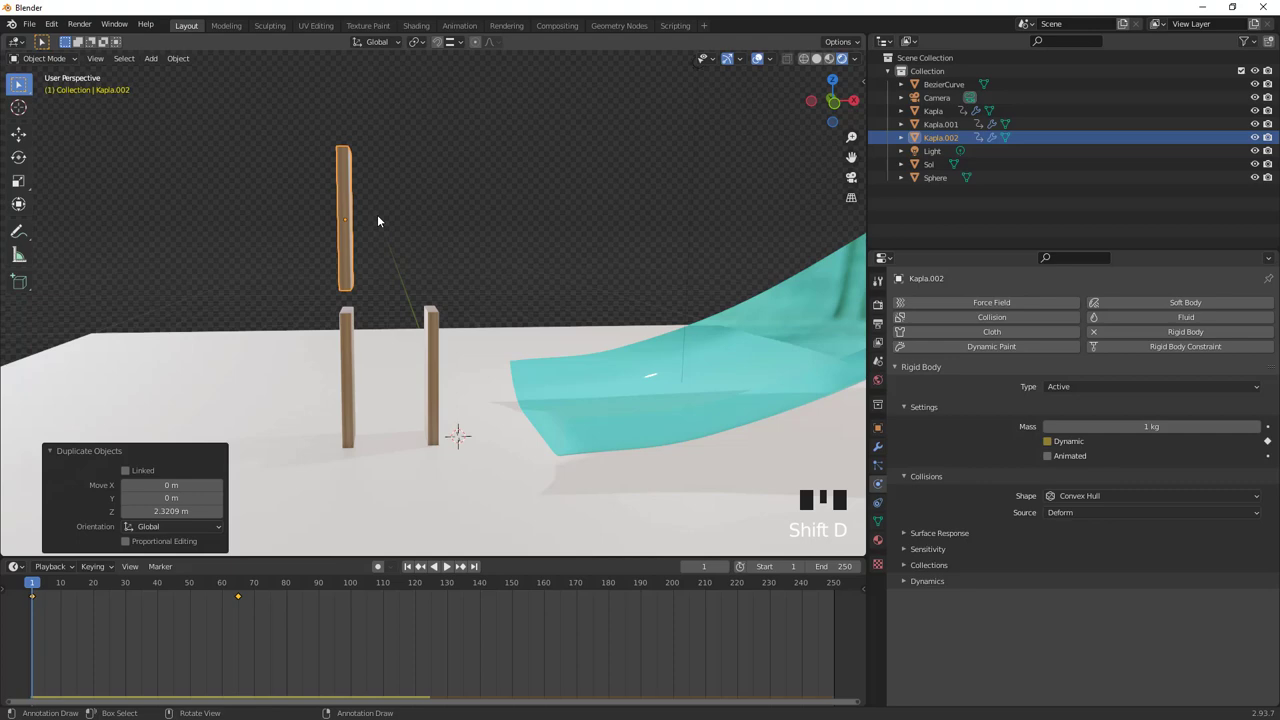
{"action": "key", "text": "r"}
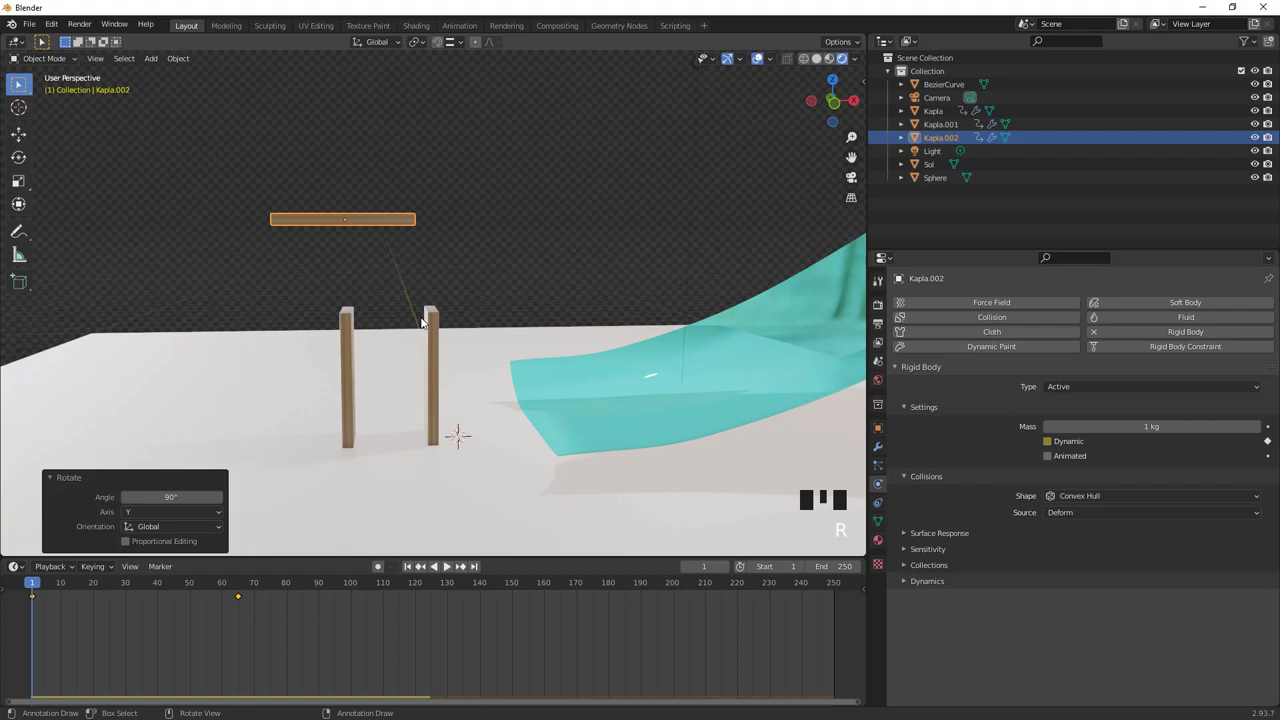
{"action": "scroll", "scroll_direction": "up", "scroll_amount": 3}
{"action": "scroll", "scroll_direction": "up", "scroll_amount": 3}
{"action": "scroll", "scroll_direction": "up", "scroll_amount": 3}
{"action": "scroll", "scroll_direction": "down", "scroll_amount": 3}
{"action": "left_click_drag", "start_coordinate": [283, 224], "coordinate": [294, 233]}
{"action": "key", "text": "g"}
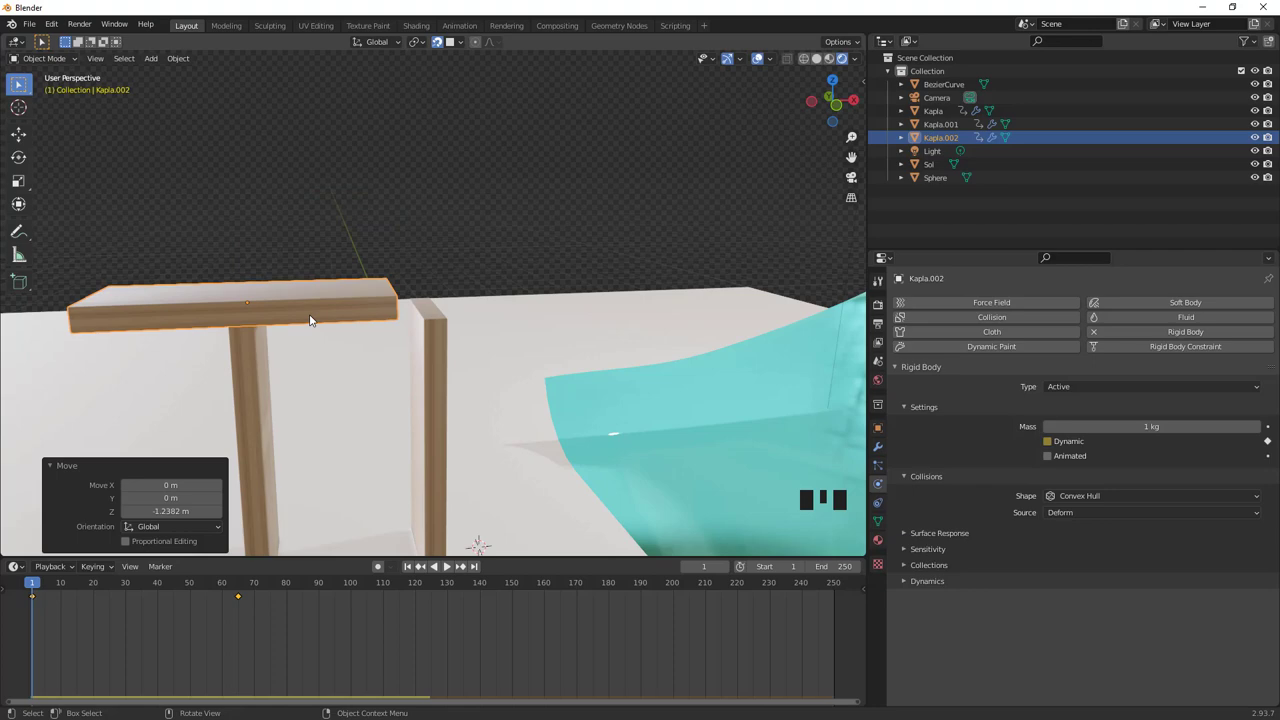
{"action": "key", "text": "g"}
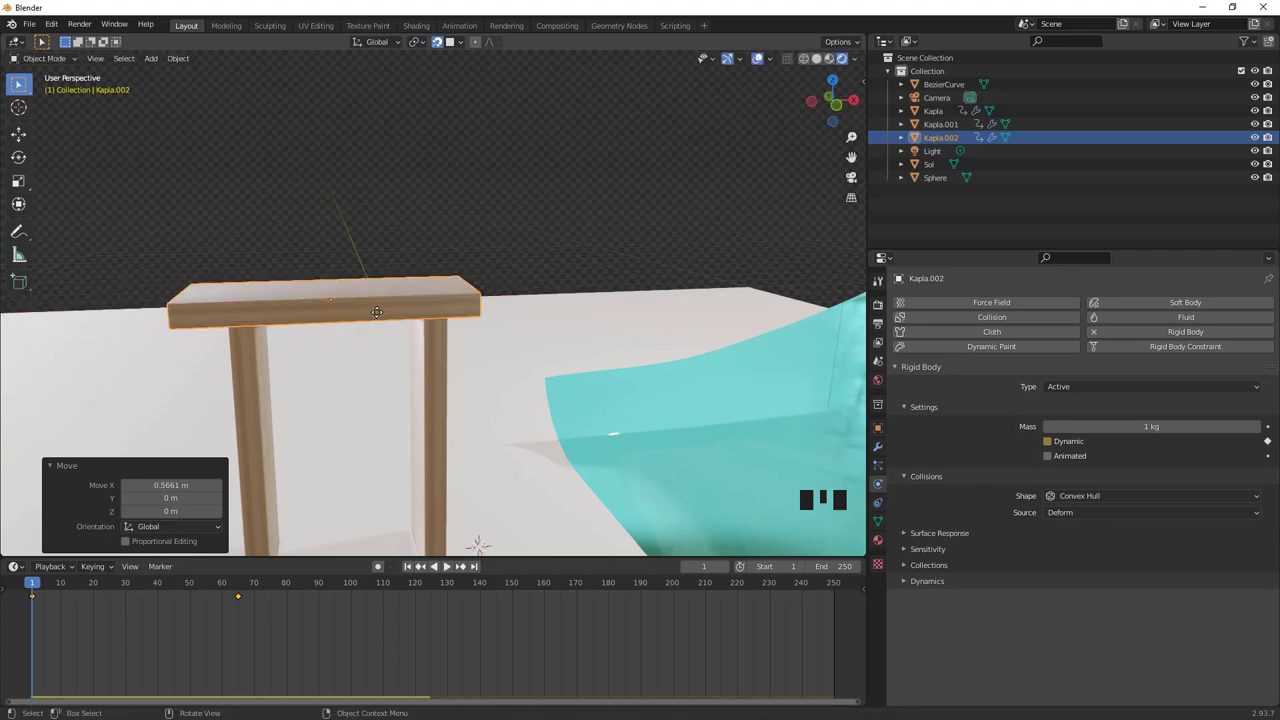
{"action": "scroll", "scroll_direction": "down", "scroll_amount": 3}
Orbit around the arch and select its three tiles for duplication into a second arch
{"action": "left_click_drag", "start_coordinate": [413, 572], "coordinate": [468, 553]}
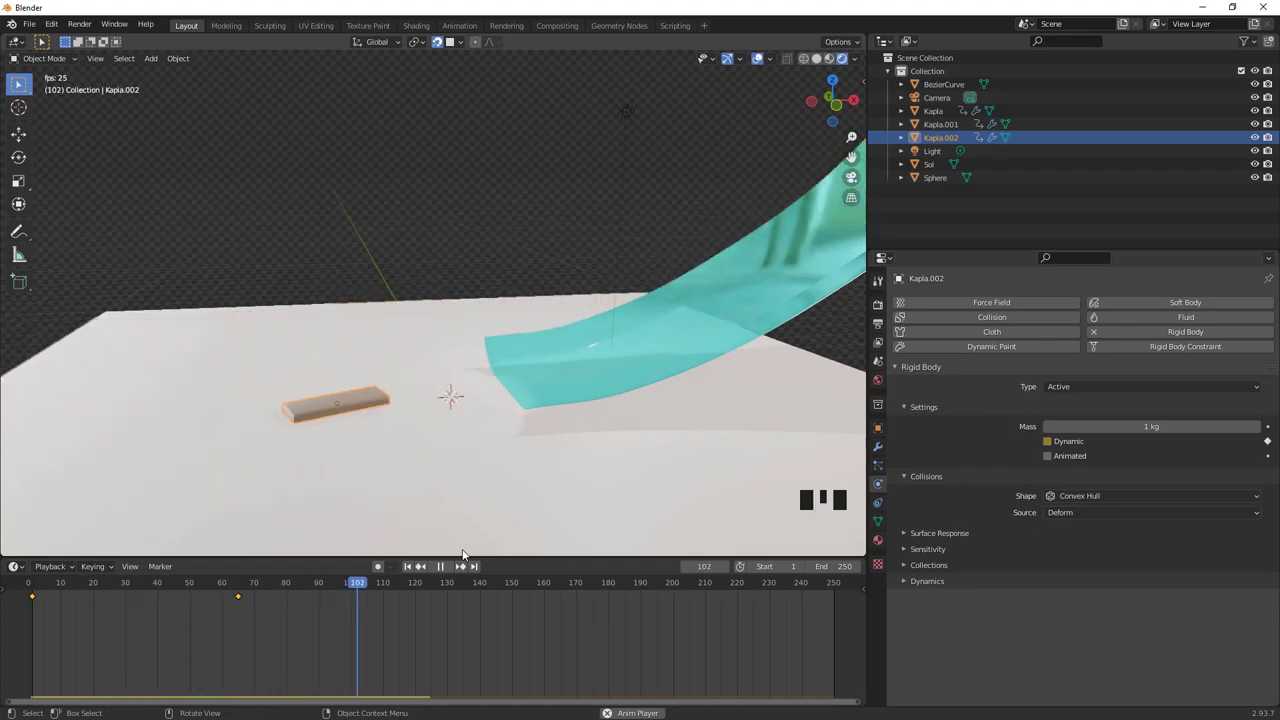
{"action": "left_click_drag", "start_coordinate": [449, 569], "coordinate": [405, 412]}
{"action": "left_click_drag", "start_coordinate": [405, 412], "coordinate": [408, 319]}
{"action": "scroll", "scroll_direction": "up", "scroll_amount": 3}
{"action": "left_click_drag", "start_coordinate": [334, 347], "coordinate": [246, 331]}
{"action": "scroll", "scroll_direction": "down", "scroll_amount": 3}
{"action": "left_click_drag", "start_coordinate": [266, 342], "coordinate": [343, 385]}
{"action": "left_click", "coordinate": [343, 385]}
{"action": "left_click", "coordinate": [379, 309]}
Copy the arch repeatedly along Y with Shift+D and Shift+R until five arches stand in a row
{"action": "left_click_drag", "start_coordinate": [394, 349], "coordinate": [429, 354]}
{"action": "key", "text": "shift+d"}
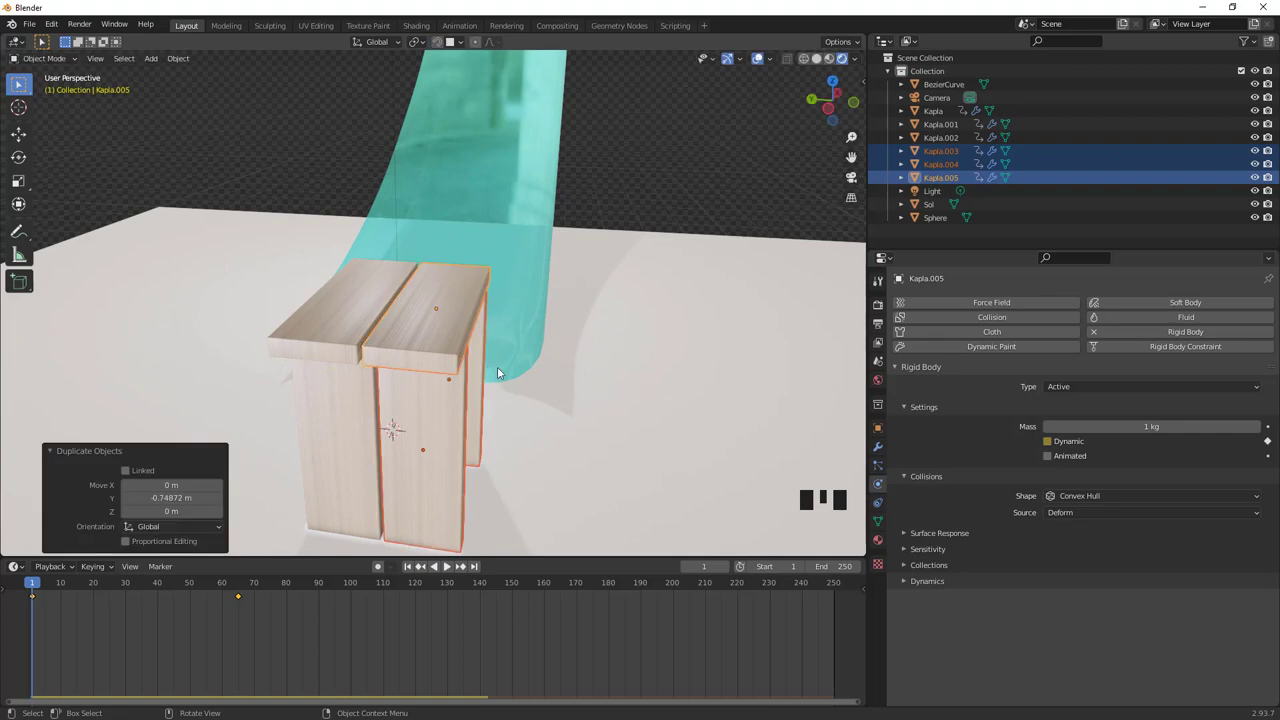
{"action": "scroll", "scroll_direction": "down", "scroll_amount": 3}
{"action": "key", "text": "shift+r"}
{"action": "key", "text": "shift+r"}
{"action": "left_click_drag", "start_coordinate": [523, 384], "coordinate": [548, 382]}
Select all tiles of the arch row and slide the row along Y into place
{"action": "left_click", "coordinate": [548, 382]}
{"action": "left_click", "coordinate": [471, 381]}
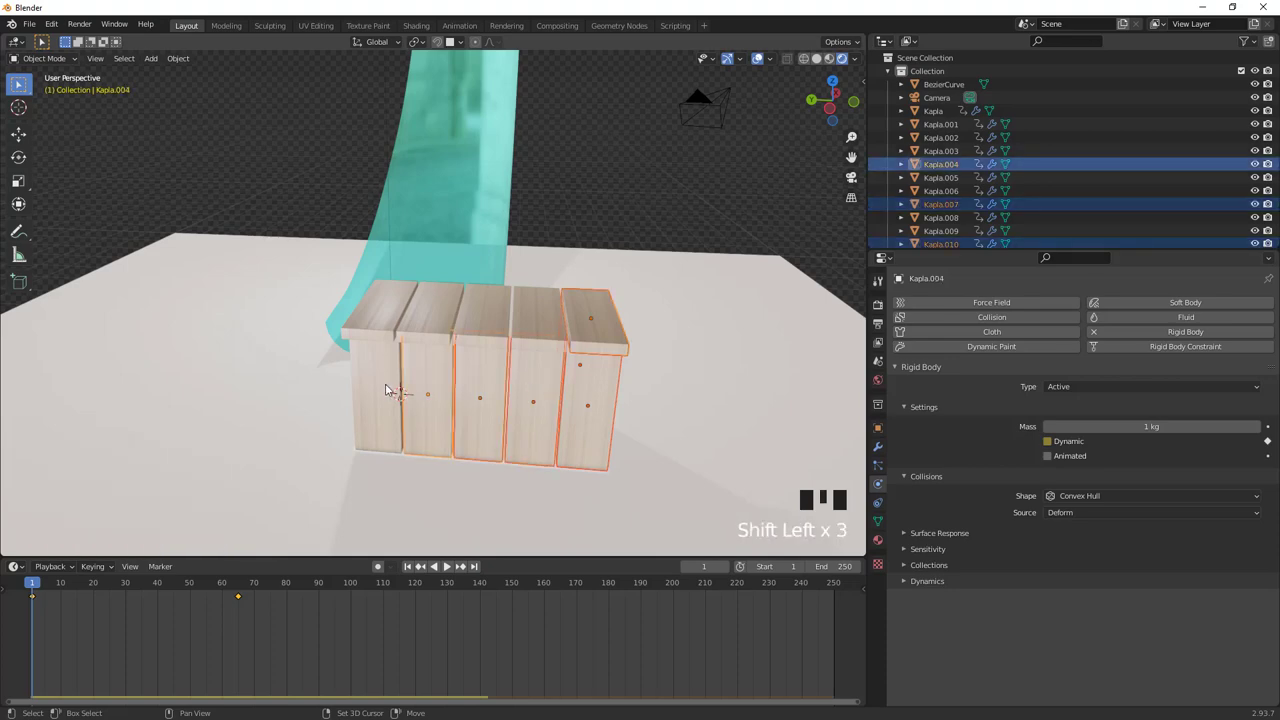
{"action": "left_click_drag", "start_coordinate": [473, 403], "coordinate": [658, 357]}
{"action": "left_click", "coordinate": [658, 357]}
{"action": "left_click_drag", "start_coordinate": [614, 361], "coordinate": [569, 407]}
{"action": "key", "text": "g"}
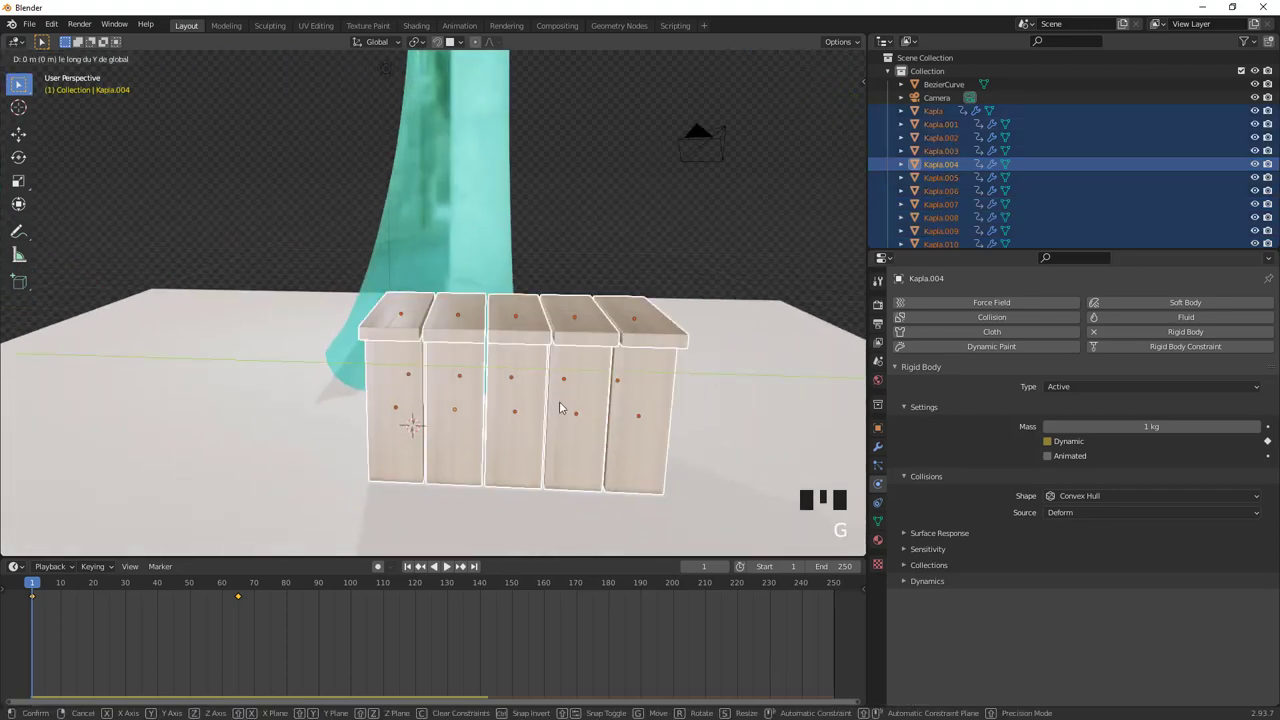
{"action": "left_click_drag", "start_coordinate": [516, 398], "coordinate": [412, 570]}
{"action": "left_click", "coordinate": [412, 570]}
Zoom out to view the whole scene and select the floor plane
{"action": "scroll", "scroll_direction": "down", "scroll_amount": 3}
{"action": "middle_click", "coordinate": [433, 326]}
{"action": "scroll", "scroll_direction": "down", "scroll_amount": 3}
{"action": "scroll", "scroll_direction": "down", "scroll_amount": 3}
{"action": "scroll", "scroll_direction": "down", "scroll_amount": 3}
{"action": "scroll", "scroll_direction": "down", "scroll_amount": 3}
{"action": "scroll", "scroll_direction": "down", "scroll_amount": 3}
{"action": "scroll", "scroll_direction": "down", "scroll_amount": 3}
{"action": "scroll", "scroll_direction": "down", "scroll_amount": 3}
{"action": "left_click_drag", "start_coordinate": [229, 215], "coordinate": [287, 237]}
{"action": "scroll", "scroll_direction": "down", "scroll_amount": 3}
{"action": "left_click_drag", "start_coordinate": [408, 255], "coordinate": [402, 419]}
{"action": "left_click", "coordinate": [402, 419]}
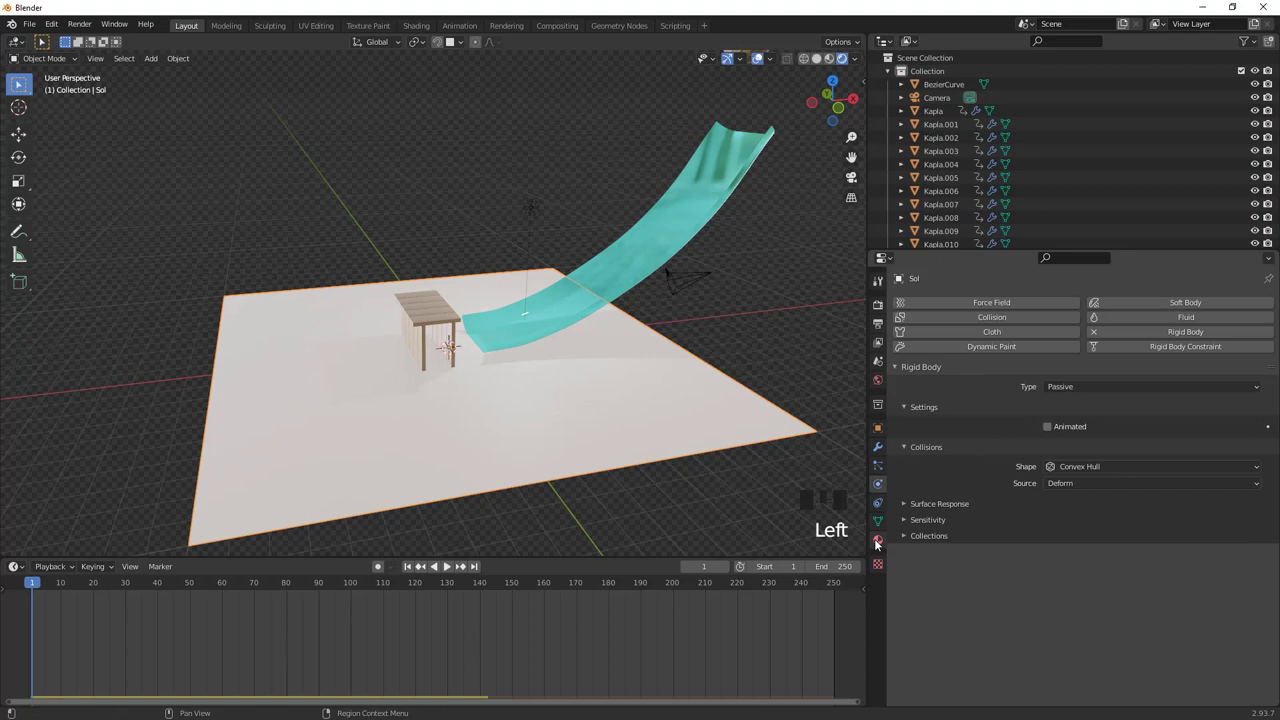
From a side view, select the tile module and duplicate it straight upward about 0.66 m as a second storey
{"action": "left_click_drag", "start_coordinate": [1078, 366], "coordinate": [480, 389]}
{"action": "left_click_drag", "start_coordinate": [480, 389], "coordinate": [452, 570]}
{"action": "left_click_drag", "start_coordinate": [452, 570], "coordinate": [444, 438]}
{"action": "left_click_drag", "start_coordinate": [444, 438], "coordinate": [466, 312]}
{"action": "scroll", "scroll_direction": "up", "scroll_amount": 3}
{"action": "left_click", "coordinate": [494, 318]}
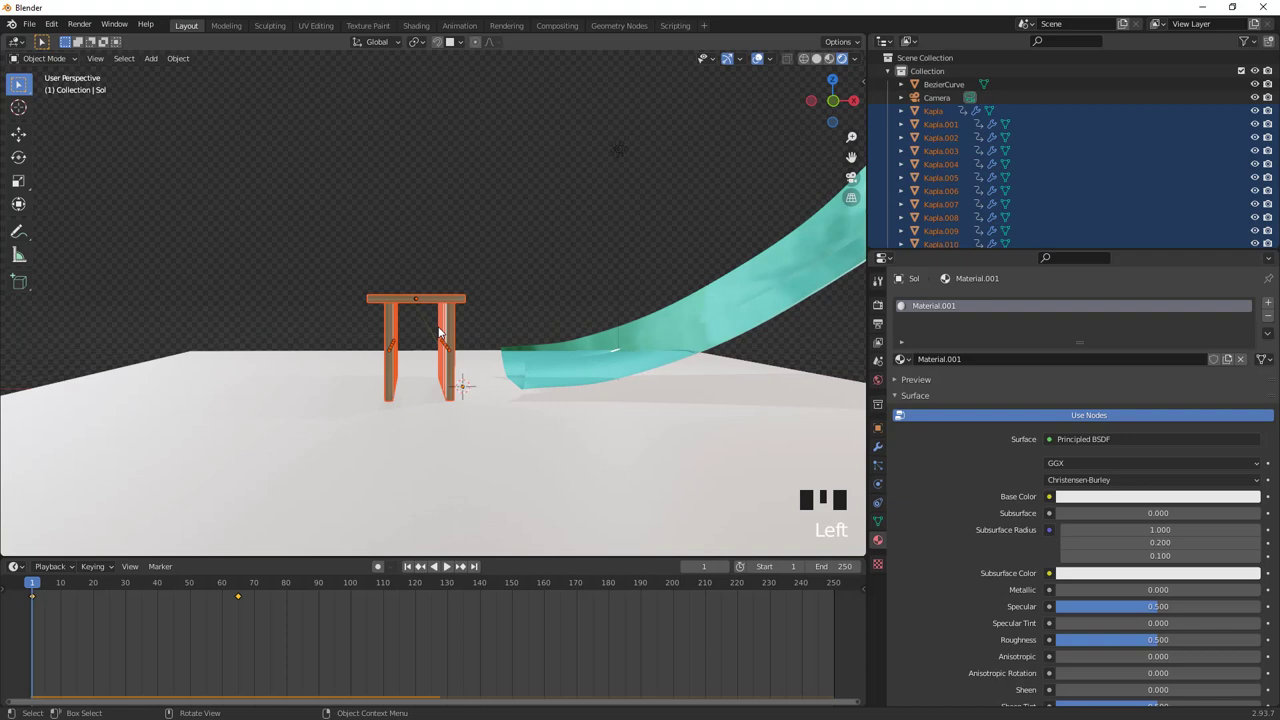
{"action": "key", "text": "shift+d"}
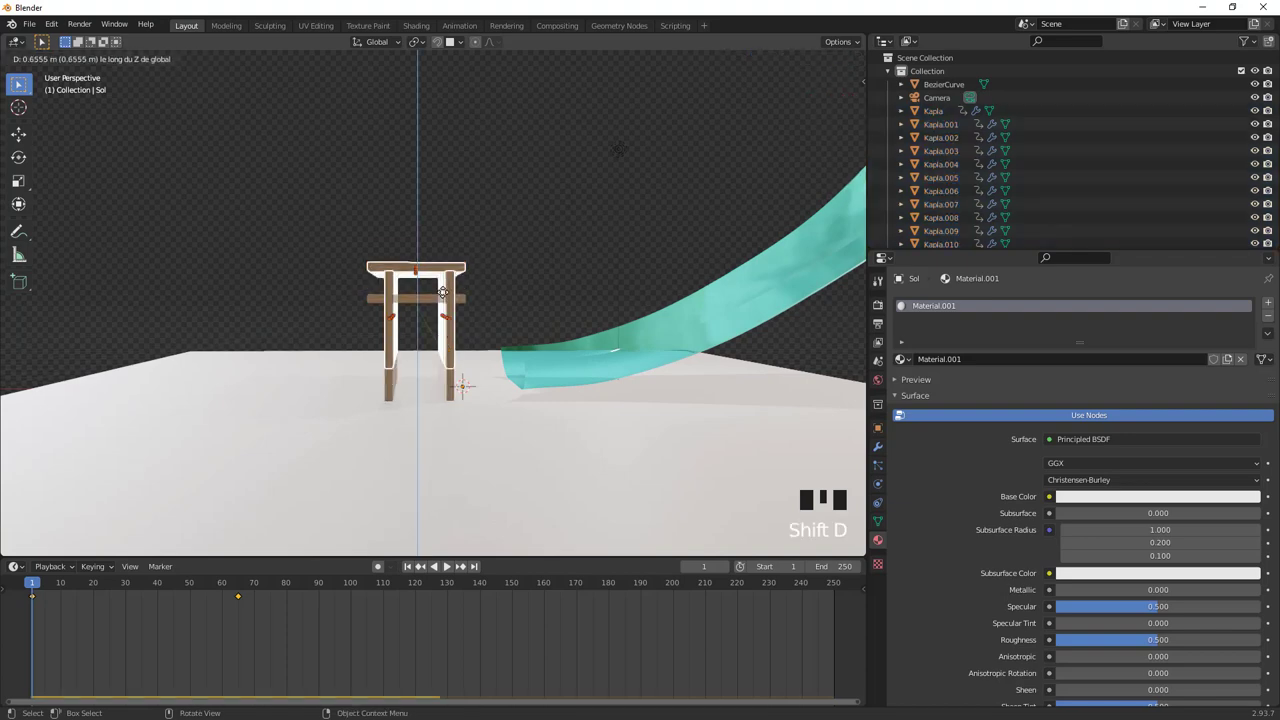
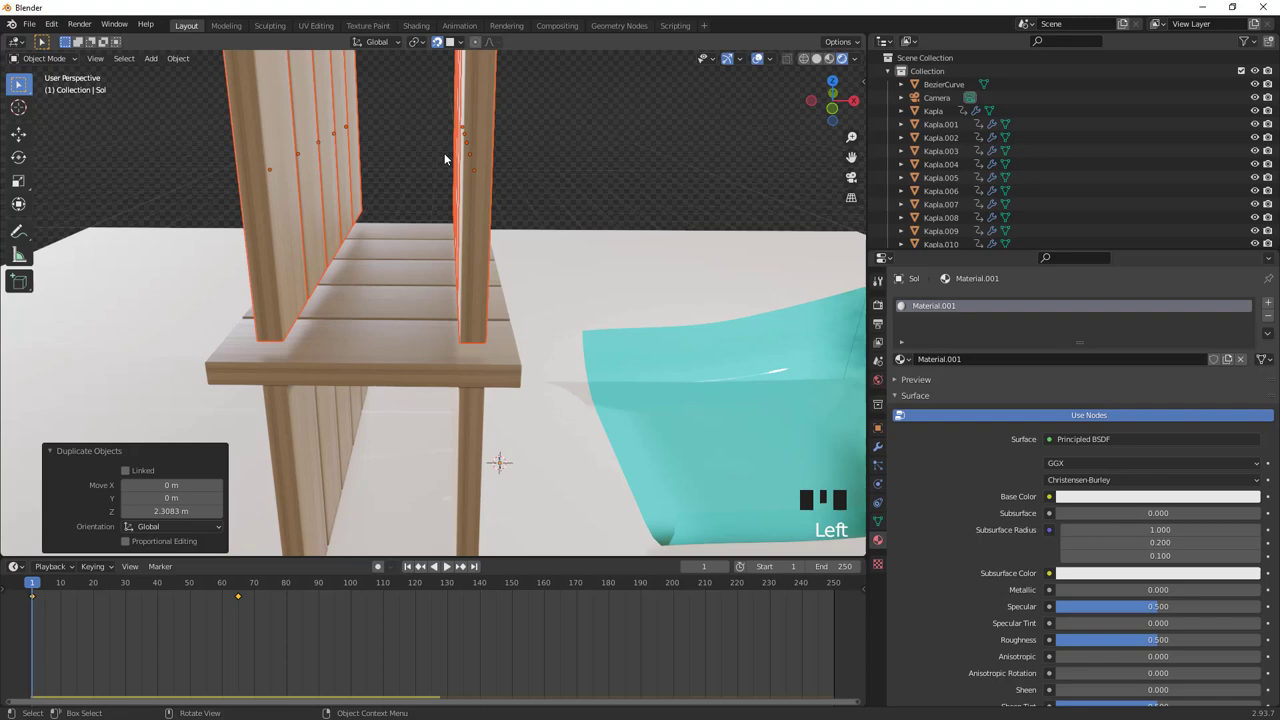
Play the simulation to watch the stacked tiles collapse, then rewind to the first frame
{"action": "key", "text": "g"}
{"action": "scroll", "scroll_direction": "down", "scroll_amount": 3}
{"action": "scroll", "scroll_direction": "down", "scroll_amount": 3}
{"action": "left_click_drag", "start_coordinate": [411, 571], "coordinate": [473, 512]}
{"action": "left_click_drag", "start_coordinate": [473, 512], "coordinate": [453, 564]}
{"action": "left_click_drag", "start_coordinate": [453, 564], "coordinate": [513, 456]}
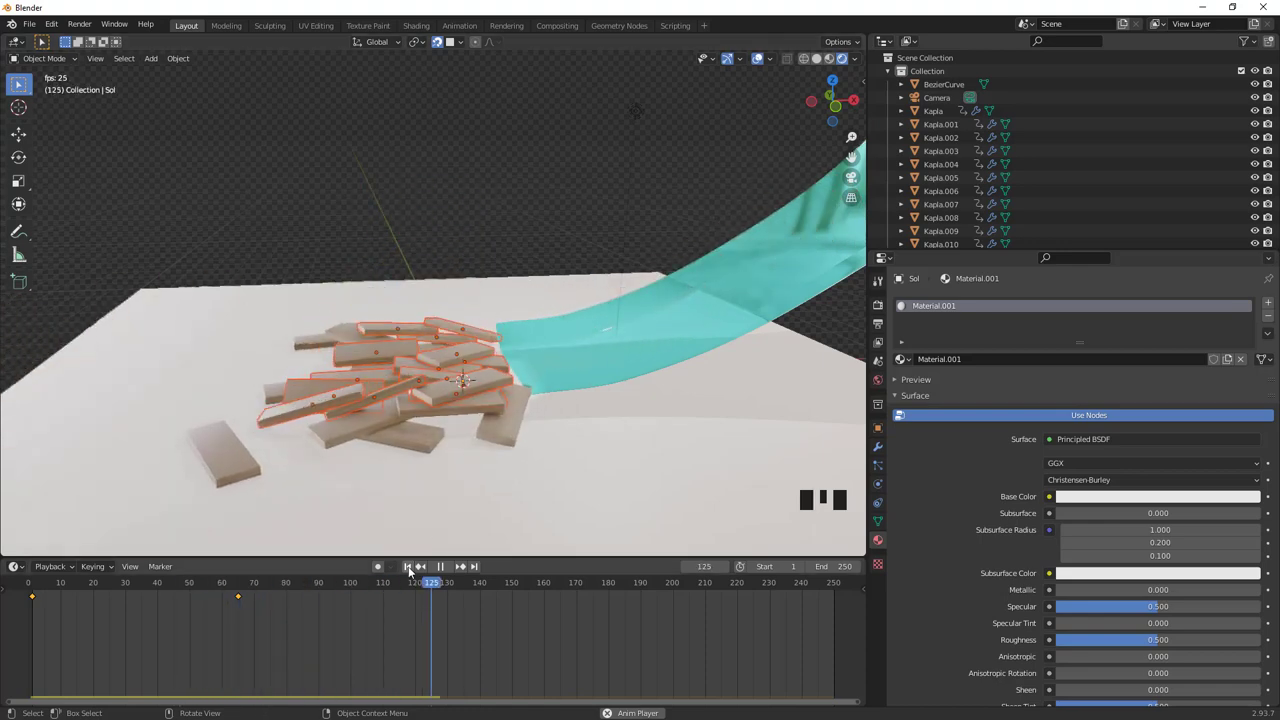
{"action": "left_click", "coordinate": [409, 574]}
Orbit around the standing tower and select its tiles for duplication
{"action": "left_click_drag", "start_coordinate": [443, 462], "coordinate": [445, 569]}
{"action": "left_click_drag", "start_coordinate": [445, 569], "coordinate": [404, 340]}
{"action": "scroll", "scroll_direction": "down", "scroll_amount": 3}
{"action": "left_click_drag", "start_coordinate": [414, 252], "coordinate": [483, 312]}
{"action": "left_click", "coordinate": [483, 312]}
{"action": "left_click_drag", "start_coordinate": [461, 339], "coordinate": [488, 335]}
Slide the tower copy about 2.06 m along negative X and view the two columns from the front
{"action": "key", "text": "shift+d"}
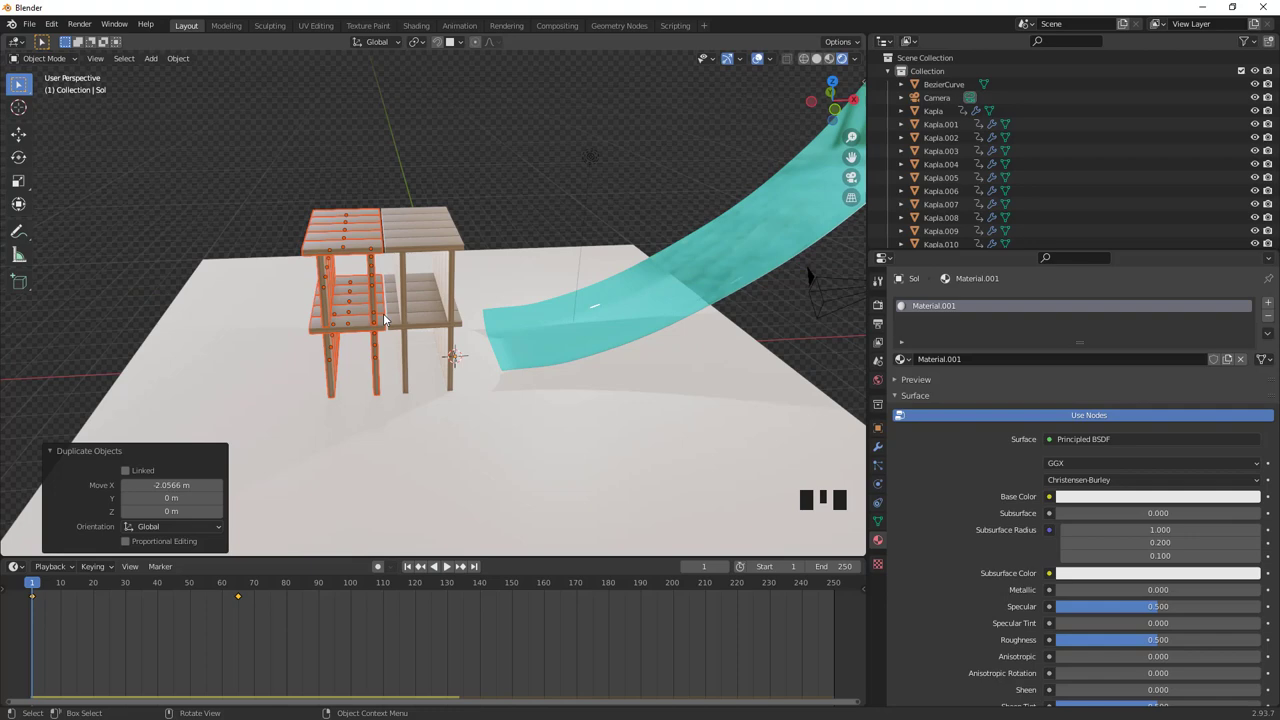
{"action": "left_click_drag", "start_coordinate": [438, 568], "coordinate": [406, 411]}
{"action": "left_click_drag", "start_coordinate": [406, 411], "coordinate": [484, 320]}
{"action": "left_click", "coordinate": [484, 320]}
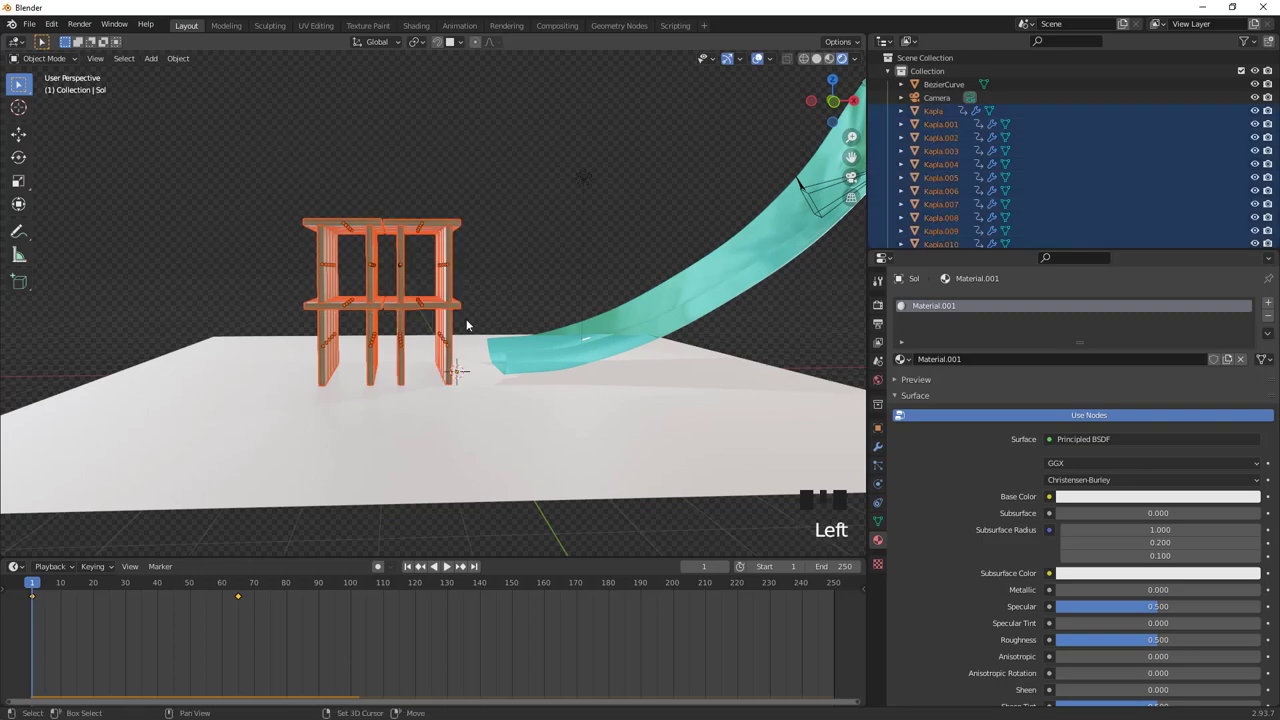
Duplicate the two-column tower upward onto itself and fine-tune the upper floors' height with G Z
{"action": "key", "text": "shift+d"}
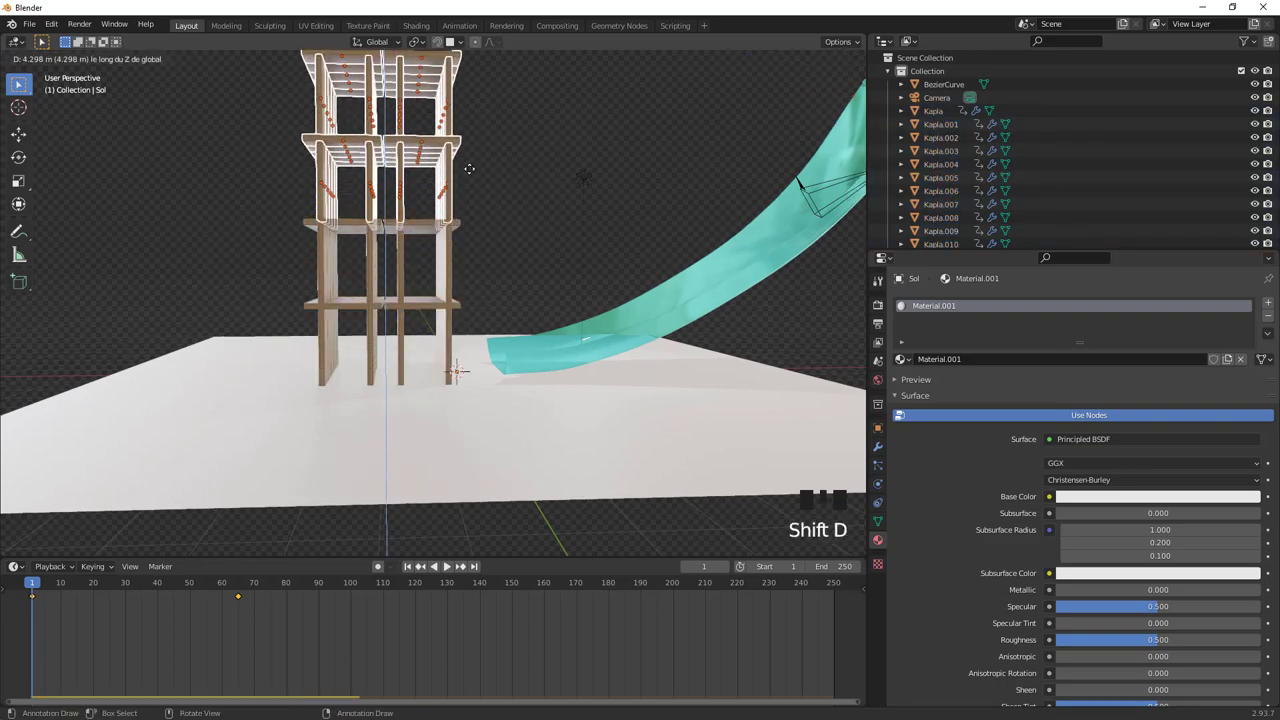
{"action": "left_click_drag", "start_coordinate": [465, 218], "coordinate": [452, 326]}
{"action": "scroll", "scroll_direction": "up", "scroll_amount": 3}
{"action": "scroll", "scroll_direction": "up", "scroll_amount": 3}
{"action": "key", "text": "shift+Tab"}
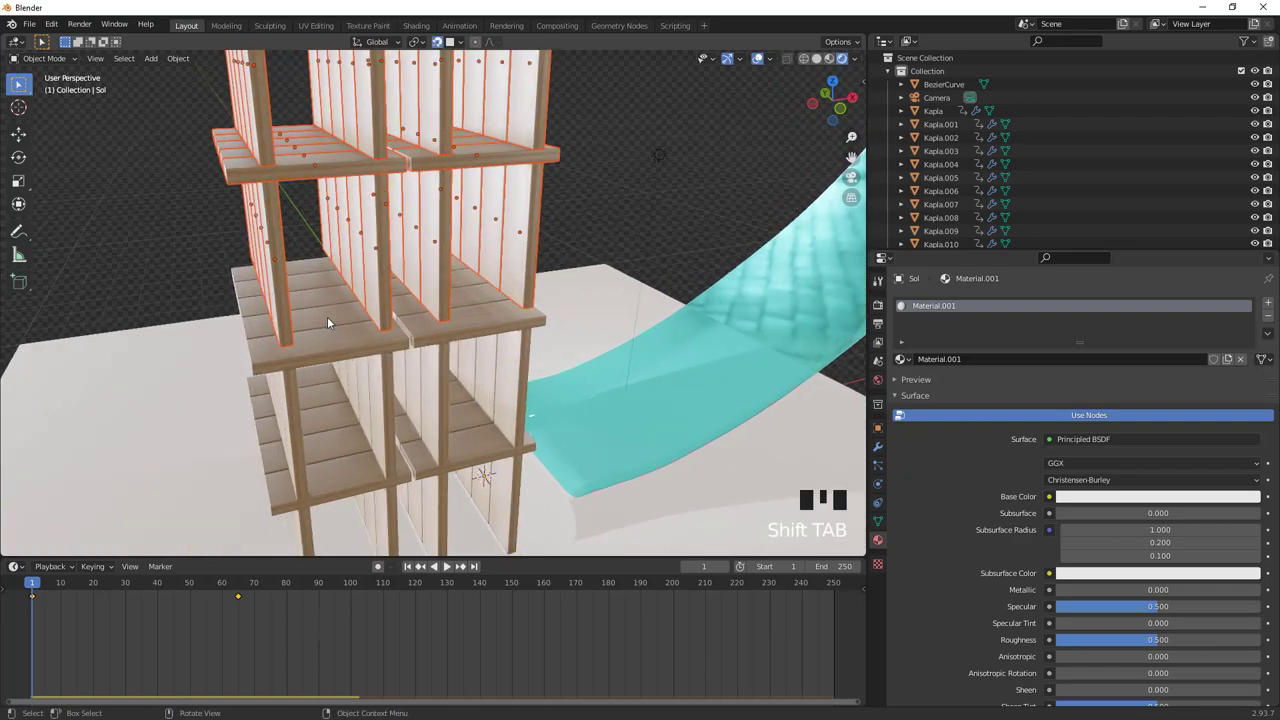
{"action": "key", "text": "g"}
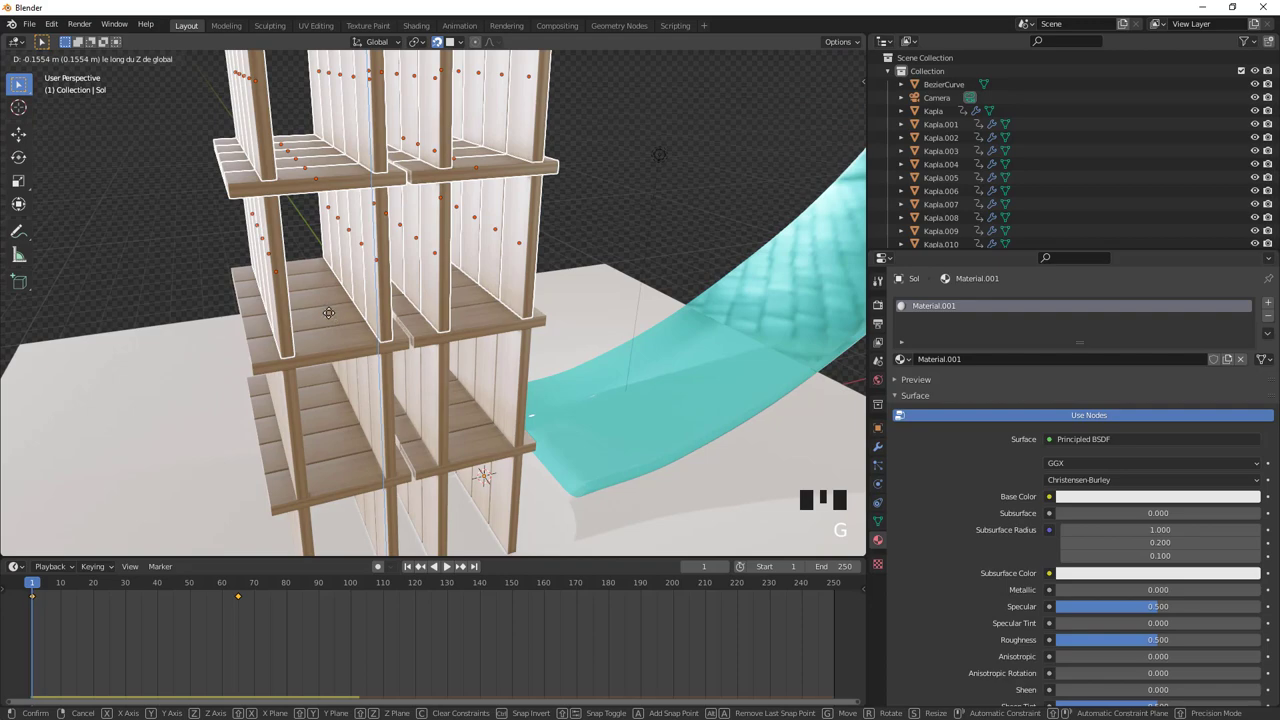
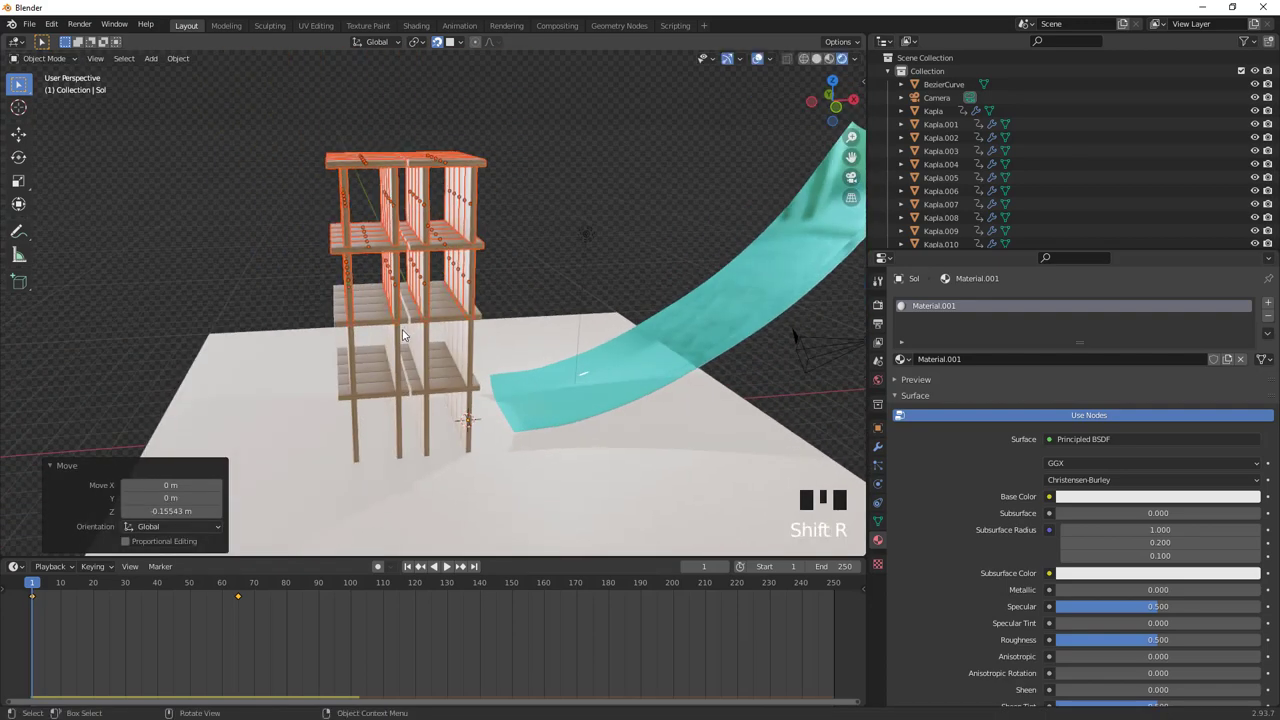
{"action": "key", "text": "g"}
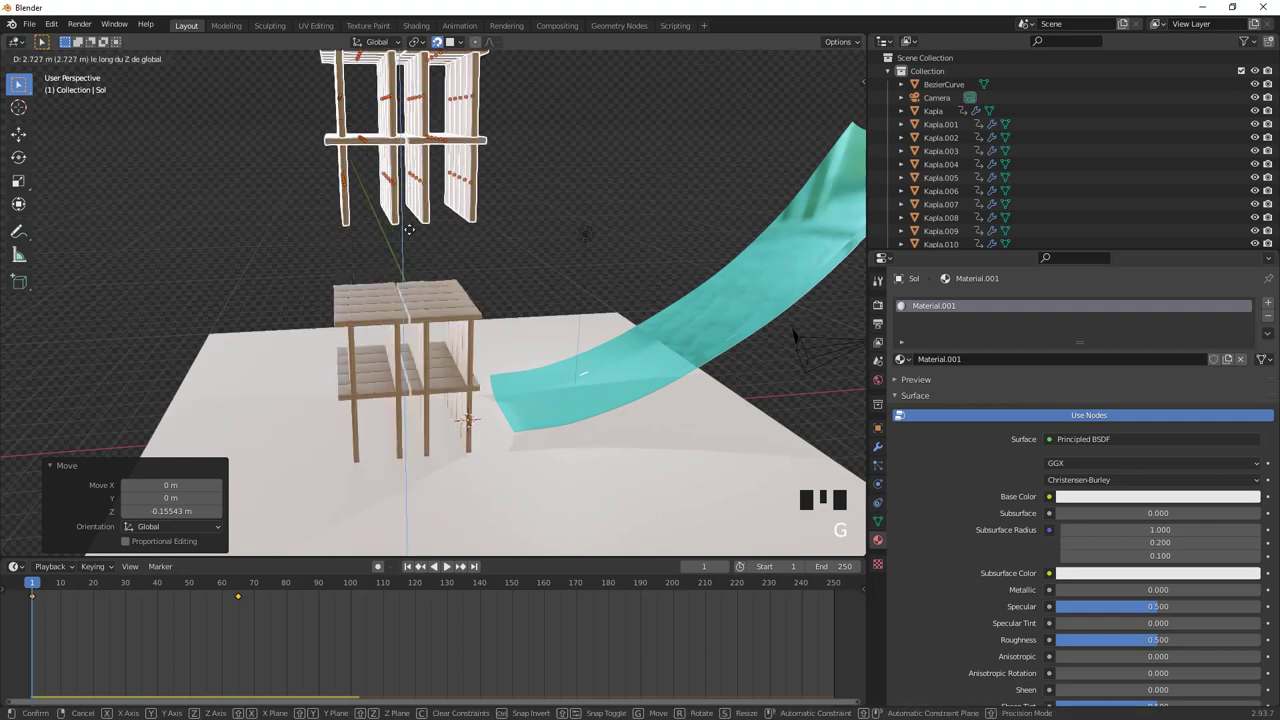
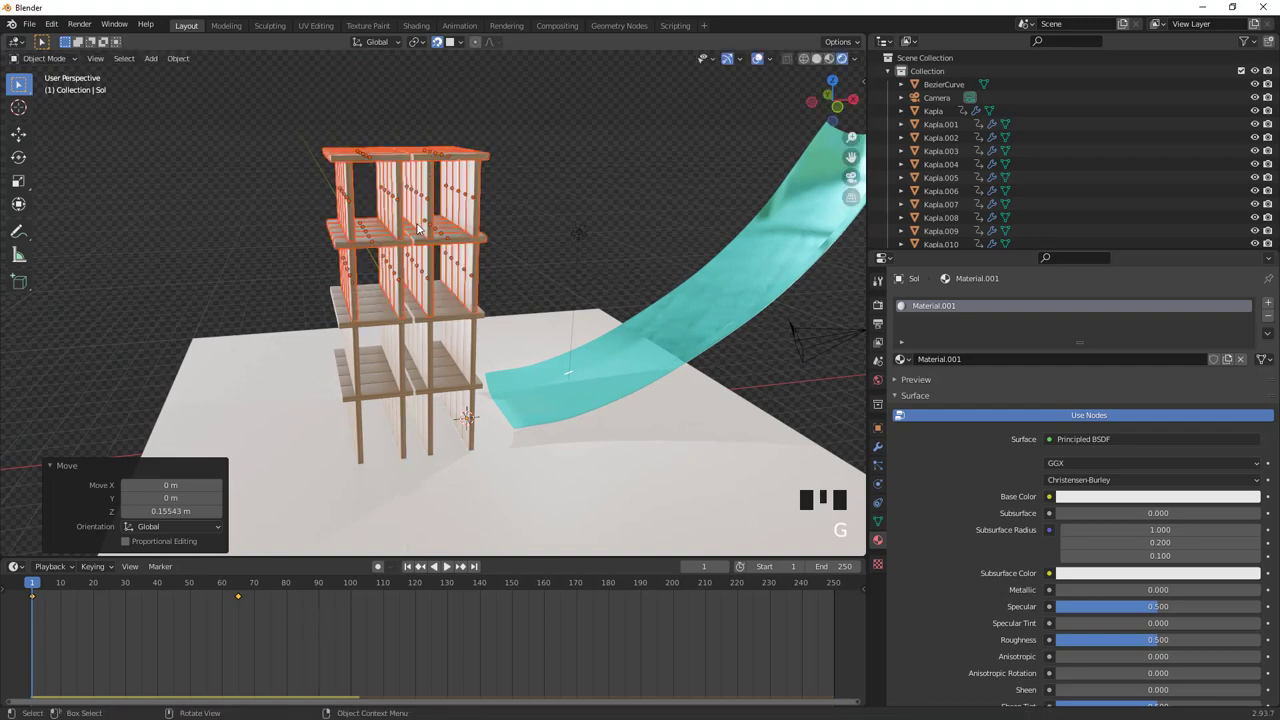
Stack another copy raised about 4.49 m to reach six storeys, frame the tower and select a bottom tile
{"action": "key", "text": "shift+d"}
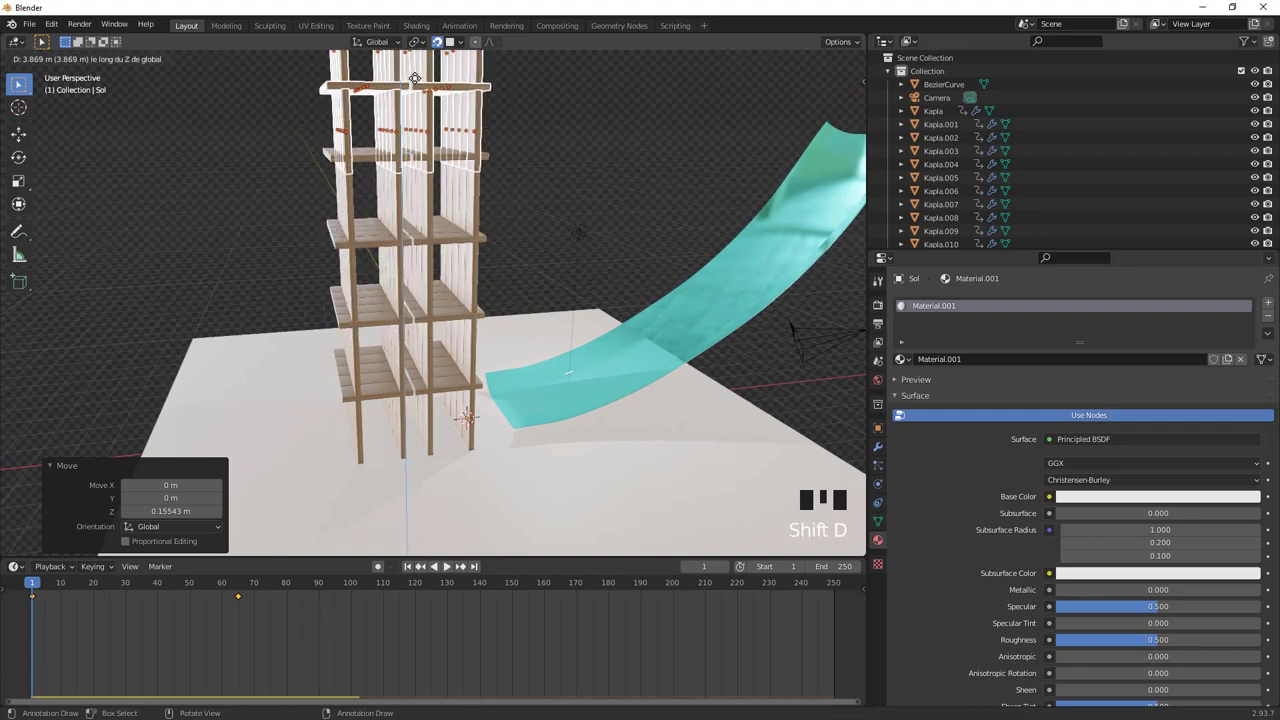
{"action": "middle_click", "coordinate": [519, 207]}
{"action": "scroll", "scroll_direction": "up", "scroll_amount": 3}
{"action": "key", "text": "g"}
{"action": "scroll", "scroll_direction": "down", "scroll_amount": 3}
{"action": "middle_click", "coordinate": [463, 388]}
{"action": "scroll", "scroll_direction": "down", "scroll_amount": 3}
{"action": "middle_click", "coordinate": [472, 383]}
{"action": "scroll", "scroll_direction": "up", "scroll_amount": 3}
{"action": "left_click_drag", "start_coordinate": [501, 385], "coordinate": [447, 387]}
{"action": "left_click", "coordinate": [447, 387]}
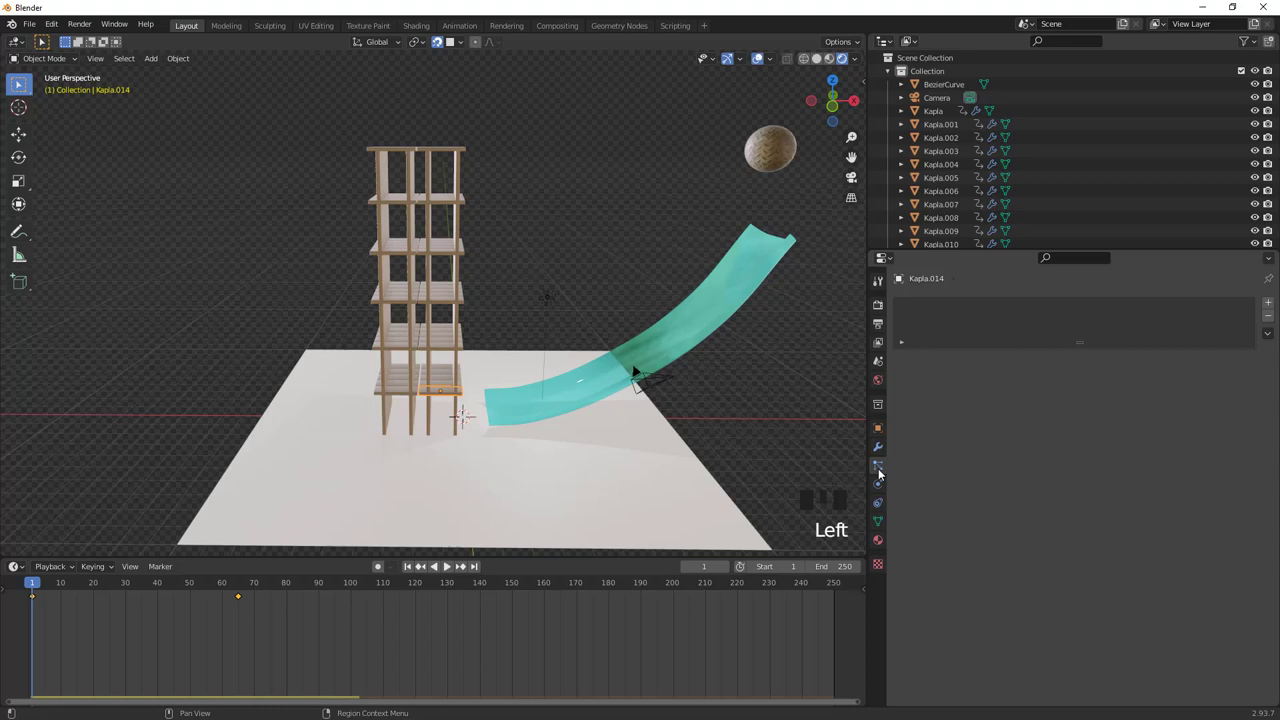
Show the selected tile's rigid body settings in the Physics Properties panel
{"action": "left_click", "coordinate": [921, 487]}
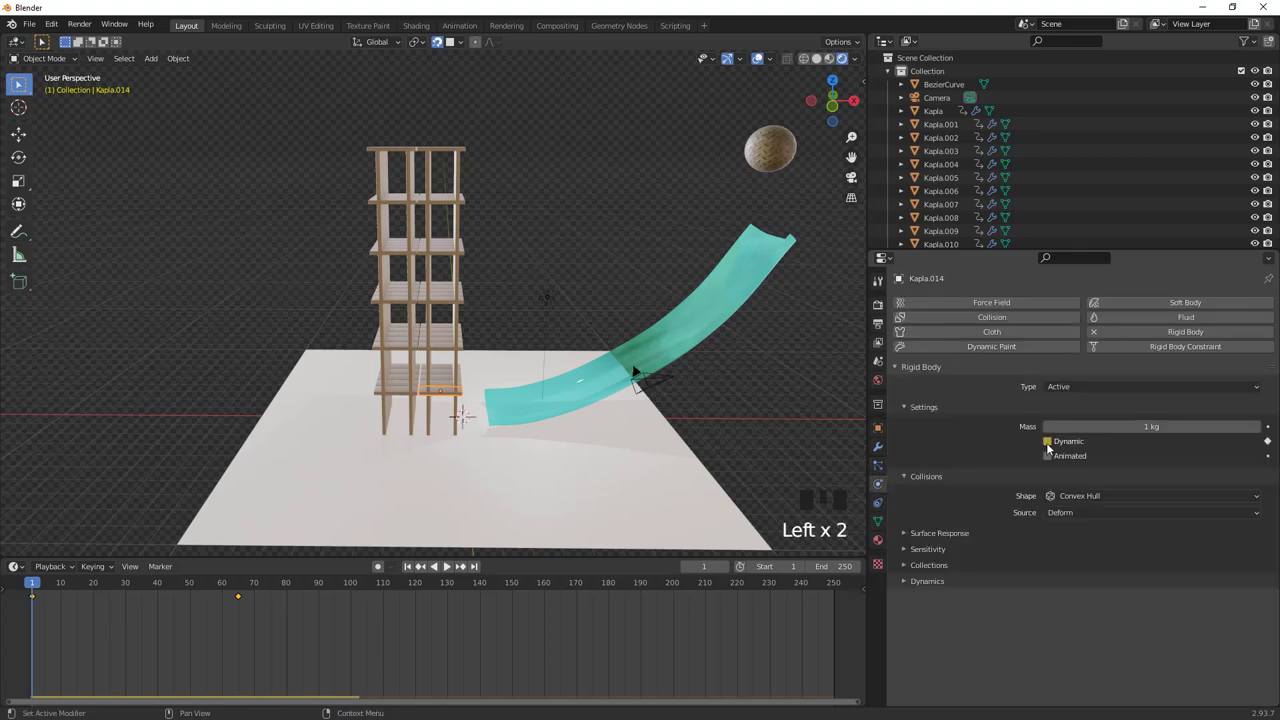
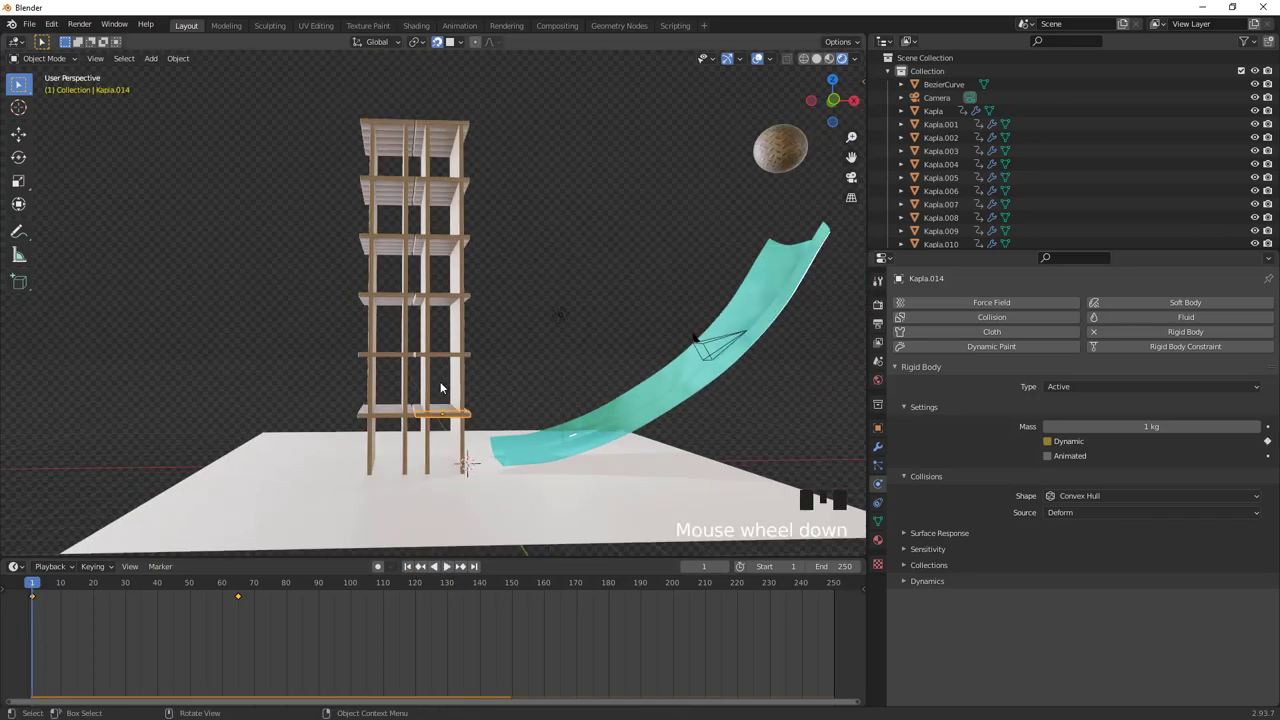
{"action": "scroll", "scroll_direction": "down", "scroll_amount": 3}
In front view, duplicate the whole tower sideways along X twice to widen it
{"action": "key", "text": "KP_1"}
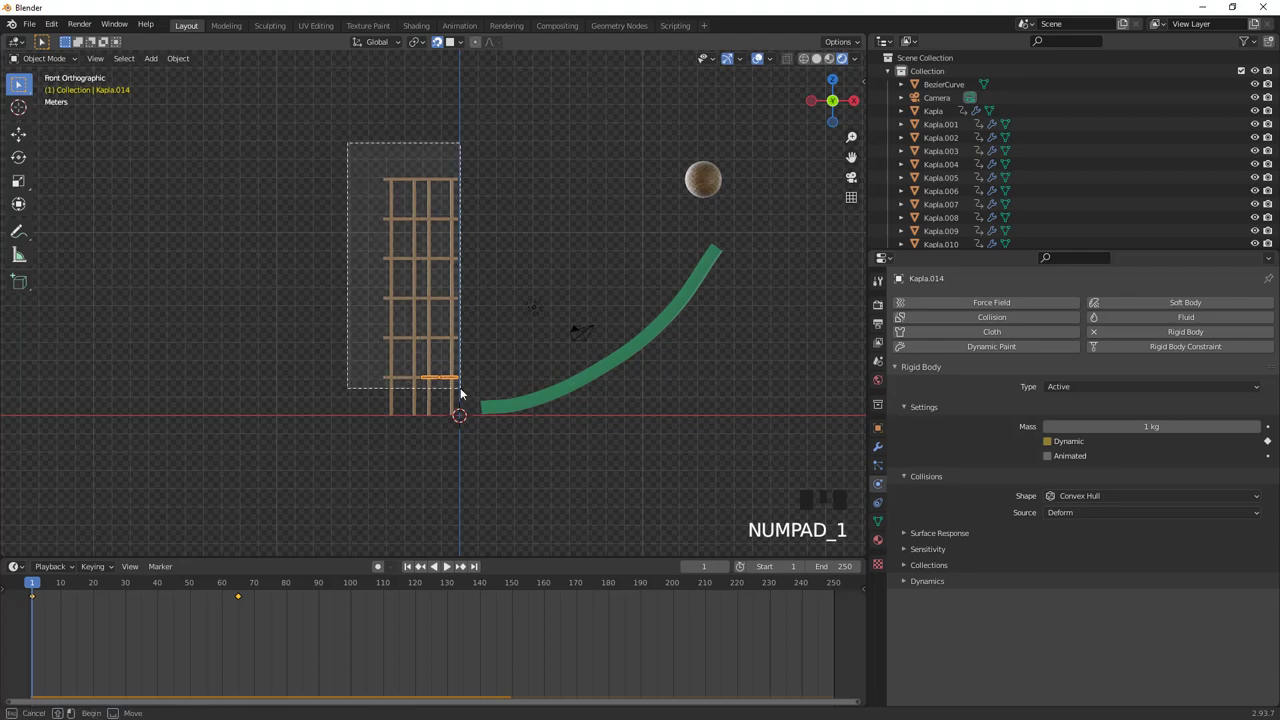
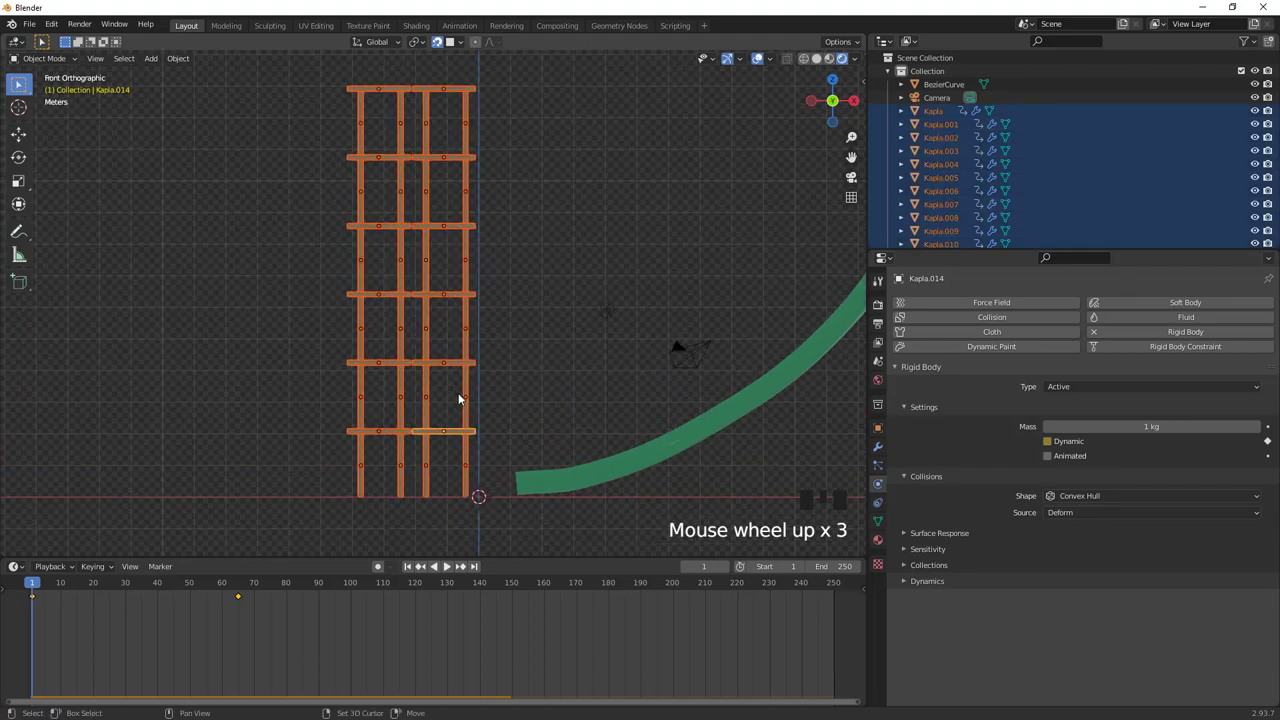
{"action": "key", "text": "shift+d"}
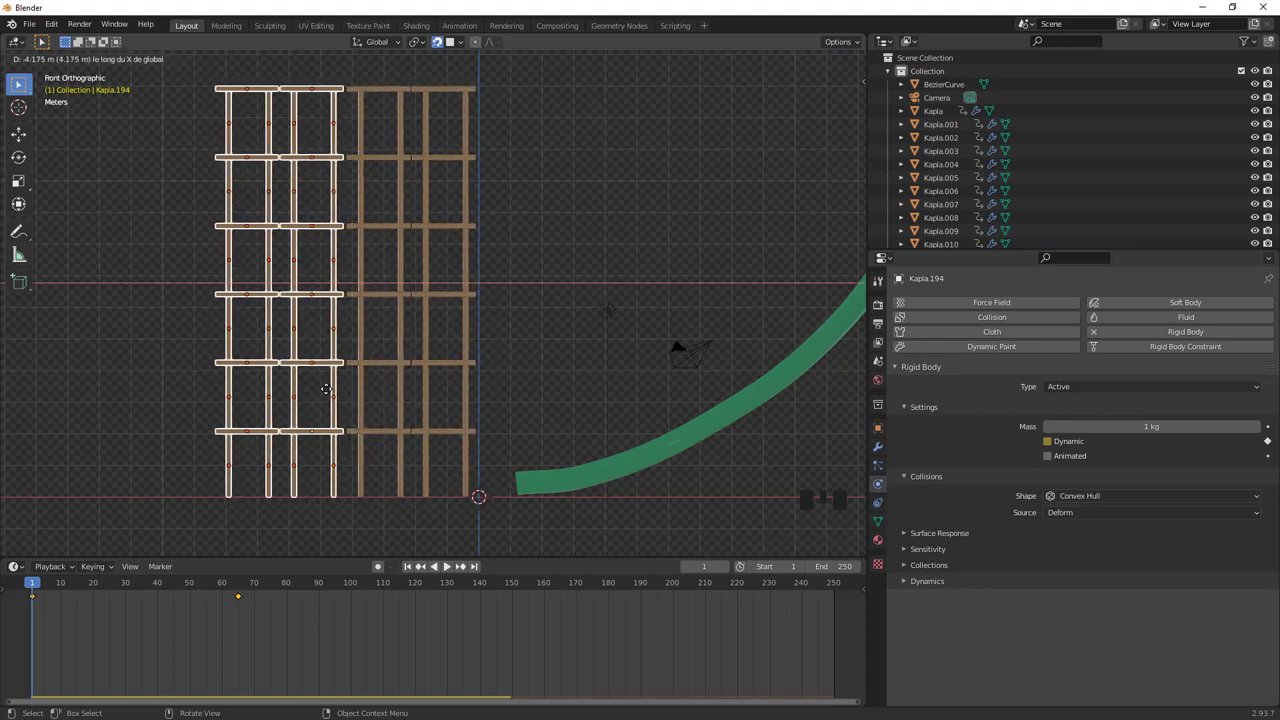
{"action": "scroll", "scroll_direction": "down", "scroll_amount": 3}
{"action": "key", "text": "shift+d"}
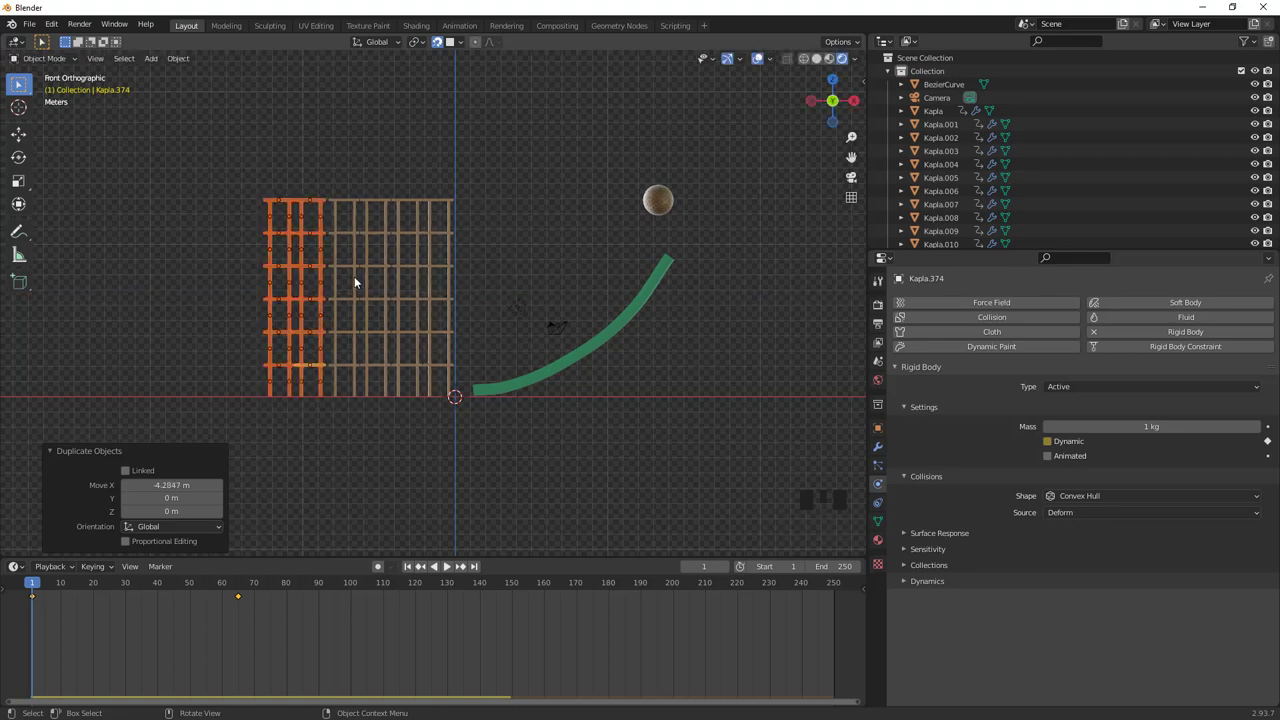
Orbit around the widened tower and select the ground plane Sol
{"action": "left_click_drag", "start_coordinate": [381, 303], "coordinate": [421, 393]}
{"action": "left_click", "coordinate": [421, 393]}
{"action": "scroll", "scroll_direction": "up", "scroll_amount": 3}
{"action": "left_click_drag", "start_coordinate": [420, 426], "coordinate": [449, 571]}
{"action": "left_click_drag", "start_coordinate": [449, 571], "coordinate": [453, 565]}
{"action": "left_click_drag", "start_coordinate": [453, 565], "coordinate": [375, 412]}
Stretch the ground plane's vertices along X under the tower in Edit Mode, apply its scale and play the simulation
{"action": "key", "text": "Tab"}
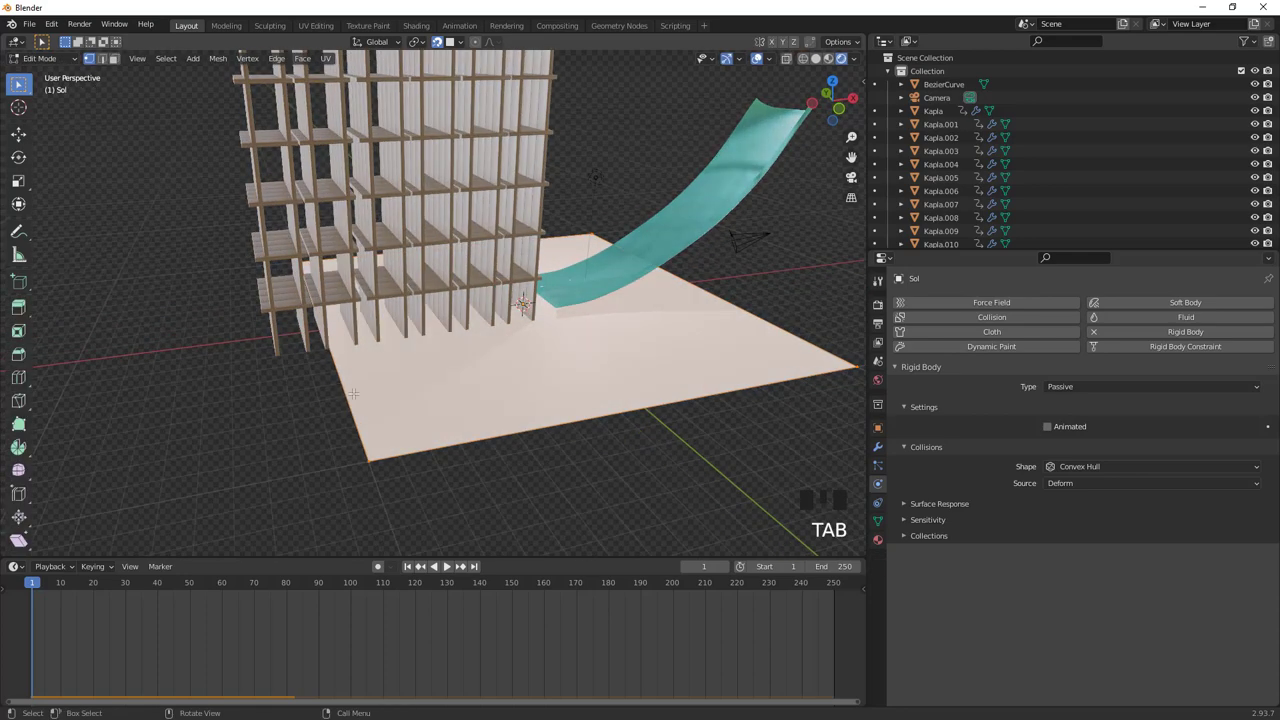
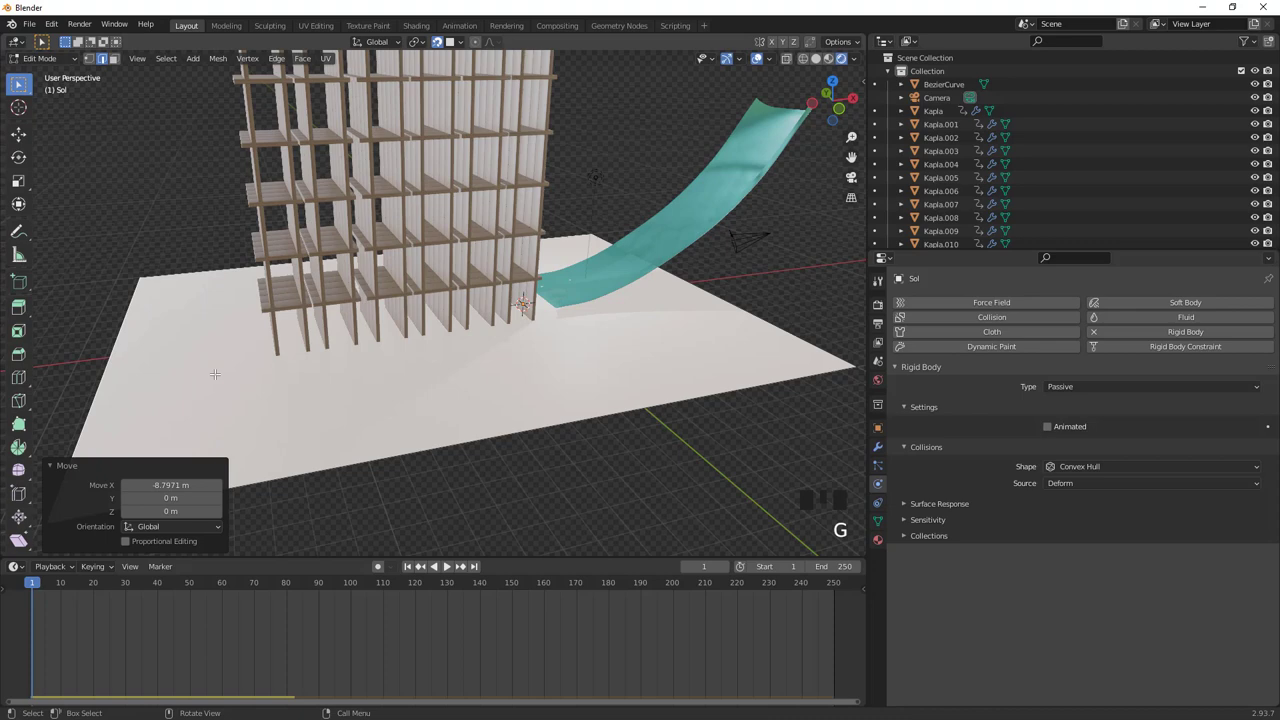
{"action": "key", "text": "Tab"}
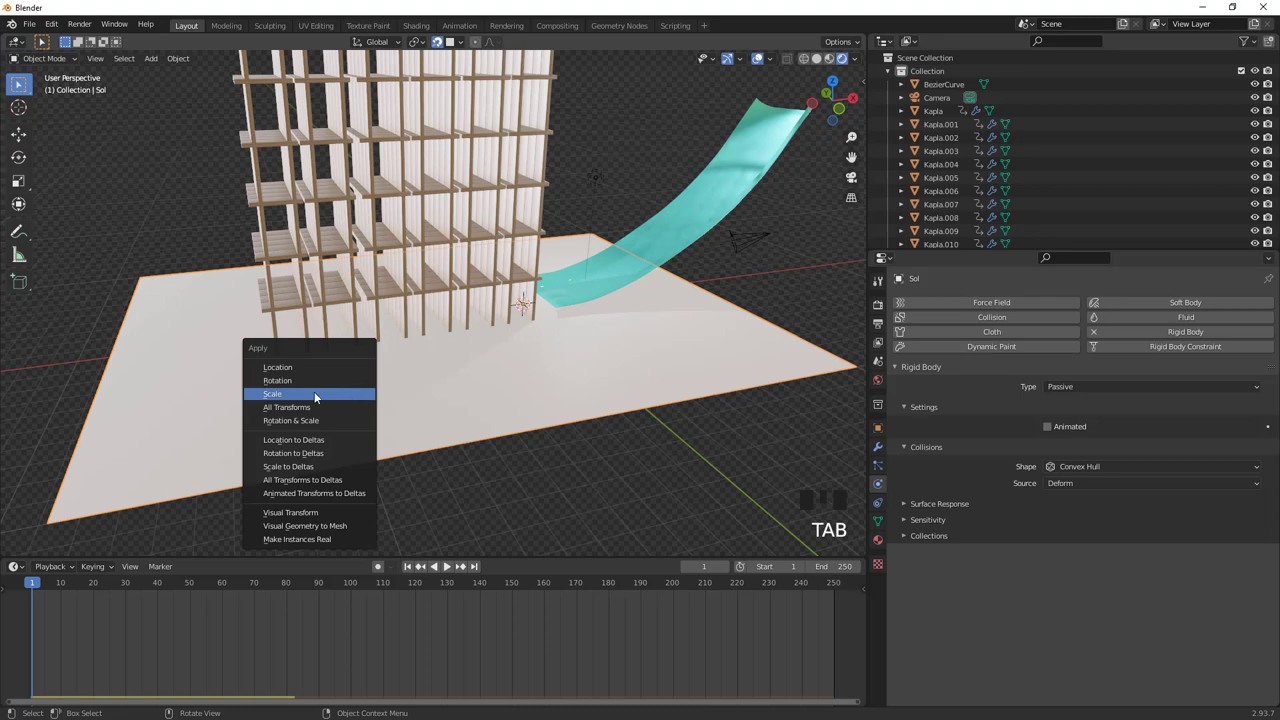
{"action": "key", "text": "ctrl+a"}
{"action": "scroll", "scroll_direction": "down", "scroll_amount": 3}
Watch the collapse, rewind to frame 1 and face the tower in front orthographic view
{"action": "left_click_drag", "start_coordinate": [429, 570], "coordinate": [396, 424]}
{"action": "left_click_drag", "start_coordinate": [396, 424], "coordinate": [412, 277]}
{"action": "key", "text": "KP_1"}
{"action": "scroll", "scroll_direction": "up", "scroll_amount": 3}
{"action": "scroll", "scroll_direction": "up", "scroll_amount": 3}
Box-select every tile of the wide tower, duplicate it and lift the copy about 13.6 m onto the top
{"action": "key", "text": "b"}
{"action": "scroll", "scroll_direction": "down", "scroll_amount": 3}
{"action": "key", "text": "a"}
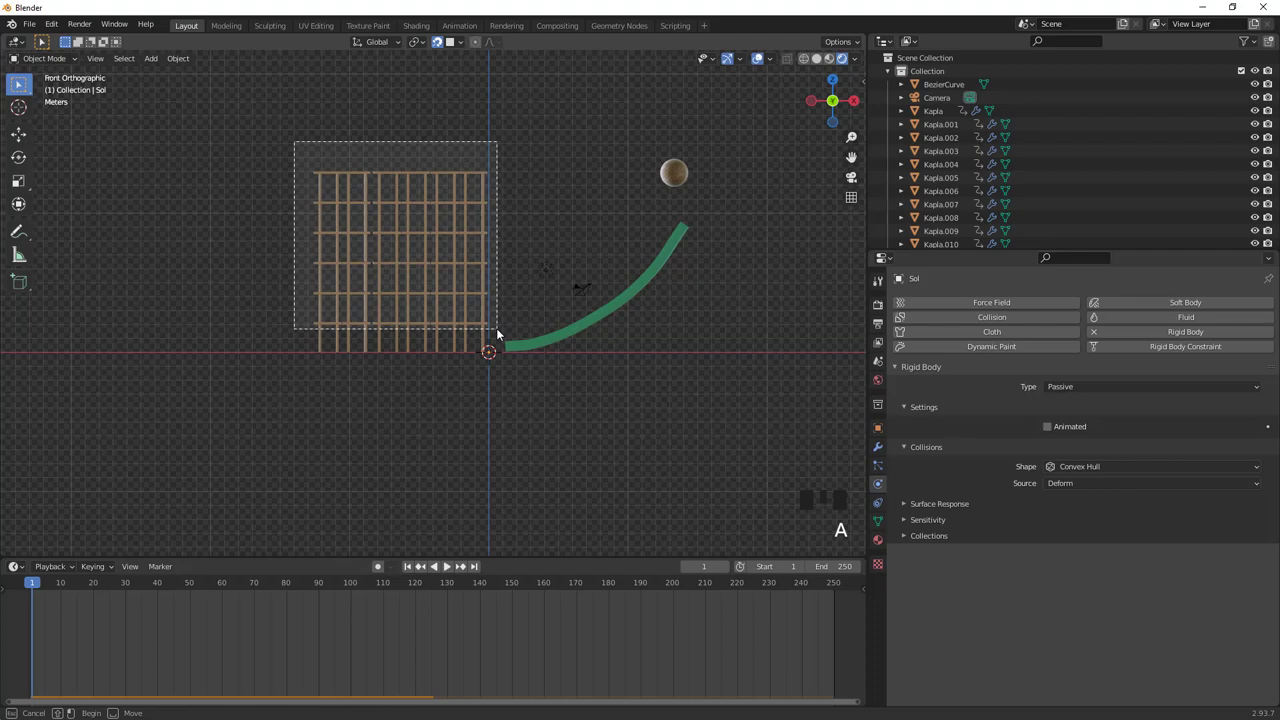
{"action": "key", "text": "b"}
{"action": "left_click_drag", "start_coordinate": [447, 305], "coordinate": [464, 320]}
Confirm the stacked copy's height and zoom in on the joint between the two halves
{"action": "key", "text": "shift+d"}
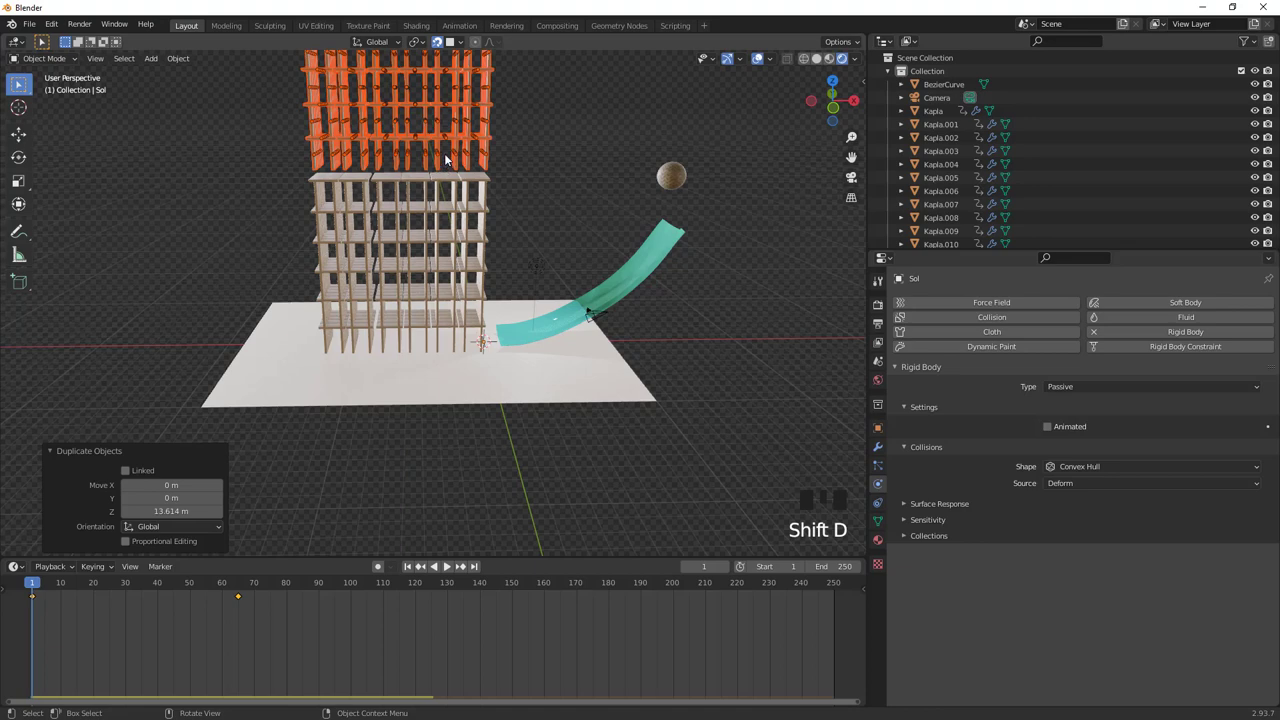
{"action": "left_click_drag", "start_coordinate": [464, 242], "coordinate": [433, 305]}
{"action": "scroll", "scroll_direction": "up", "scroll_amount": 3}
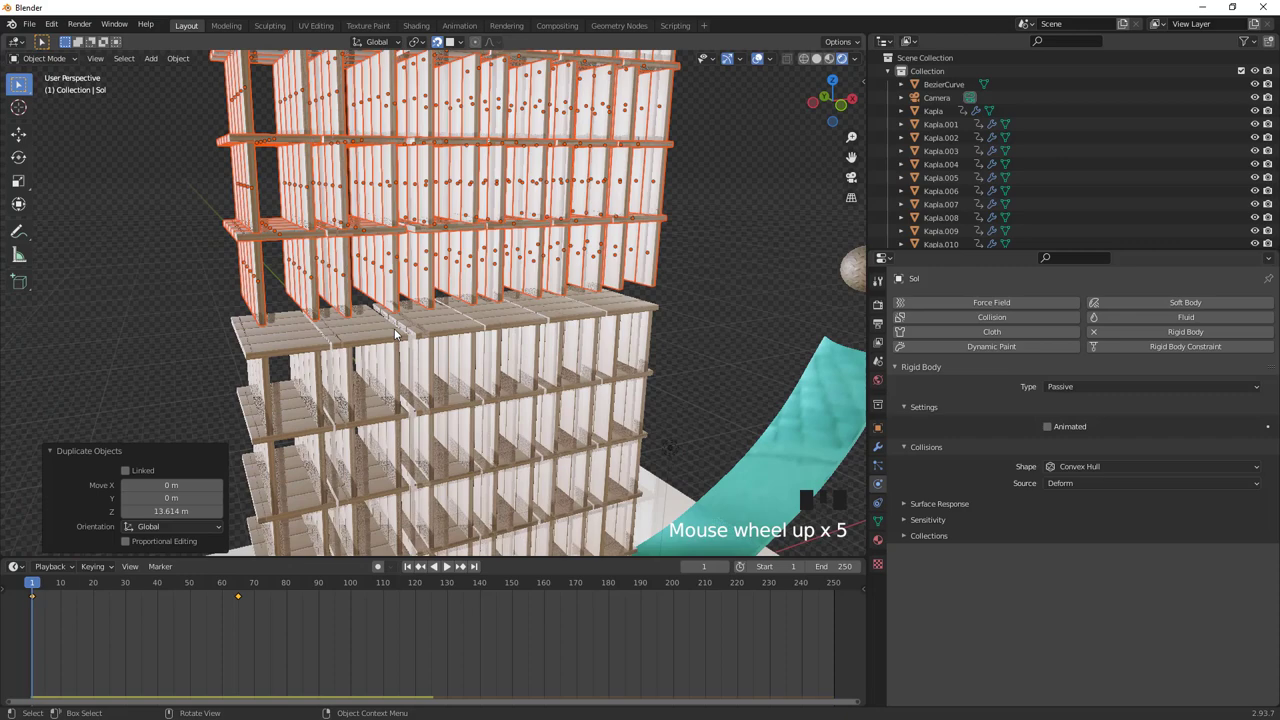
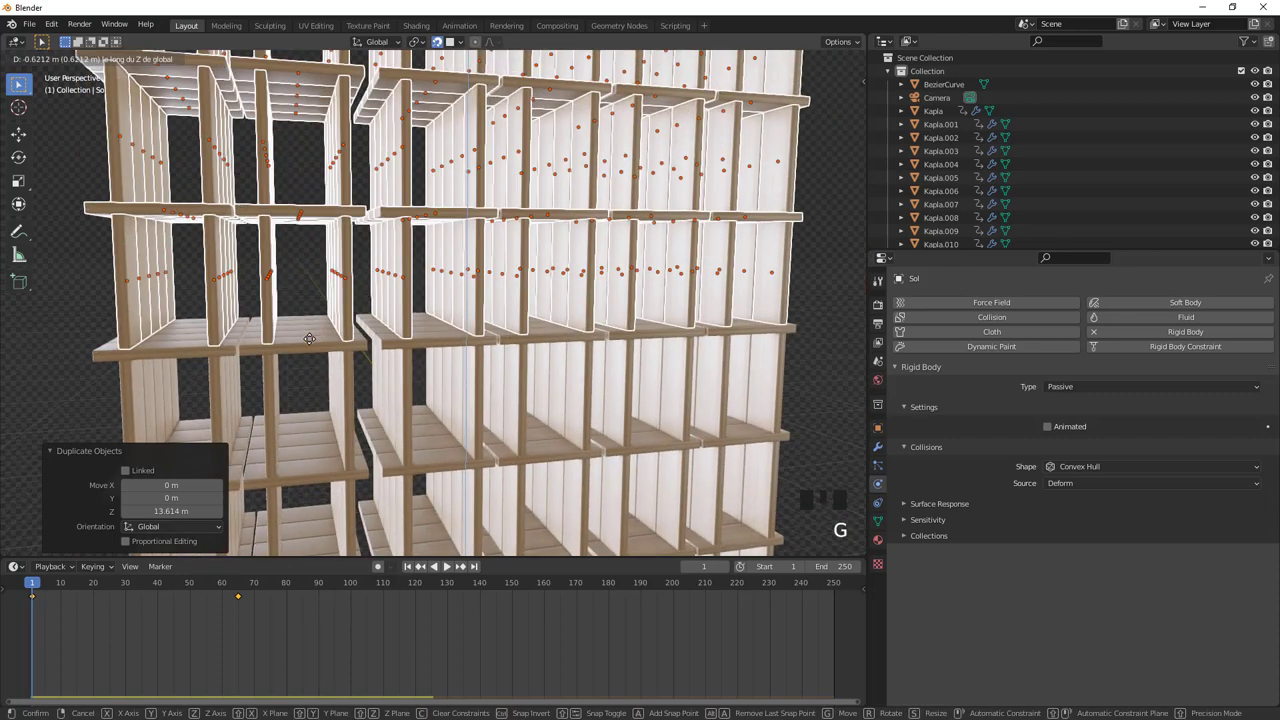
{"action": "scroll", "scroll_direction": "down", "scroll_amount": 3}
{"action": "middle_click", "coordinate": [401, 334]}
{"action": "scroll", "scroll_direction": "down", "scroll_amount": 3}
Lower the upper floors about 0.62 m to sit flush on the tower and check it in front view
{"action": "left_click_drag", "start_coordinate": [461, 306], "coordinate": [476, 278]}
{"action": "key", "text": "KP_1"}
{"action": "scroll", "scroll_direction": "down", "scroll_amount": 3}
{"action": "middle_click", "coordinate": [461, 342]}
{"action": "scroll", "scroll_direction": "up", "scroll_amount": 3}
{"action": "left_click_drag", "start_coordinate": [453, 294], "coordinate": [452, 295]}
Box-select all tower tiles, duplicate them and move the copy along Y directly behind the original
{"action": "key", "text": "a"}
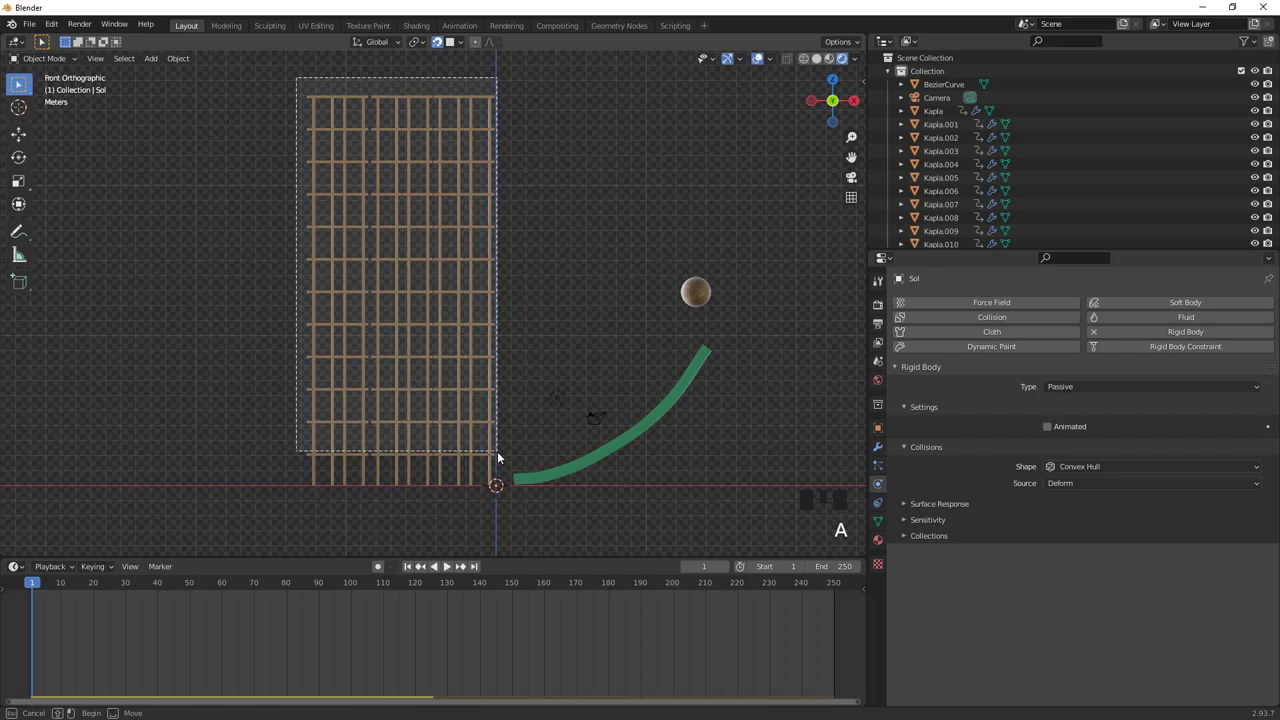
{"action": "left_click_drag", "start_coordinate": [451, 355], "coordinate": [466, 446]}
{"action": "key", "text": "shift+d"}
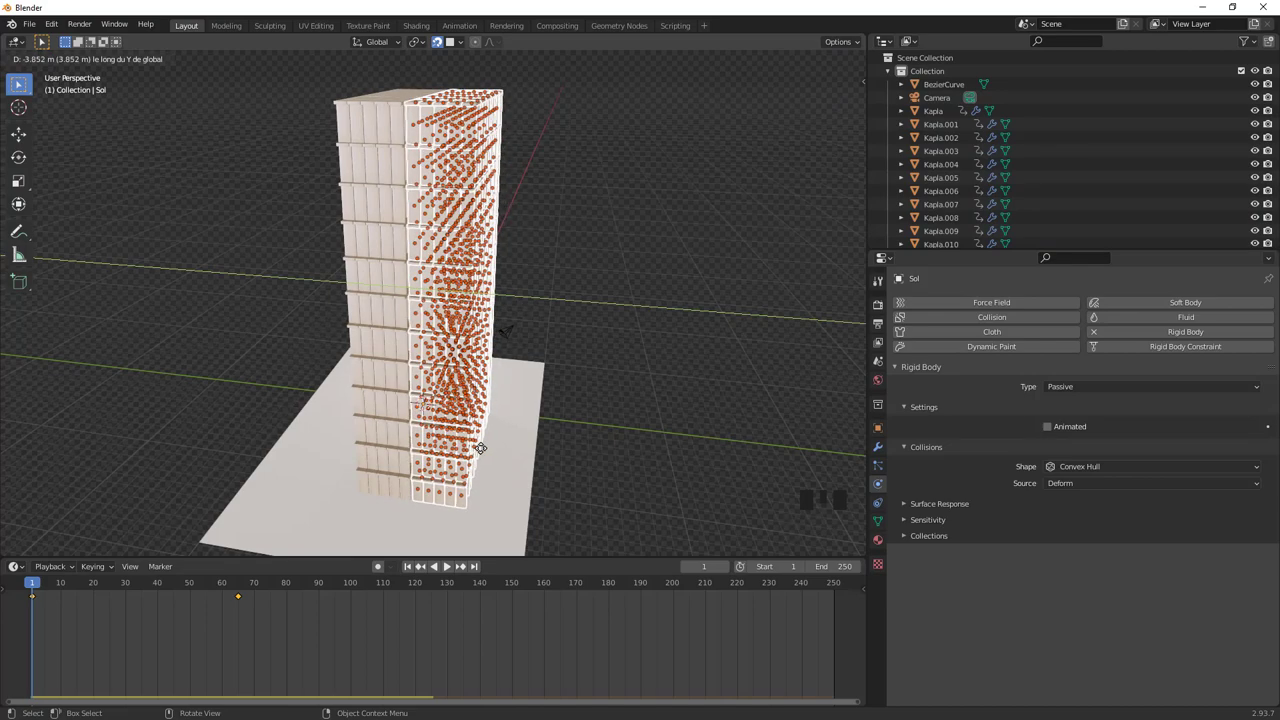
{"action": "left_click_drag", "start_coordinate": [456, 388], "coordinate": [483, 367]}
{"action": "key", "text": "a"}
Orbit around the doubled tower to inspect it, then show the Scene properties with gravity settings
{"action": "middle_click", "coordinate": [496, 323]}
{"action": "scroll", "scroll_direction": "down", "scroll_amount": 3}
{"action": "left_click_drag", "start_coordinate": [563, 292], "coordinate": [453, 565]}
{"action": "scroll", "scroll_direction": "up", "scroll_amount": 3}
{"action": "left_click_drag", "start_coordinate": [453, 565], "coordinate": [450, 569]}
{"action": "left_click_drag", "start_coordinate": [450, 569], "coordinate": [477, 412]}
{"action": "left_click_drag", "start_coordinate": [477, 412], "coordinate": [447, 568]}
{"action": "left_click_drag", "start_coordinate": [447, 568], "coordinate": [453, 397]}
{"action": "left_click_drag", "start_coordinate": [453, 397], "coordinate": [810, 60]}
{"action": "left_click", "coordinate": [810, 60]}
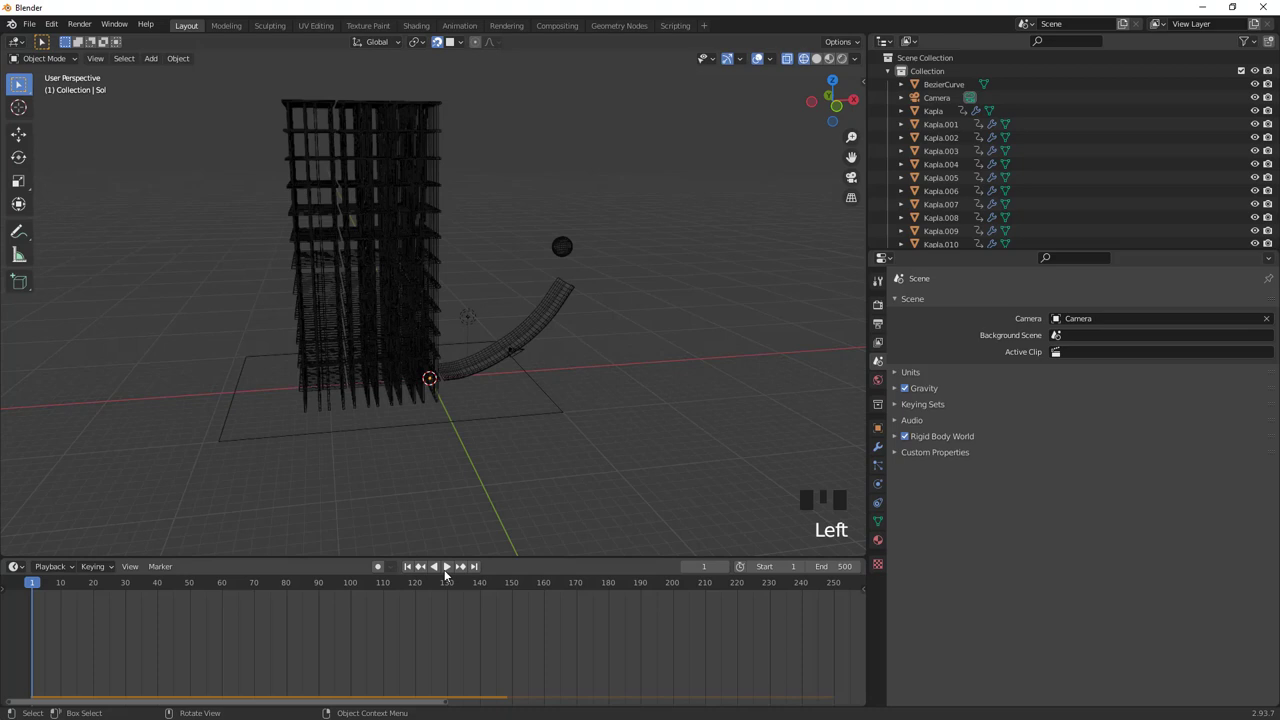
Play the rigid-body simulation past frame 300 until the tower collapses, then pause at frame 317
{"action": "left_click_drag", "start_coordinate": [452, 571], "coordinate": [617, 639]}
{"action": "scroll", "scroll_direction": "down", "scroll_amount": 3}
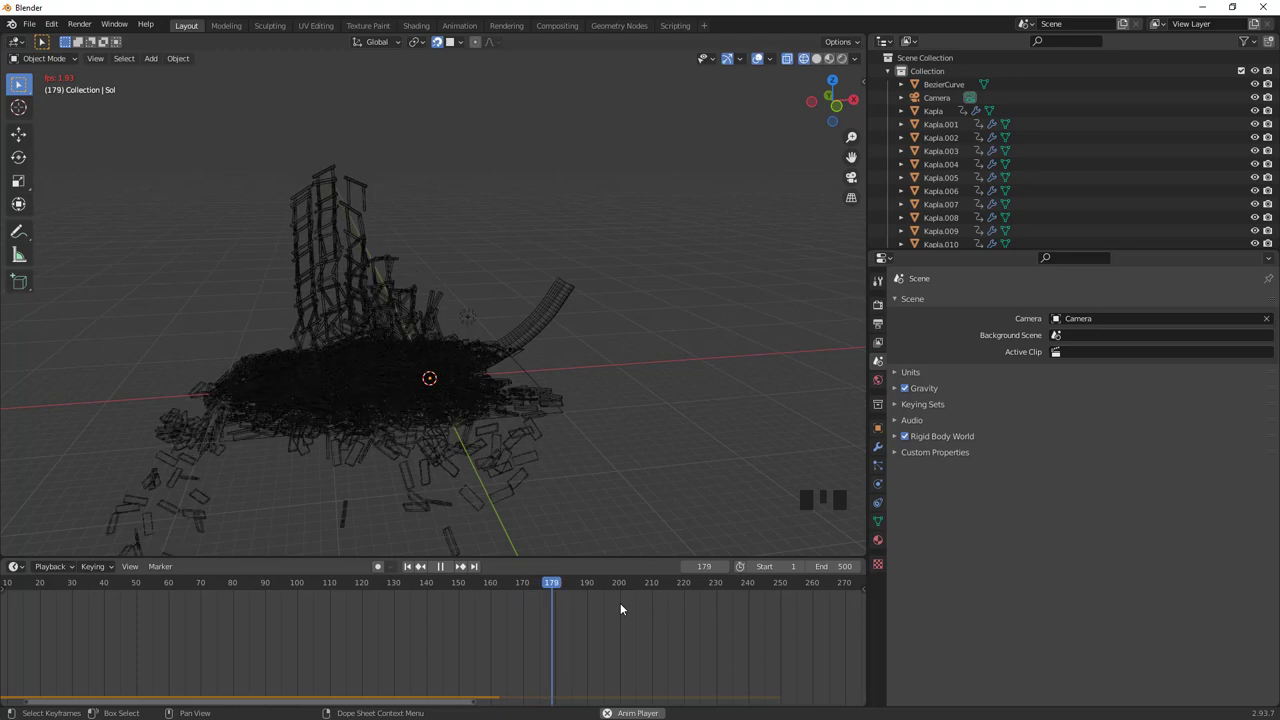
{"action": "scroll", "scroll_direction": "down", "scroll_amount": 3}
{"action": "scroll", "scroll_direction": "down", "scroll_amount": 3}
{"action": "scroll", "scroll_direction": "up", "scroll_amount": 3}
{"action": "scroll", "scroll_direction": "up", "scroll_amount": 3}
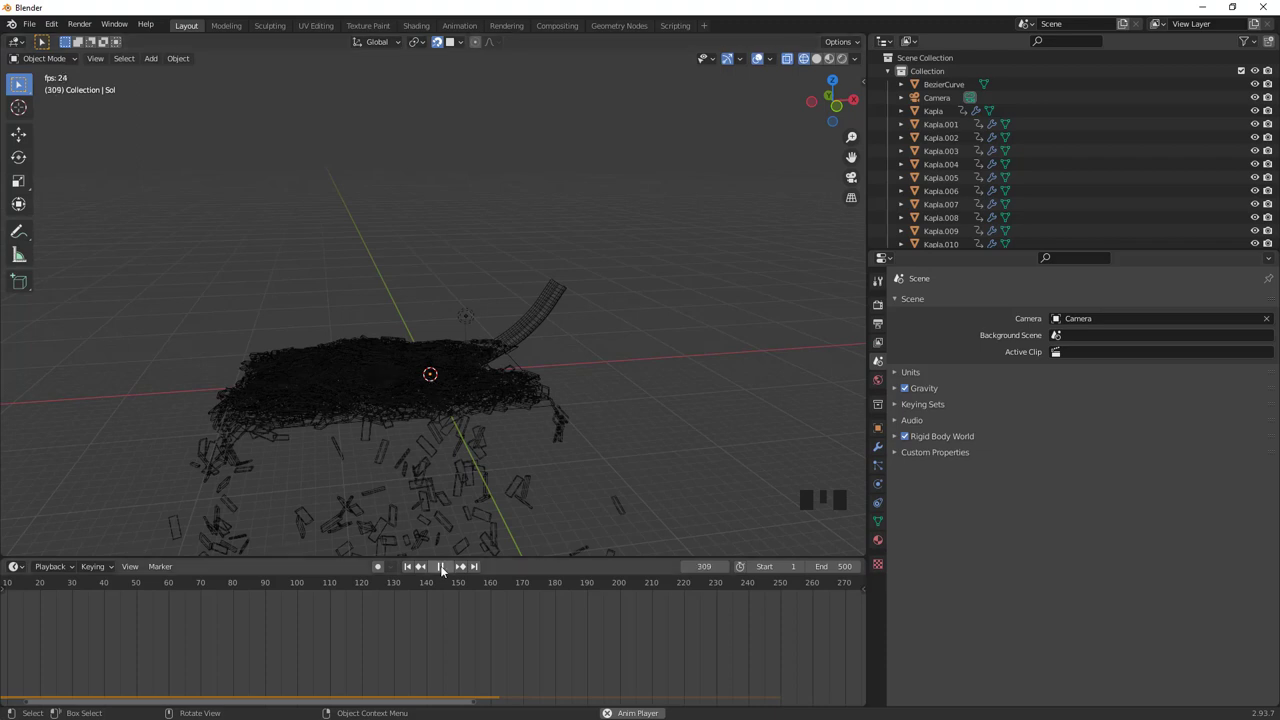
{"action": "left_click", "coordinate": [445, 573]}
Orbit the view over the fallen tiles scattered across and below the floor
{"action": "scroll", "scroll_direction": "down", "scroll_amount": 3}
{"action": "left_click_drag", "start_coordinate": [428, 463], "coordinate": [393, 347]}
{"action": "left_click", "coordinate": [393, 347]}
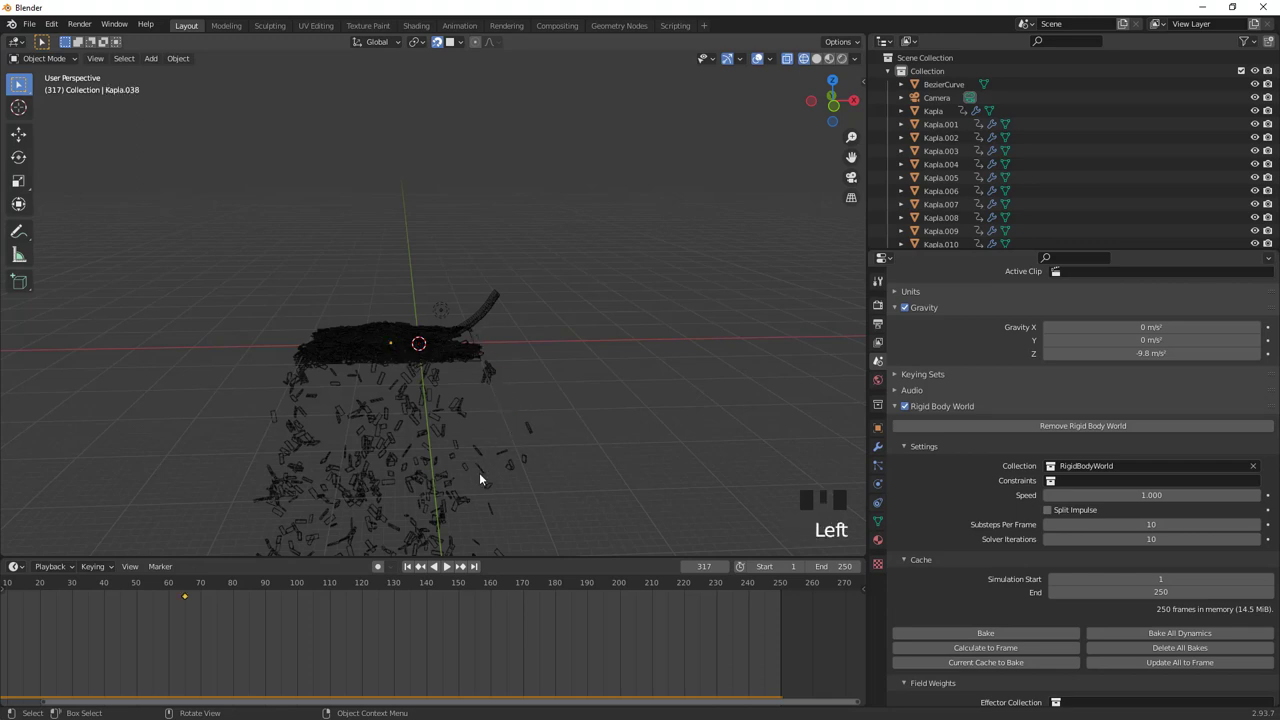
Rewind to frame 1 so the doubled tower stands intact again in Material Preview shading
{"action": "left_click_drag", "start_coordinate": [436, 525], "coordinate": [499, 276]}
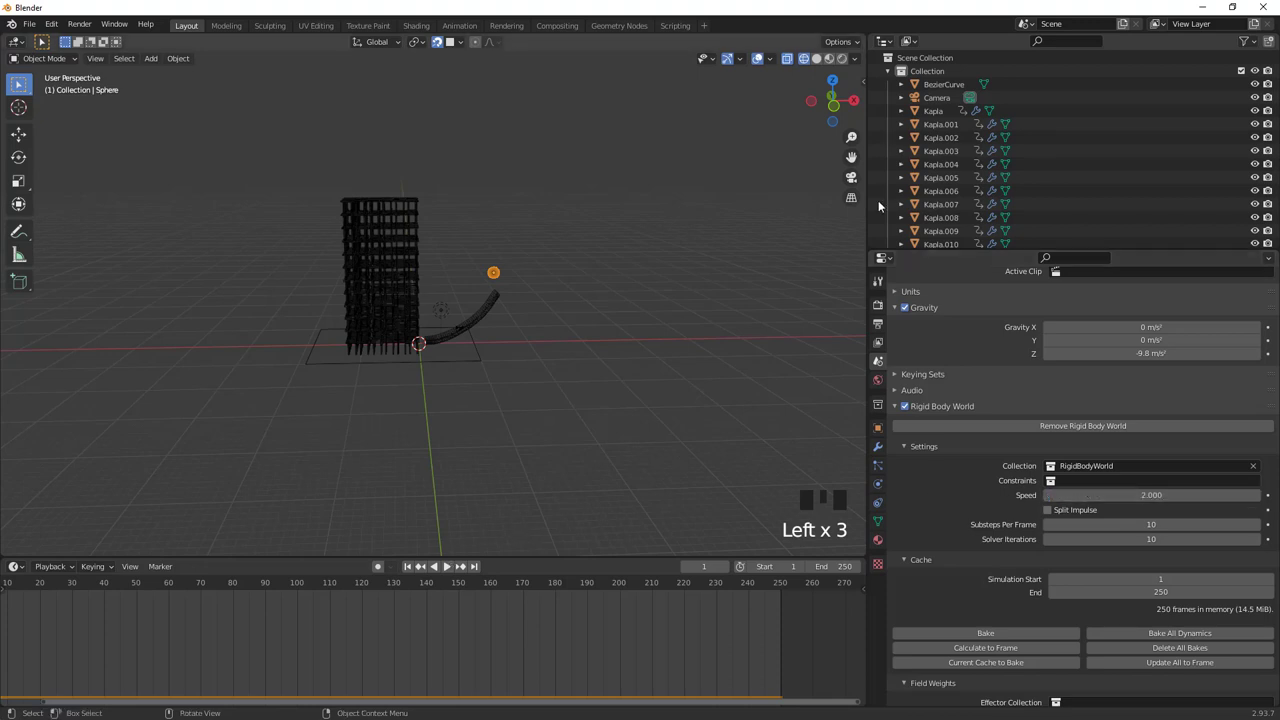
Play the simulation to frame 76 and zoom in on the still-standing tower and resting sphere
{"action": "left_click", "coordinate": [831, 63]}
{"action": "left_click_drag", "start_coordinate": [592, 331], "coordinate": [453, 567]}
{"action": "left_click_drag", "start_coordinate": [453, 567], "coordinate": [521, 473]}
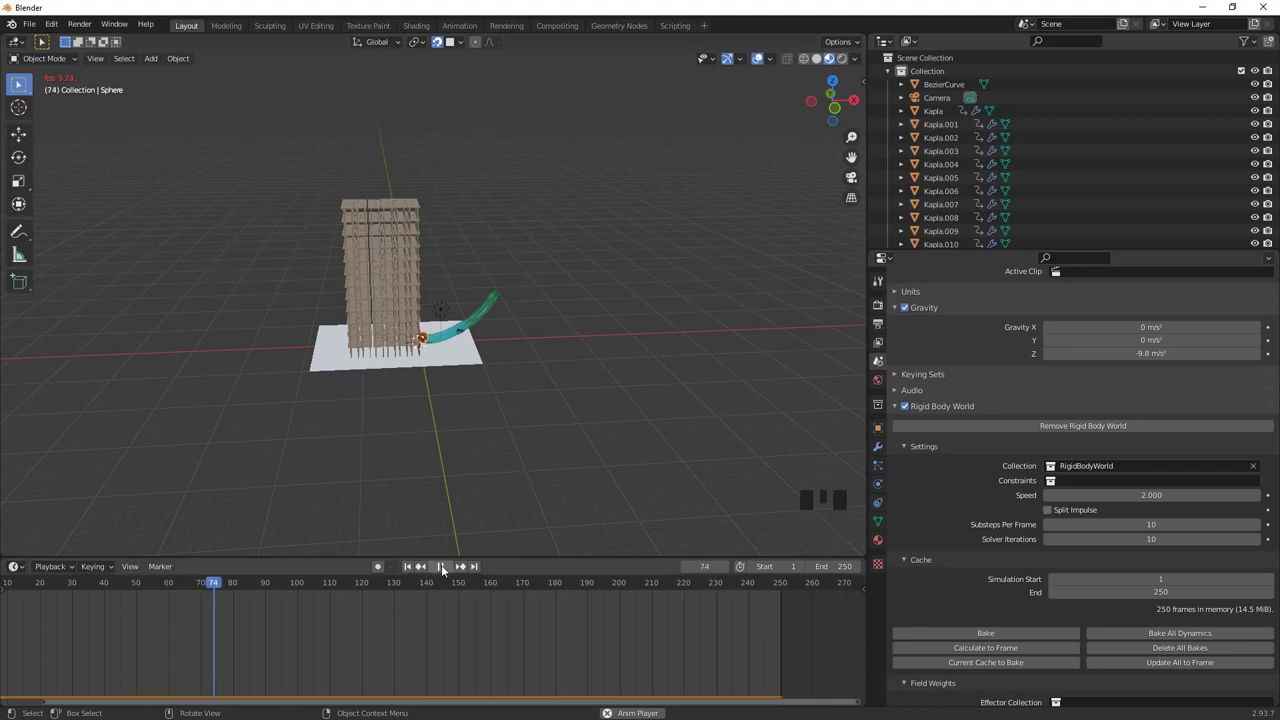
{"action": "left_click_drag", "start_coordinate": [444, 558], "coordinate": [395, 218]}
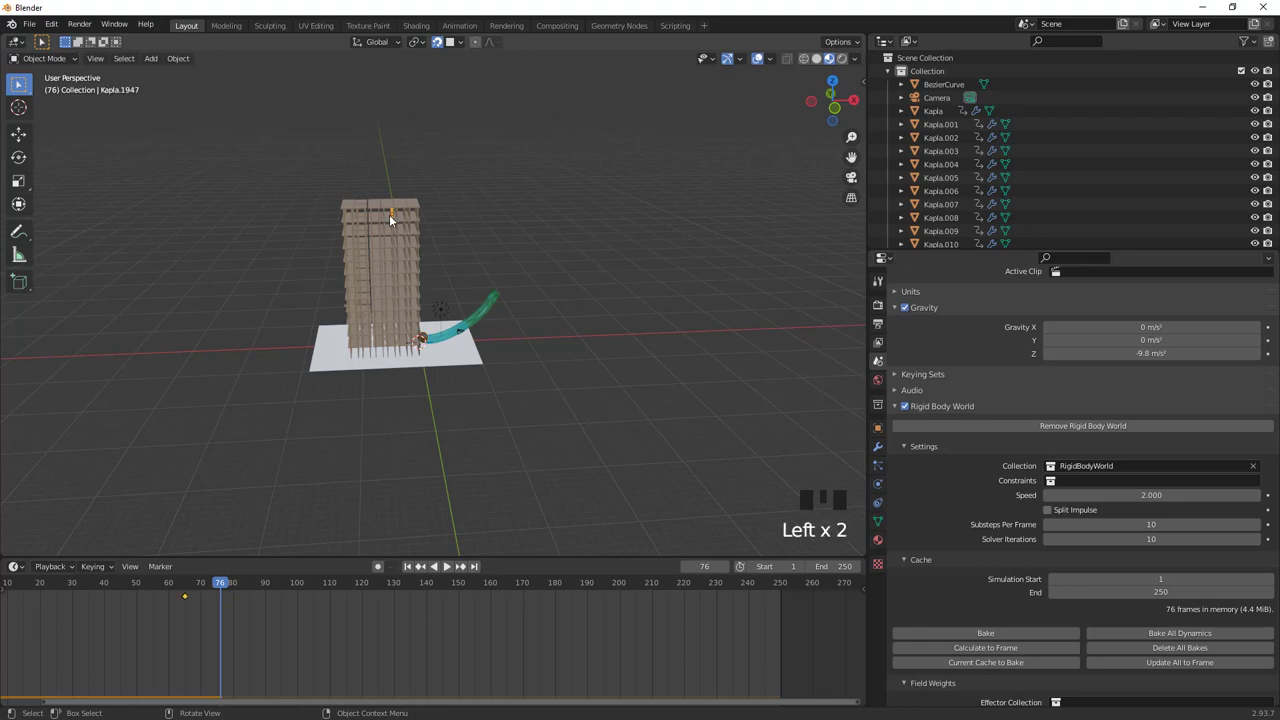
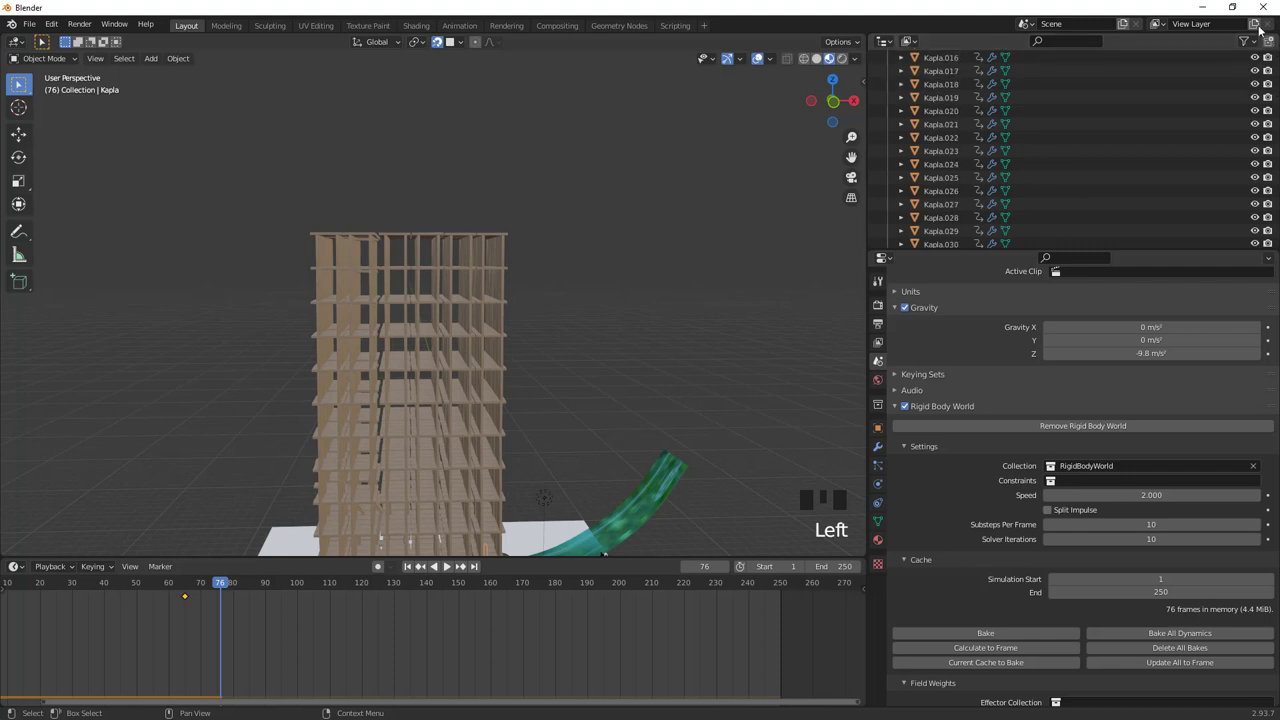
Pick a top tile, check its 0.018 kg rigid-body mass, and jump back to the first frame
{"action": "scroll", "scroll_direction": "down", "scroll_amount": 3}
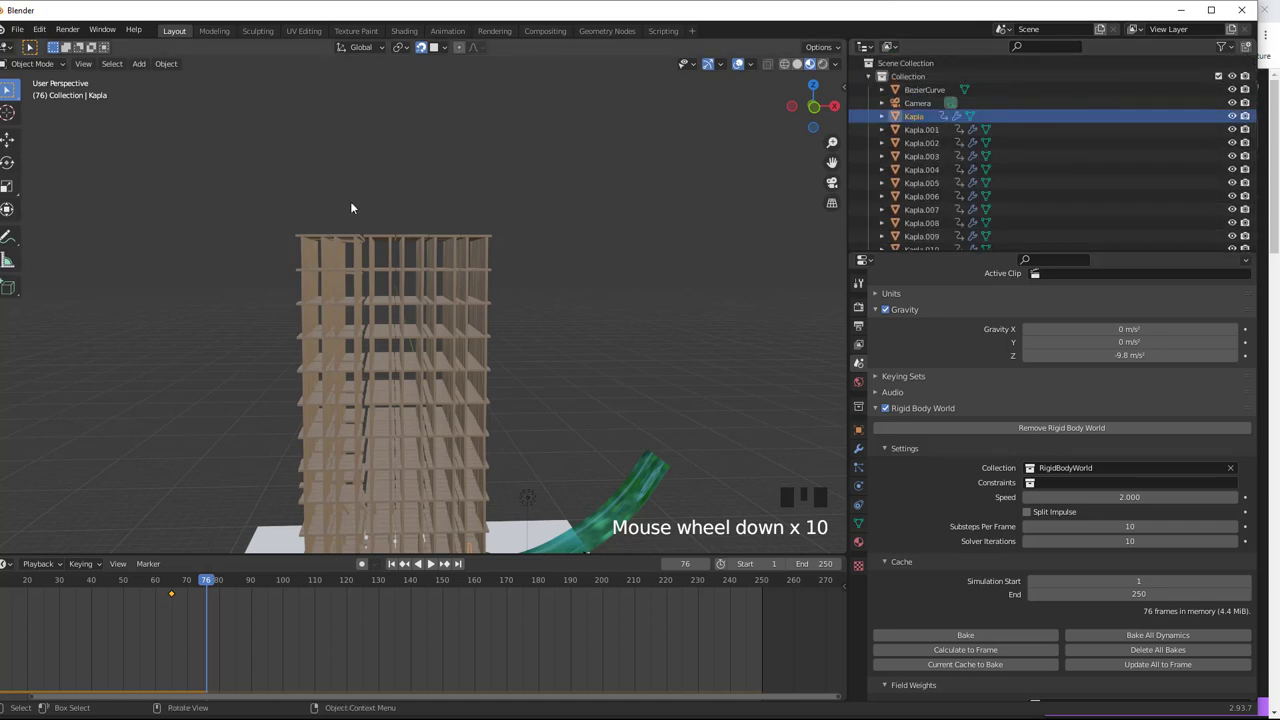
{"action": "left_click", "coordinate": [387, 240]}
{"action": "scroll", "scroll_direction": "up", "scroll_amount": 3}
{"action": "scroll", "scroll_direction": "down", "scroll_amount": 3}
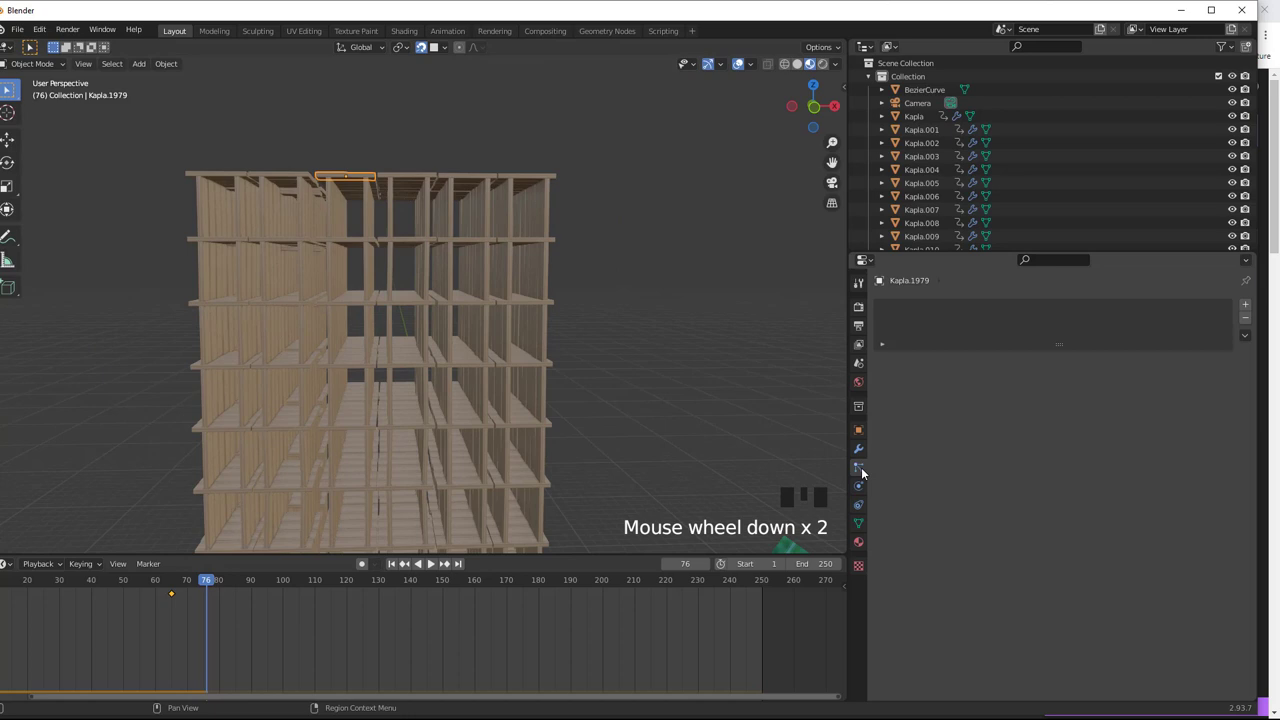
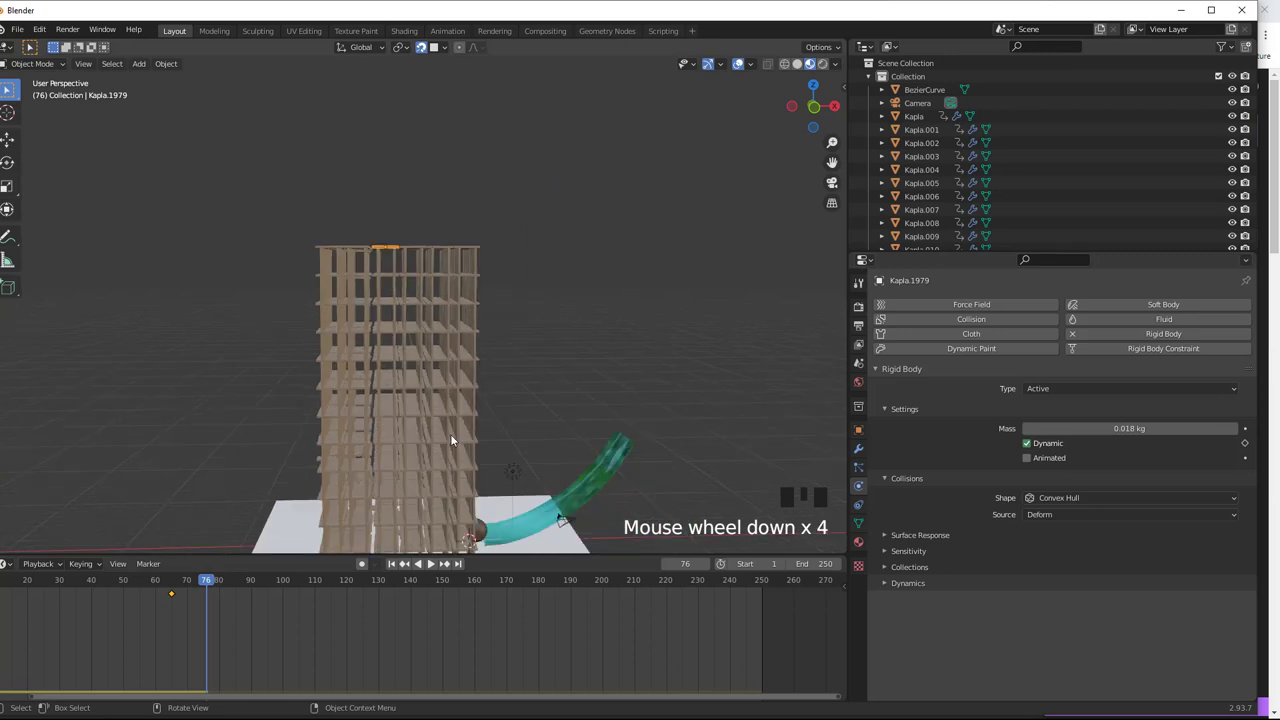
{"action": "left_click_drag", "start_coordinate": [398, 565], "coordinate": [464, 468]}
{"action": "key", "text": "KP_1"}
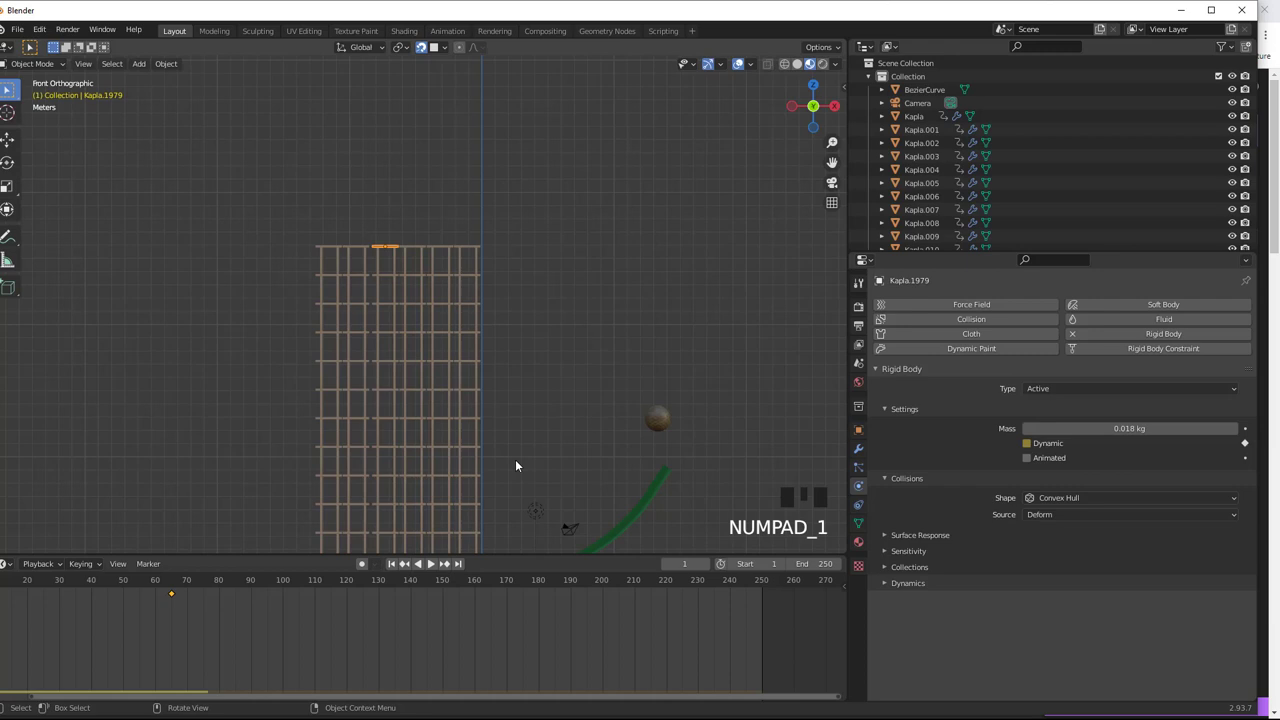
{"action": "middle_click", "coordinate": [520, 435]}
{"action": "scroll", "scroll_direction": "up", "scroll_amount": 3}
{"action": "scroll", "scroll_direction": "down", "scroll_amount": 3}
{"action": "scroll", "scroll_direction": "down", "scroll_amount": 3}
Select all tower tiles, then single tiles at the top, middle and lower levels to compare settings
{"action": "left_click_drag", "start_coordinate": [477, 328], "coordinate": [462, 478]}
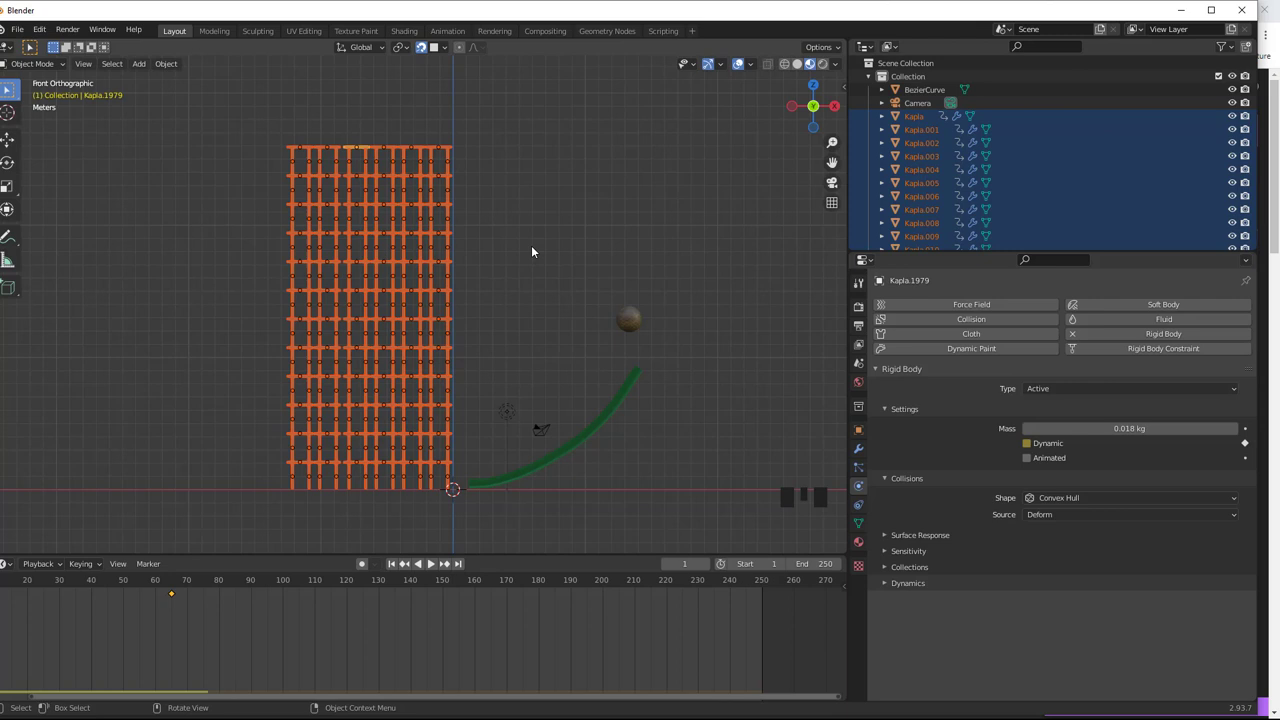
{"action": "left_click", "coordinate": [436, 200]}
{"action": "left_click", "coordinate": [361, 149]}
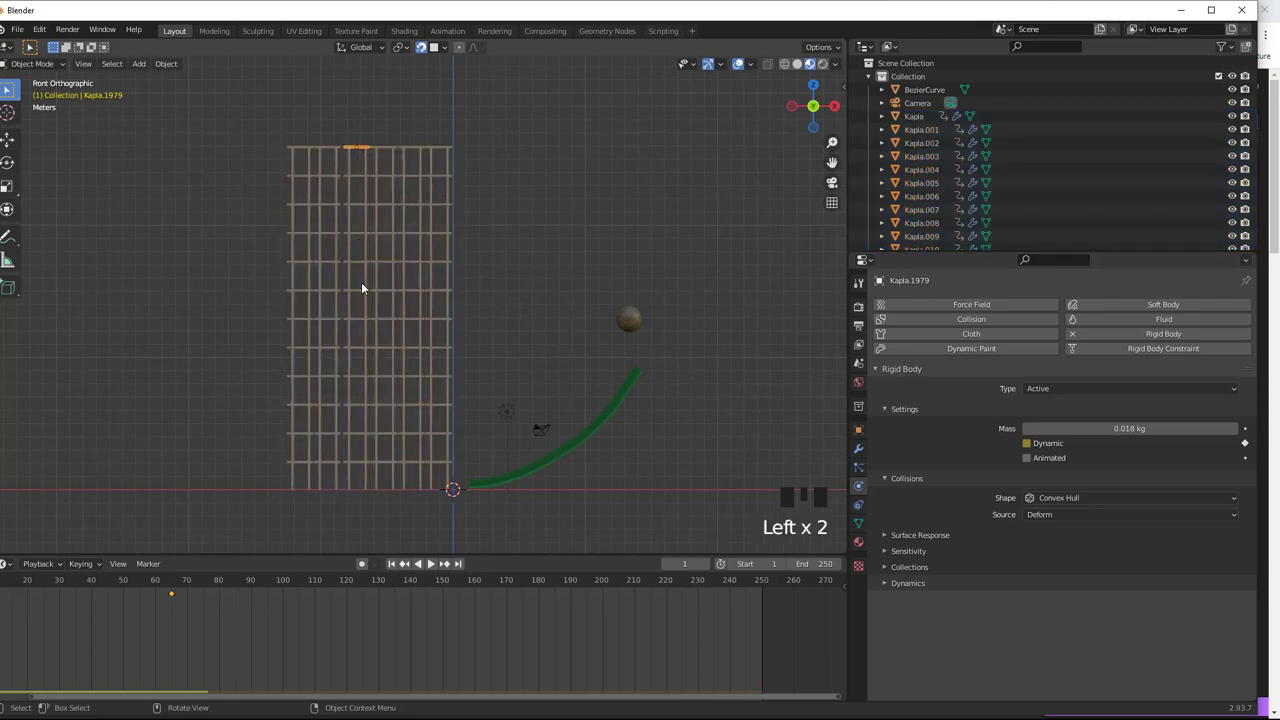
{"action": "left_click", "coordinate": [363, 292]}
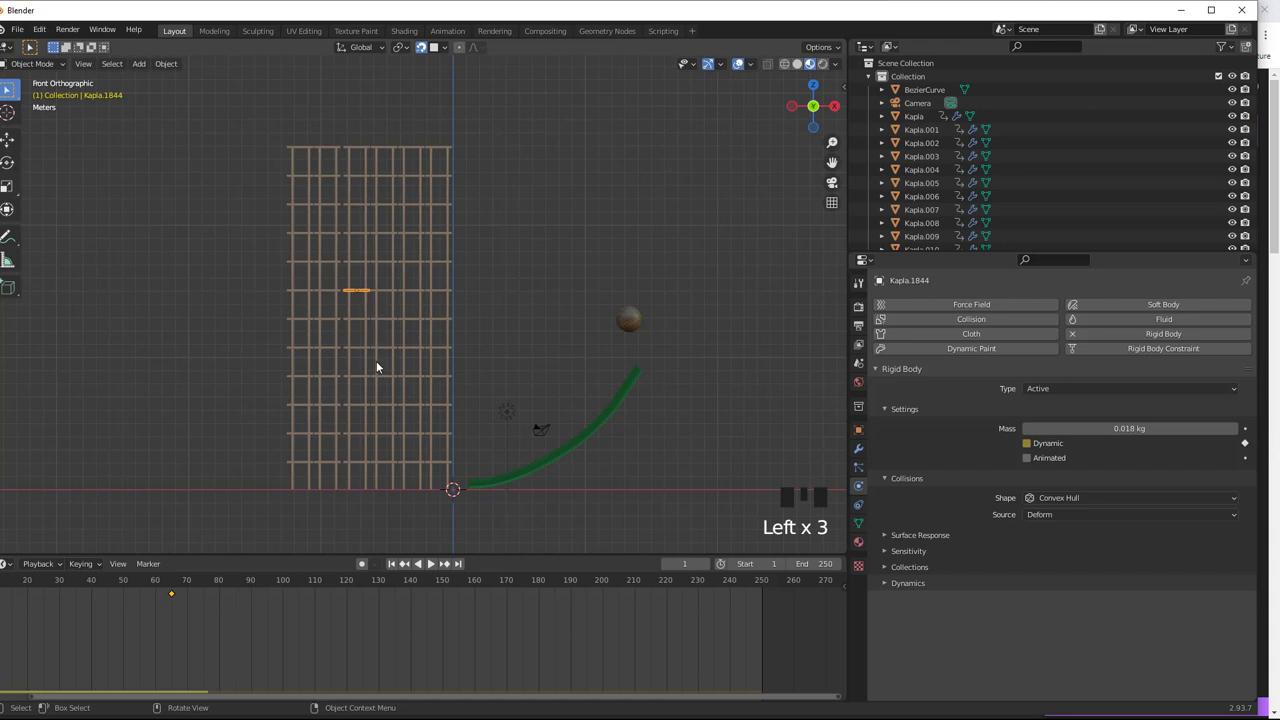
{"action": "left_click", "coordinate": [387, 377]}
{"action": "left_click", "coordinate": [363, 381]}
{"action": "scroll", "scroll_direction": "down", "scroll_amount": 3}
{"action": "scroll", "scroll_direction": "up", "scroll_amount": 3}
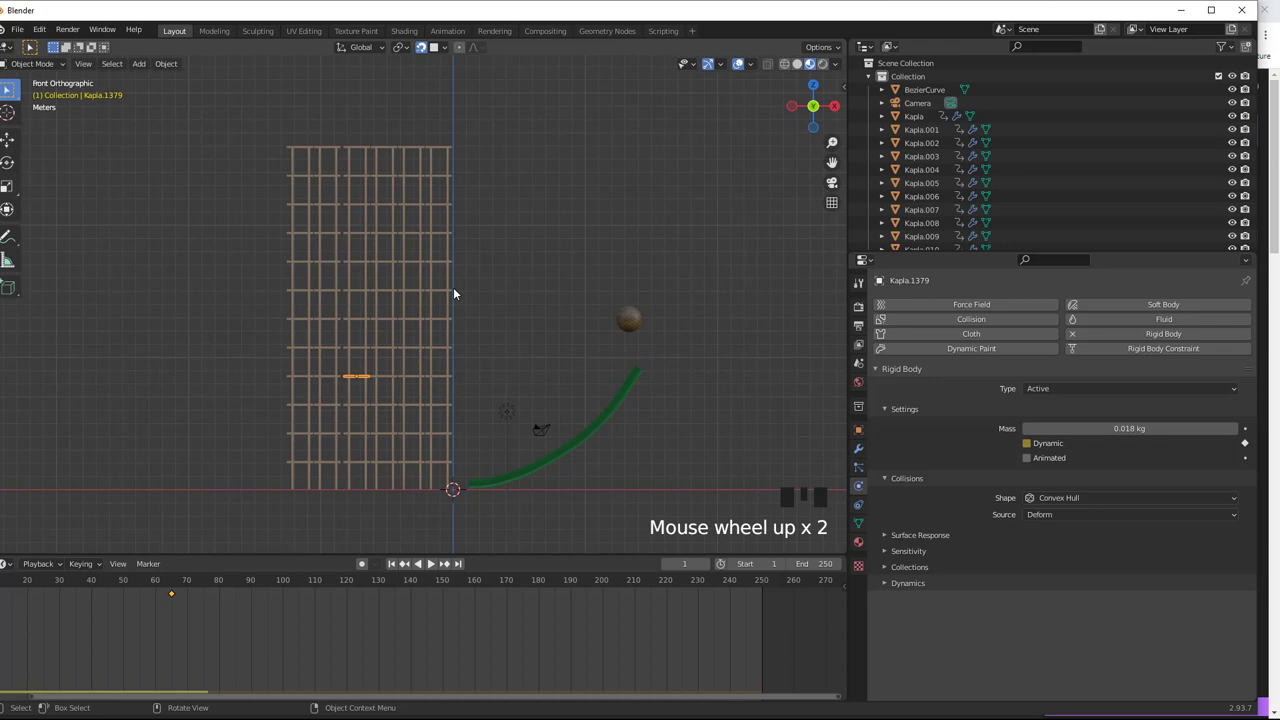
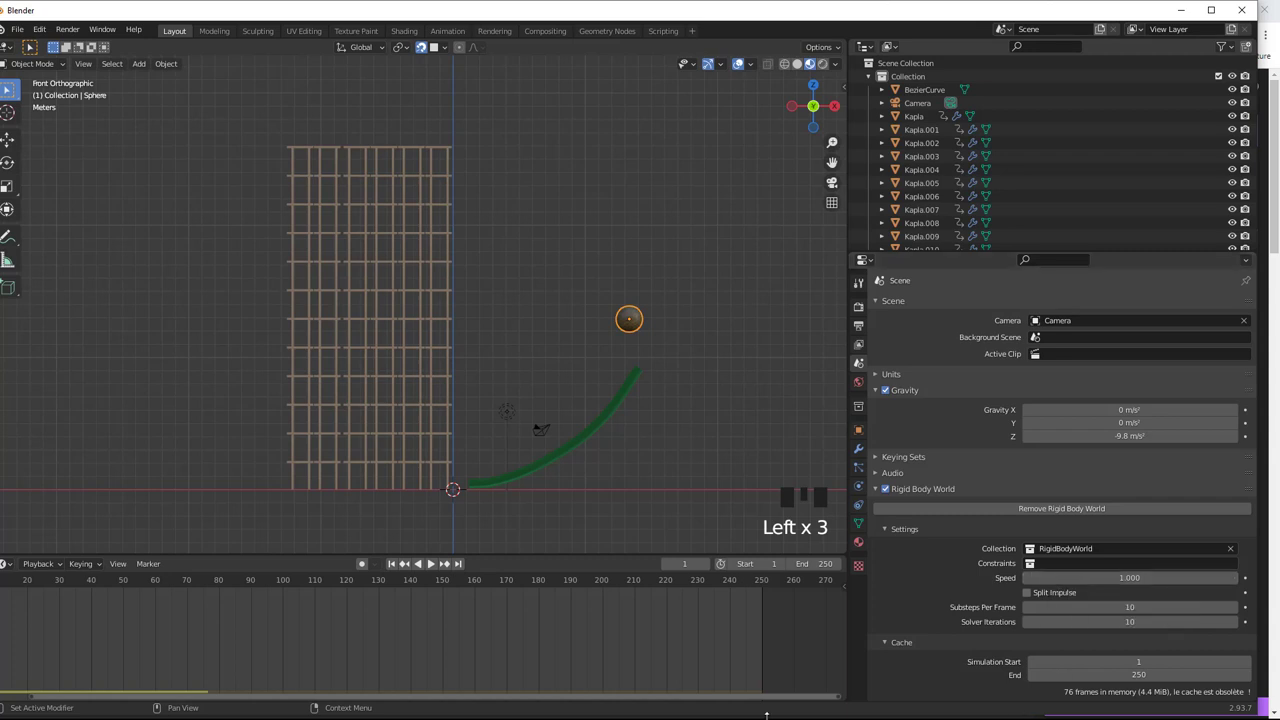
Pause at frame 83 and orbit to a perspective view of the sphere lodged at the tower's foot
{"action": "left_click_drag", "start_coordinate": [436, 564], "coordinate": [420, 398]}
{"action": "middle_click", "coordinate": [420, 398]}
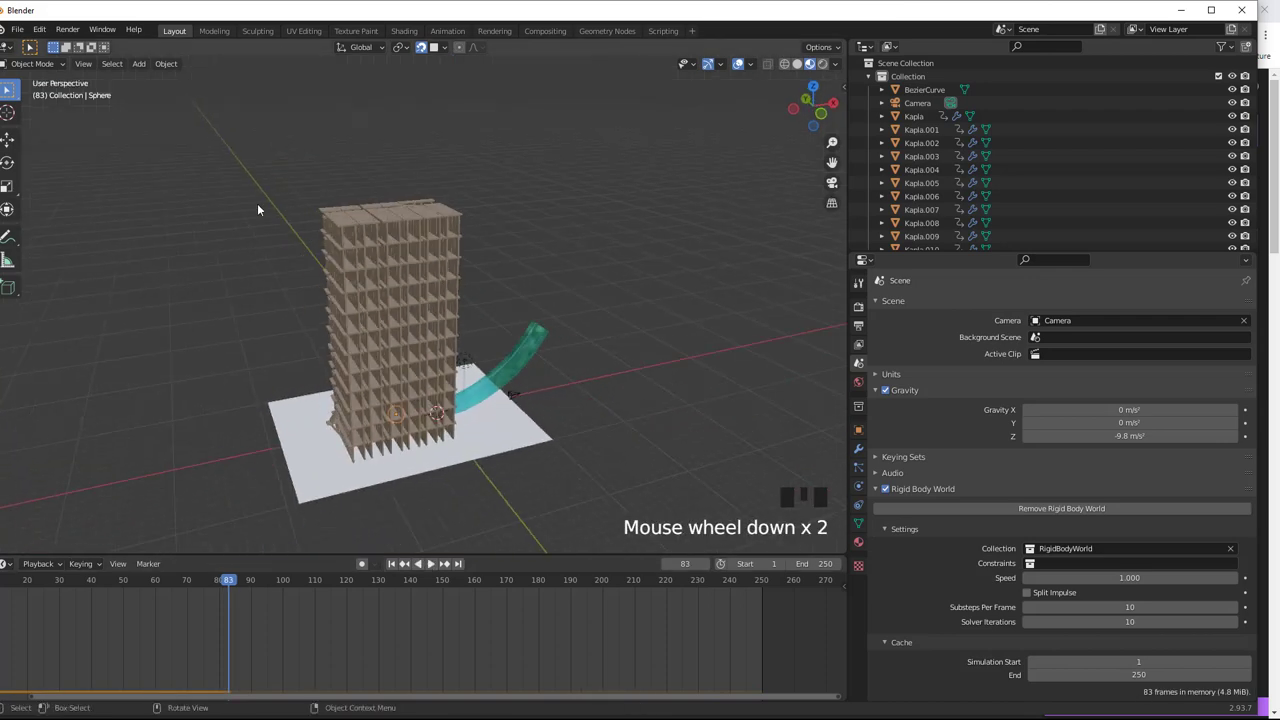